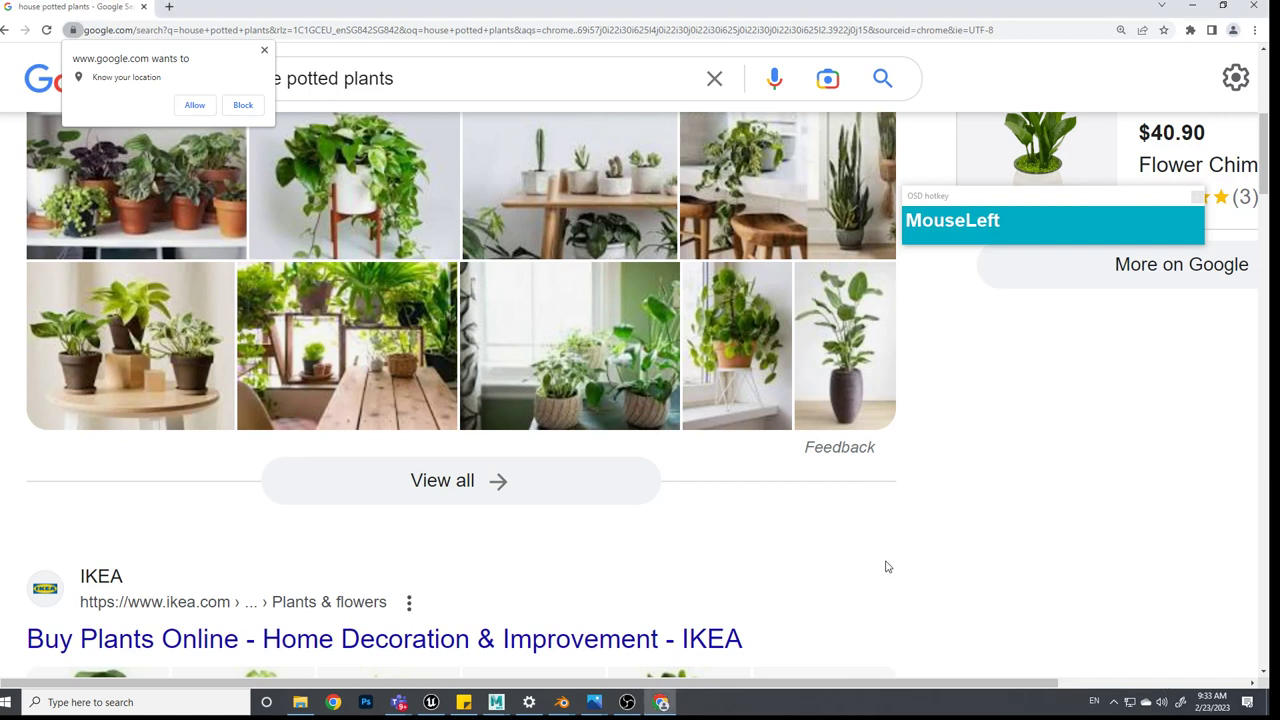
Extend the Google query to 'house potted plants ficus' and run the search
{"action": "left_click", "coordinate": [965, 141]}
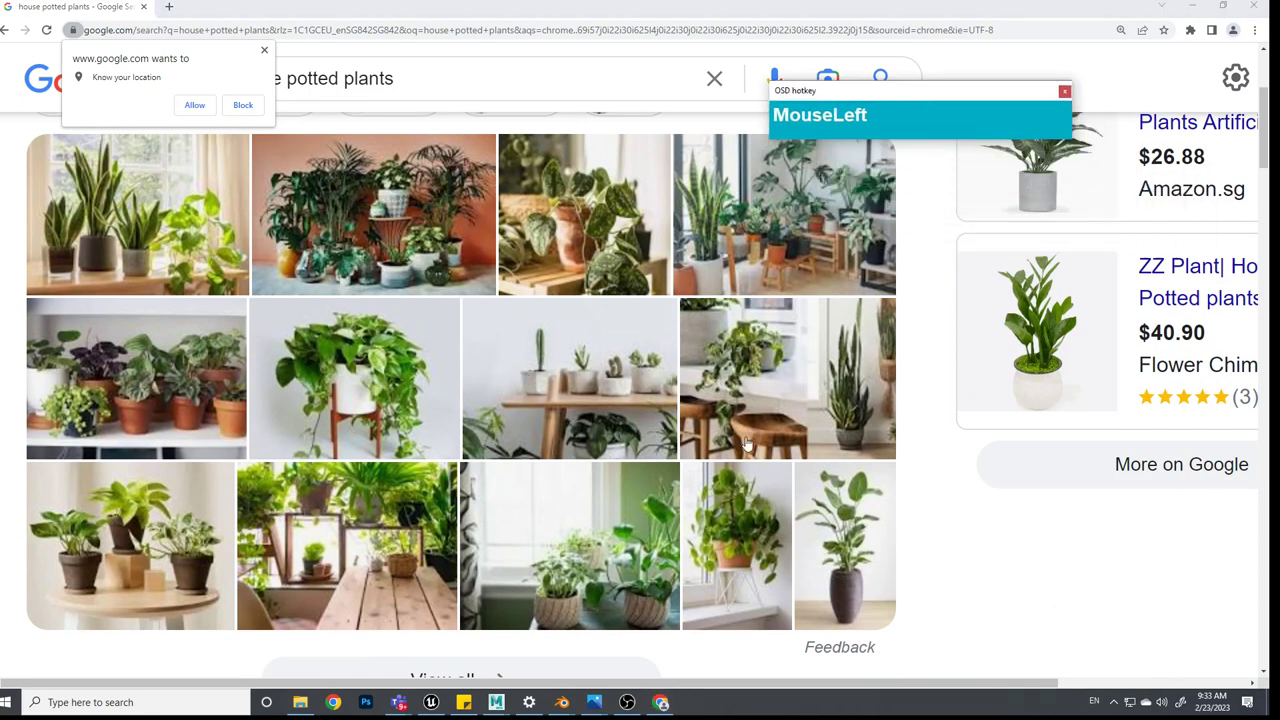
{"action": "scroll", "scroll_direction": "down", "scroll_amount": 3}
{"action": "scroll", "scroll_direction": "up", "scroll_amount": 3}
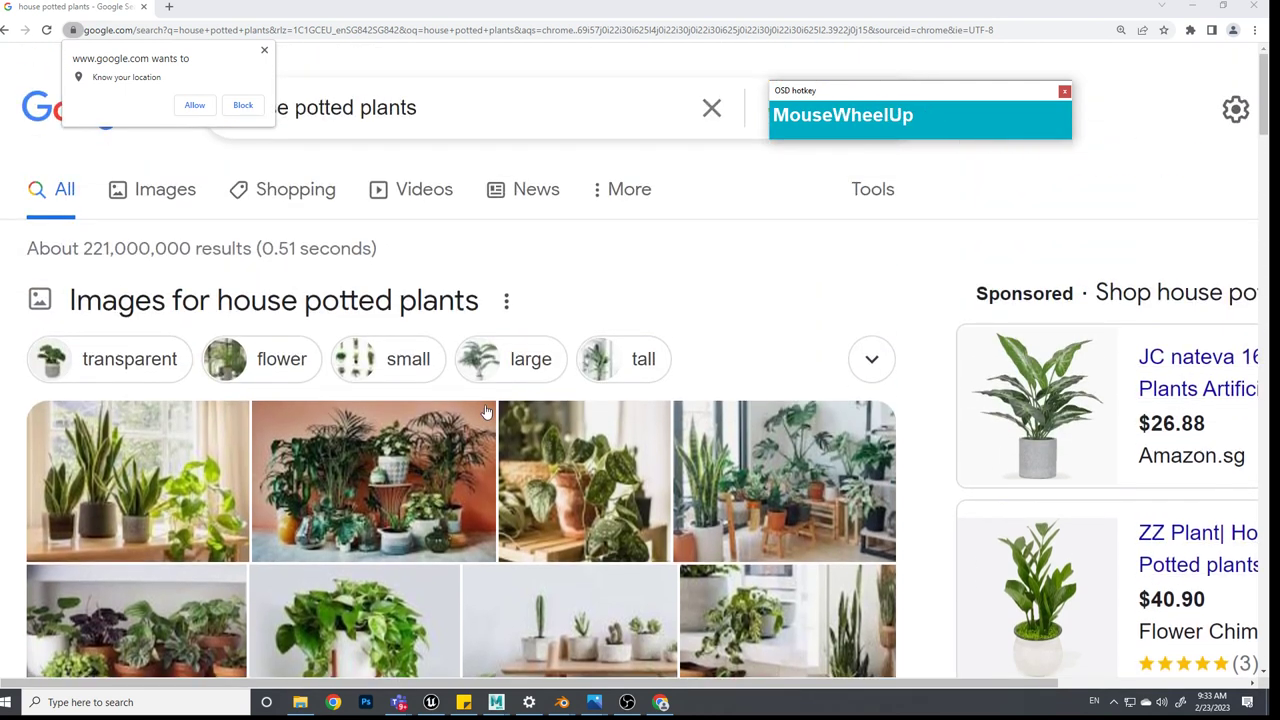
{"action": "scroll", "scroll_direction": "down", "scroll_amount": 3}
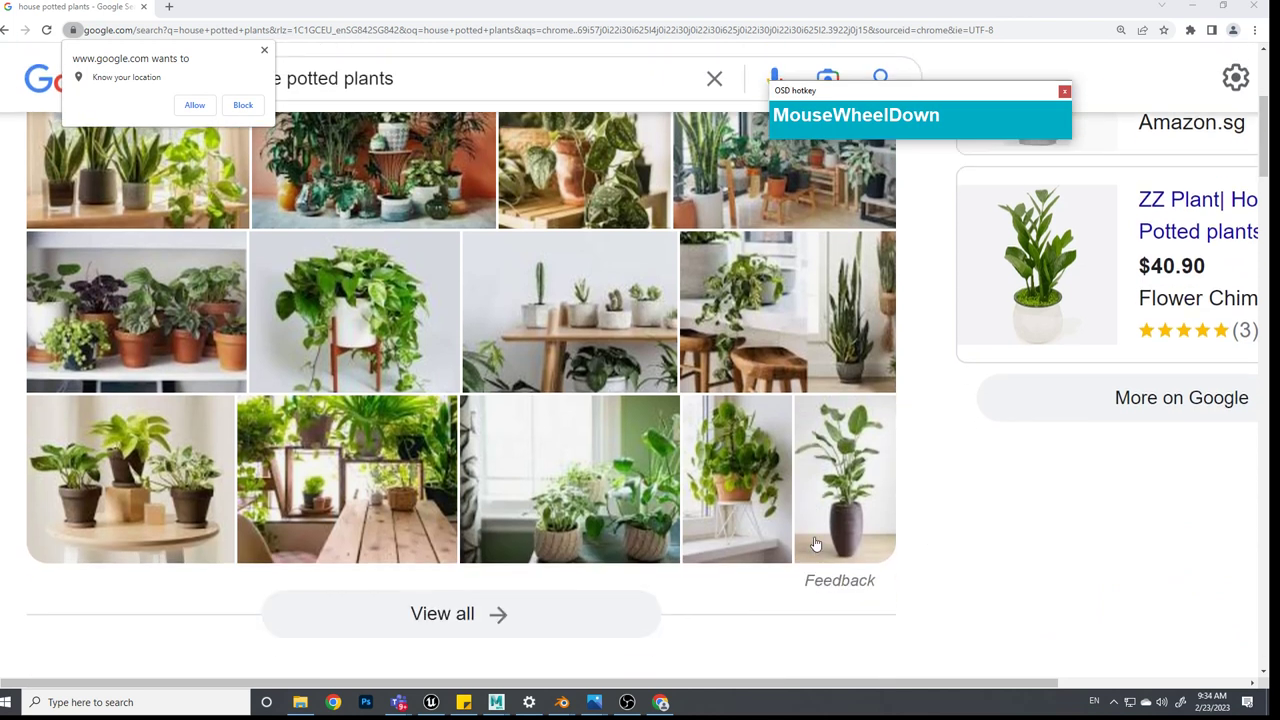
{"action": "scroll", "scroll_direction": "down", "scroll_amount": 3}
{"action": "scroll", "scroll_direction": "up", "scroll_amount": 3}
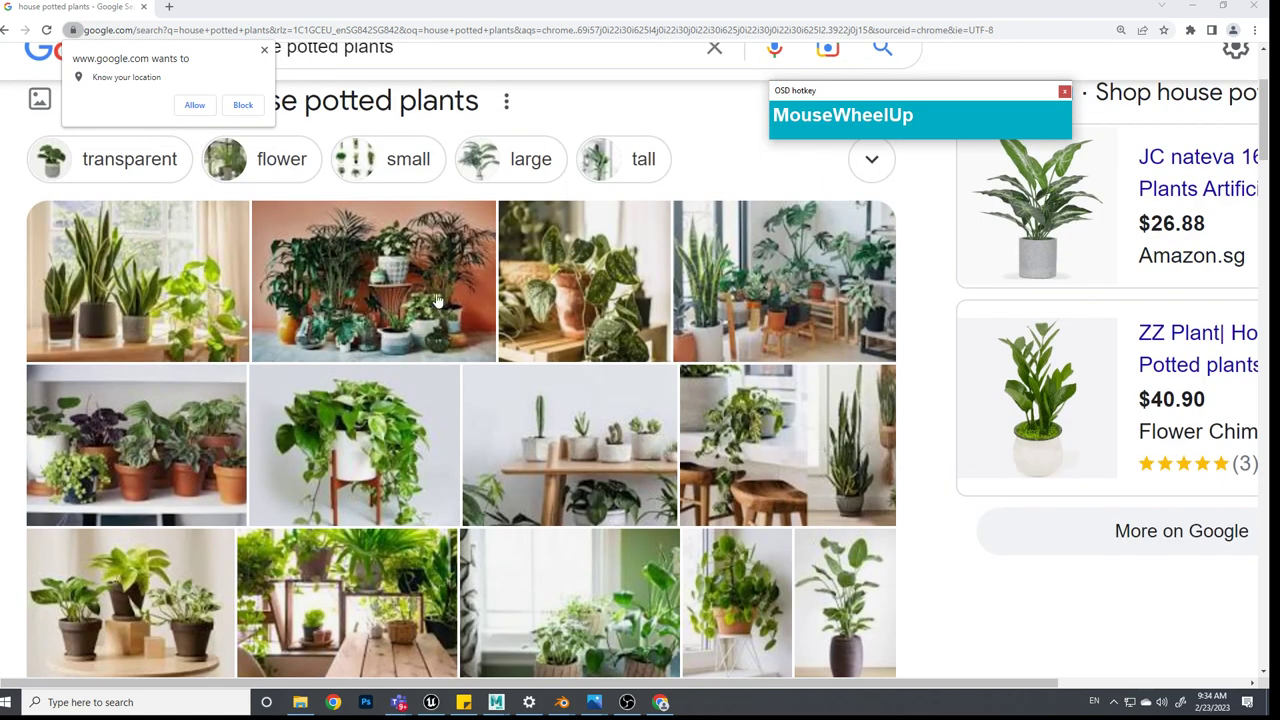
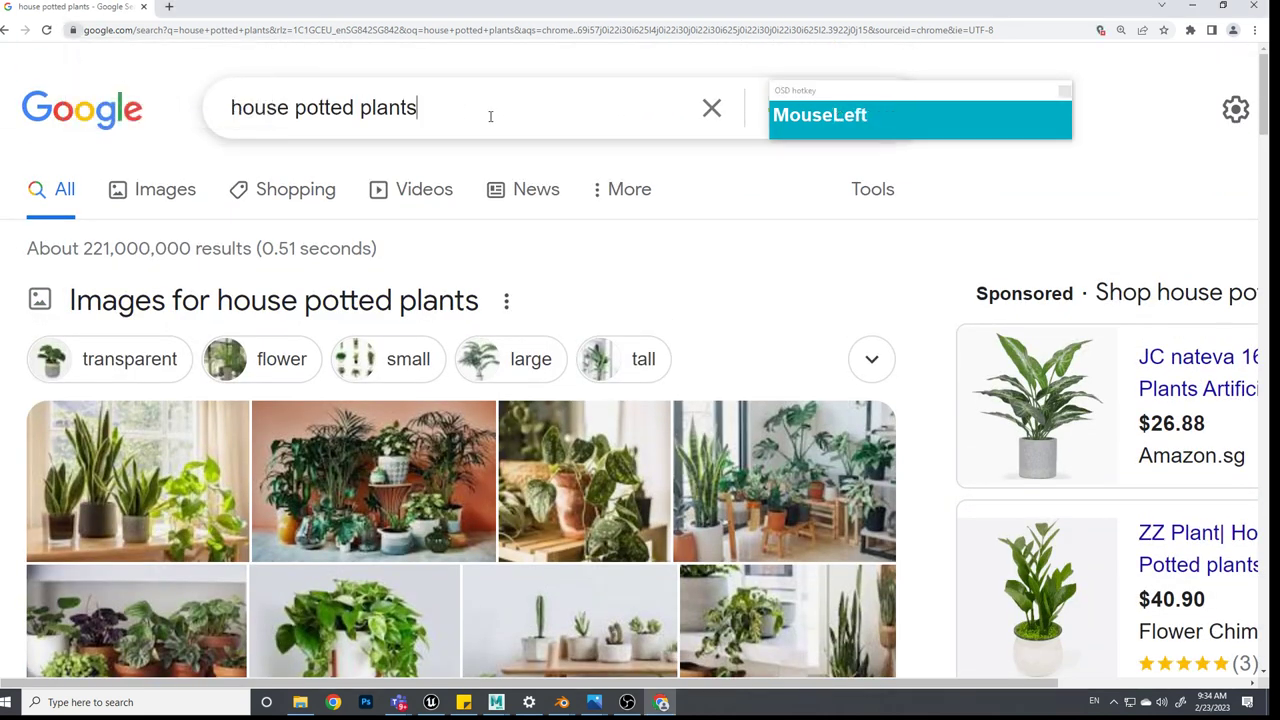
{"action": "type", "text": "Spaceficus"}
{"action": "key", "text": "Return"}
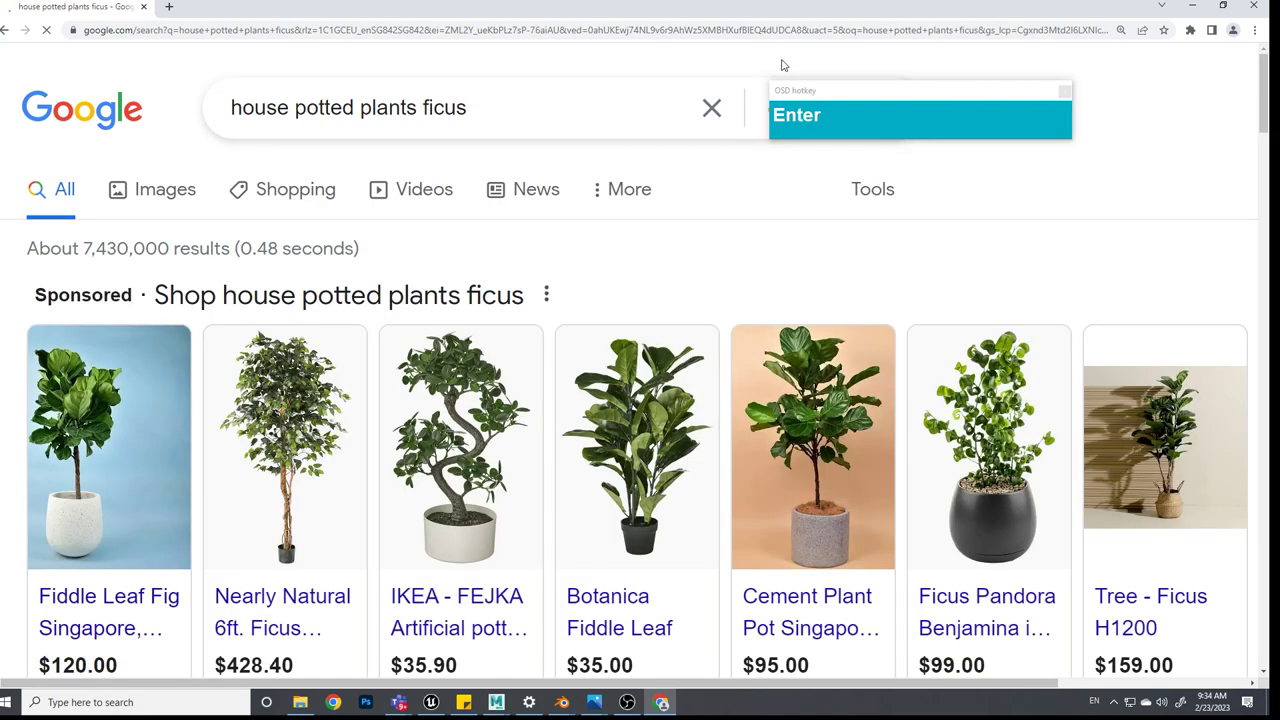
Scroll through the ficus shopping listings and image results
{"action": "scroll", "scroll_direction": "down", "scroll_amount": 3}
{"action": "scroll", "scroll_direction": "up", "scroll_amount": 3}
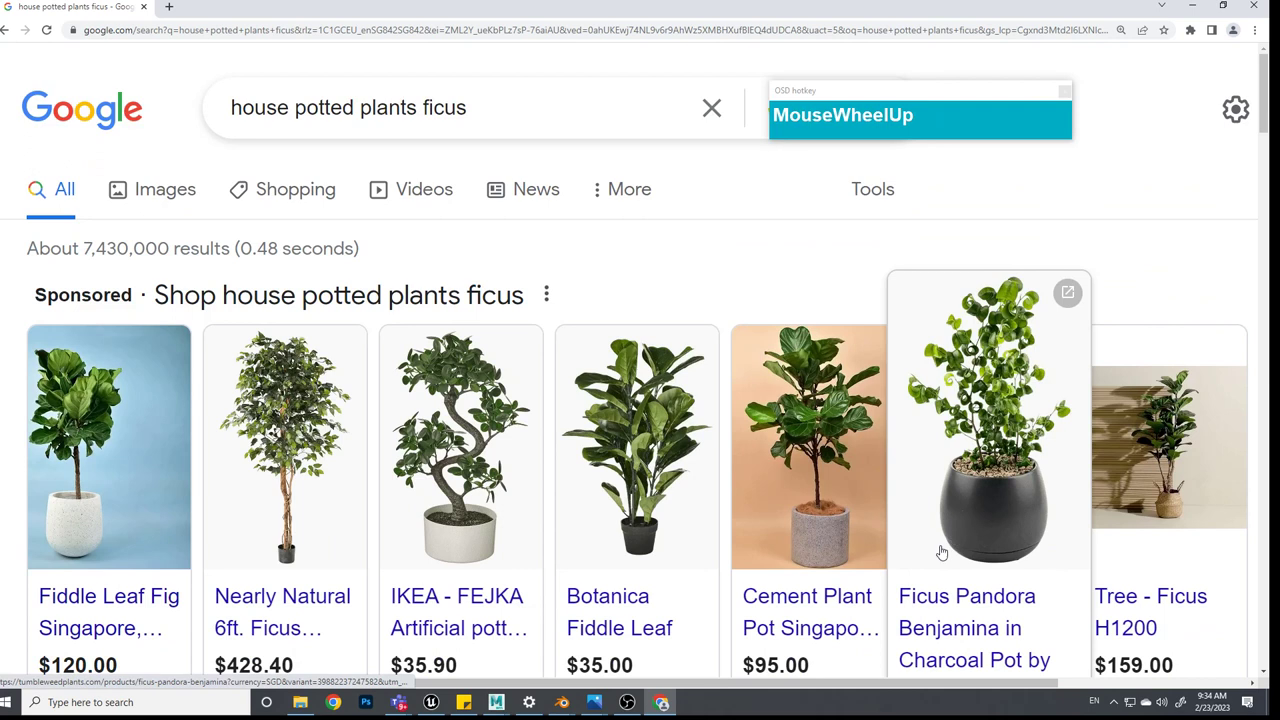
{"action": "scroll", "scroll_direction": "down", "scroll_amount": 3}
{"action": "scroll", "scroll_direction": "up", "scroll_amount": 3}
{"action": "scroll", "scroll_direction": "down", "scroll_amount": 3}
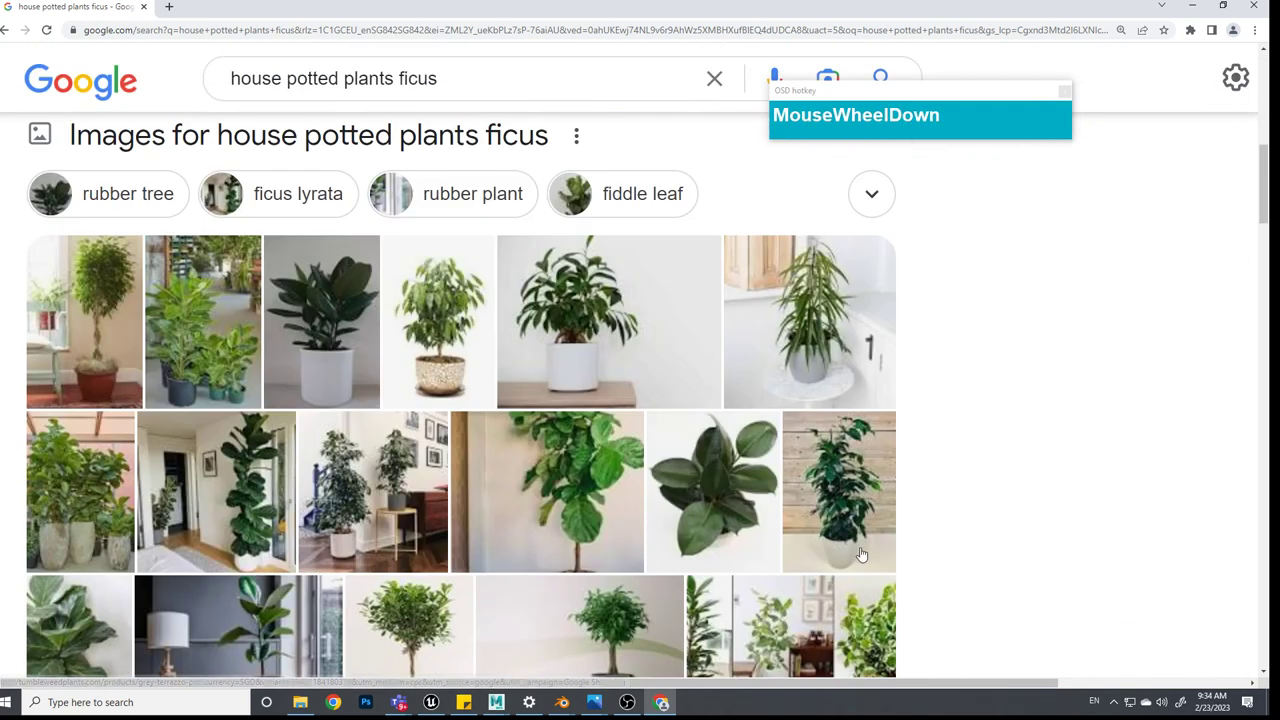
{"action": "scroll", "scroll_direction": "up", "scroll_amount": 3}
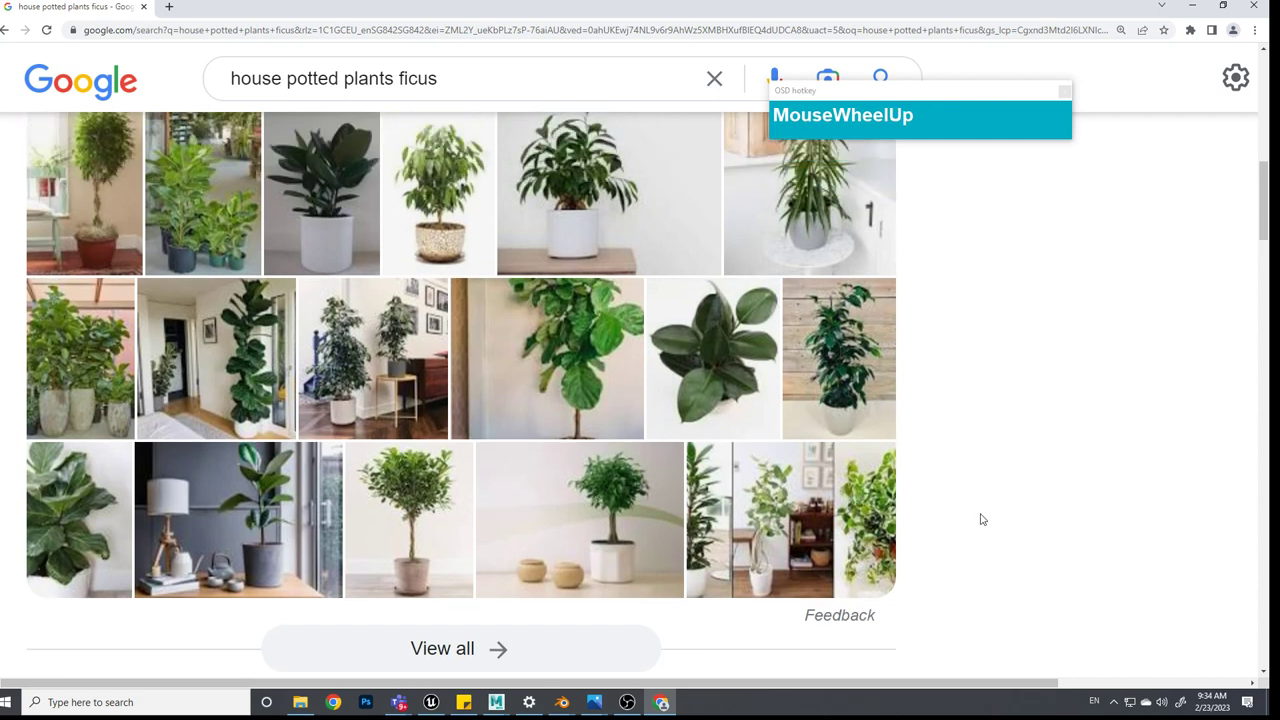
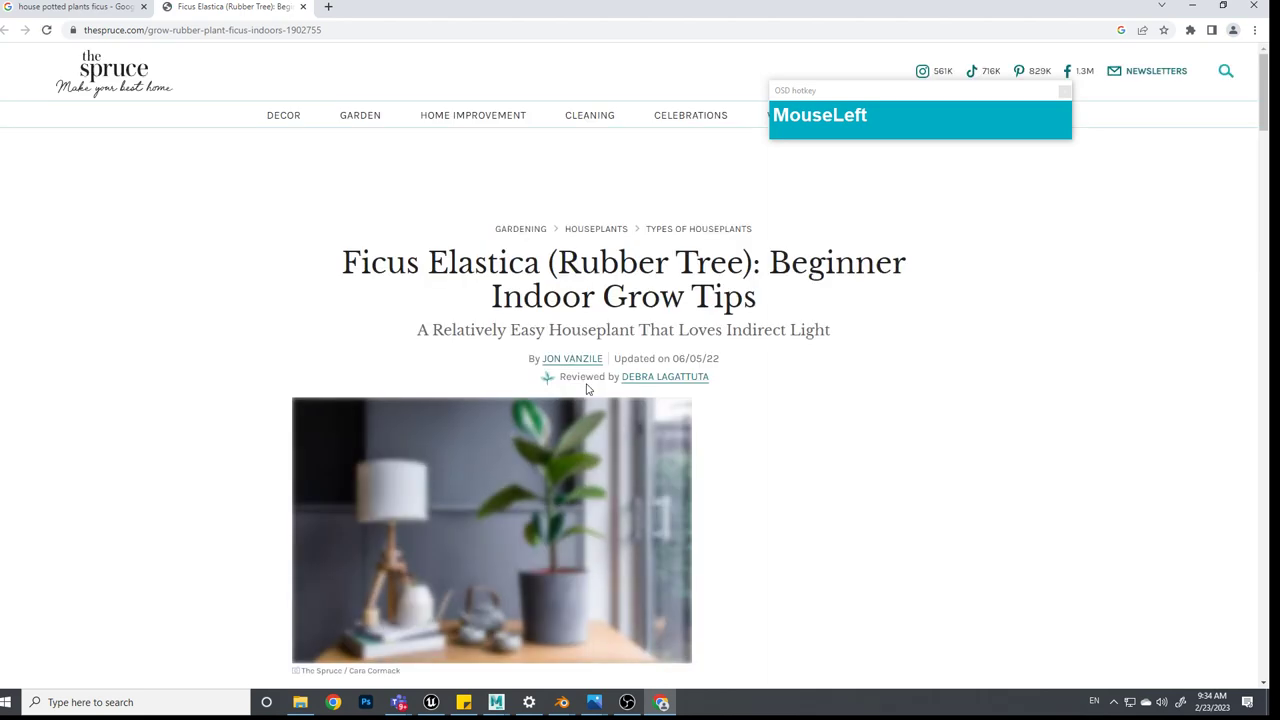
Browse the results down to the rubber plant (Ficus elastica) image from The Spruce
{"action": "scroll", "scroll_direction": "down", "scroll_amount": 3}
{"action": "scroll", "scroll_direction": "up", "scroll_amount": 3}
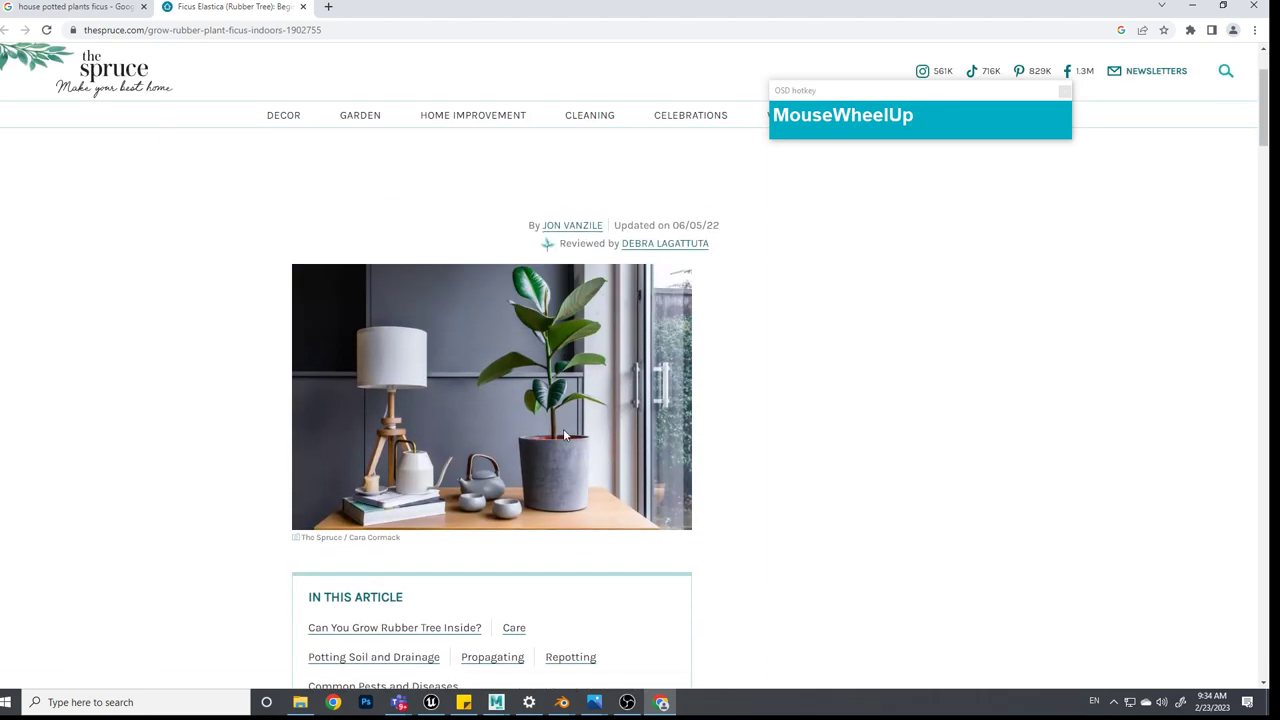
{"action": "scroll", "scroll_direction": "down", "scroll_amount": 3}
{"action": "scroll", "scroll_direction": "up", "scroll_amount": 3}
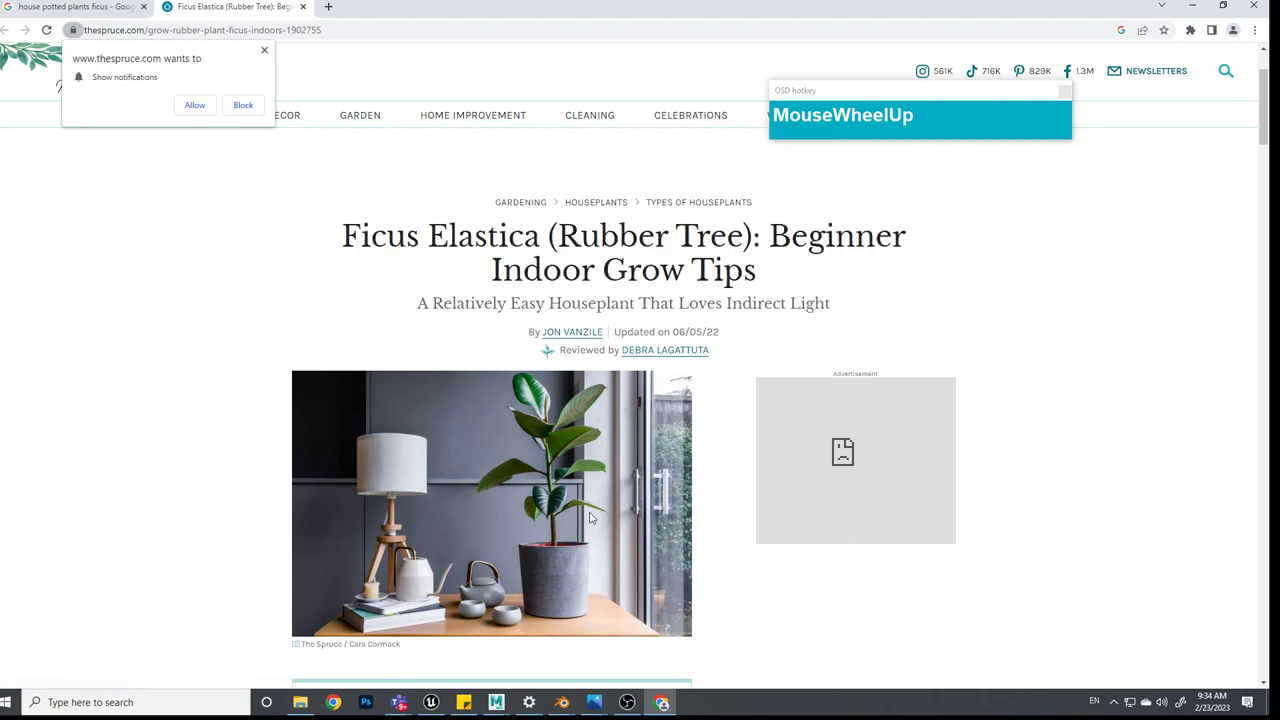
{"action": "scroll", "scroll_direction": "down", "scroll_amount": 3}
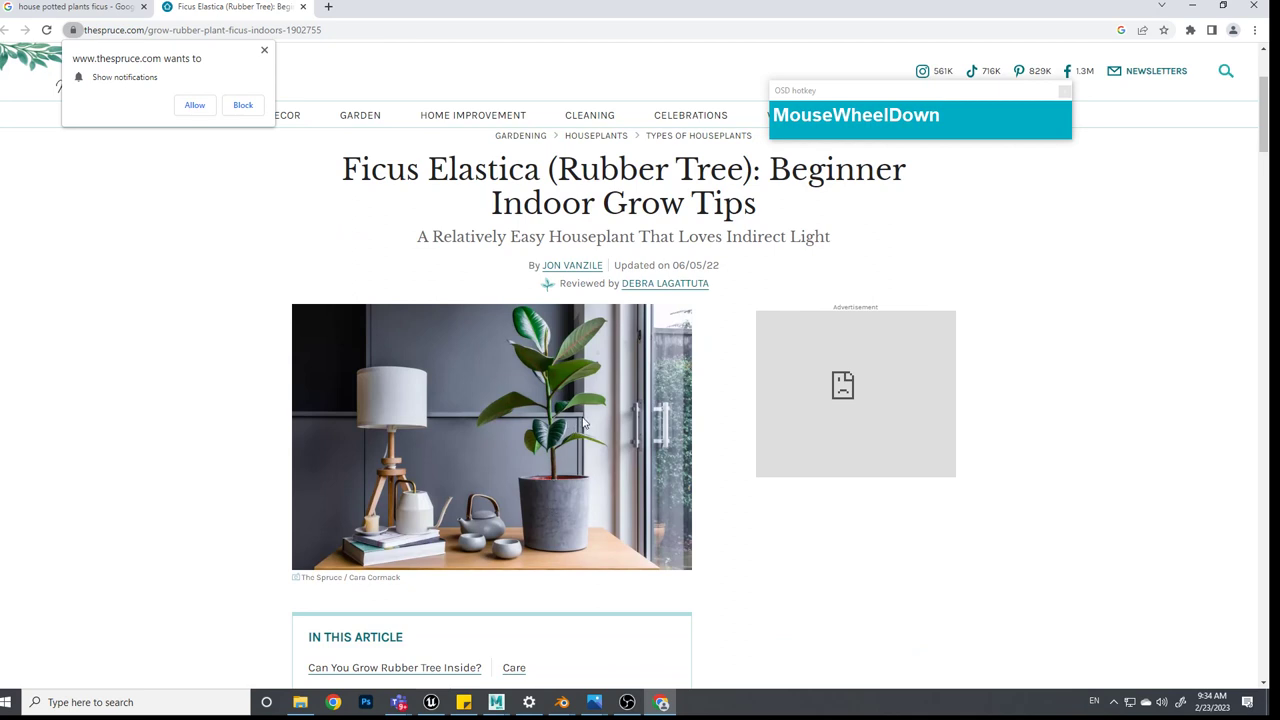
Open the Spruce rubber tree article and start saving its lead photo
{"action": "left_click", "coordinate": [617, 529]}
{"action": "right_click", "coordinate": [617, 529]}
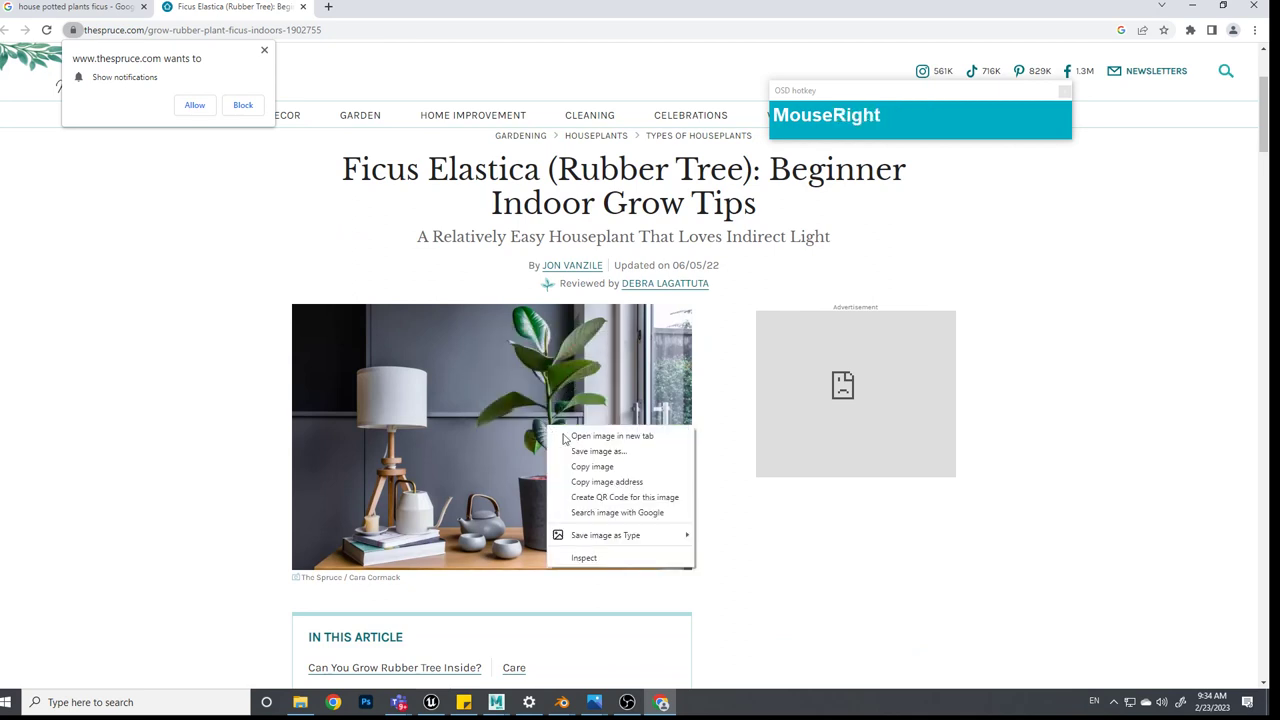
{"action": "left_click", "coordinate": [593, 455]}
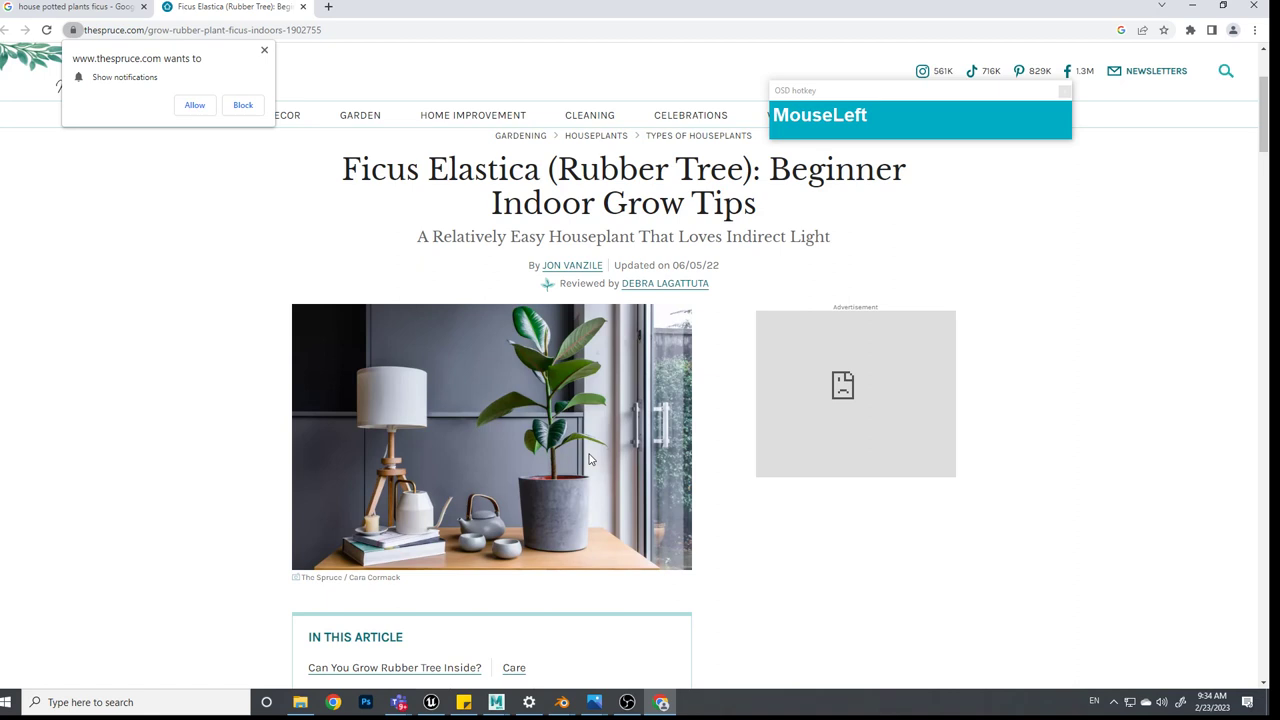
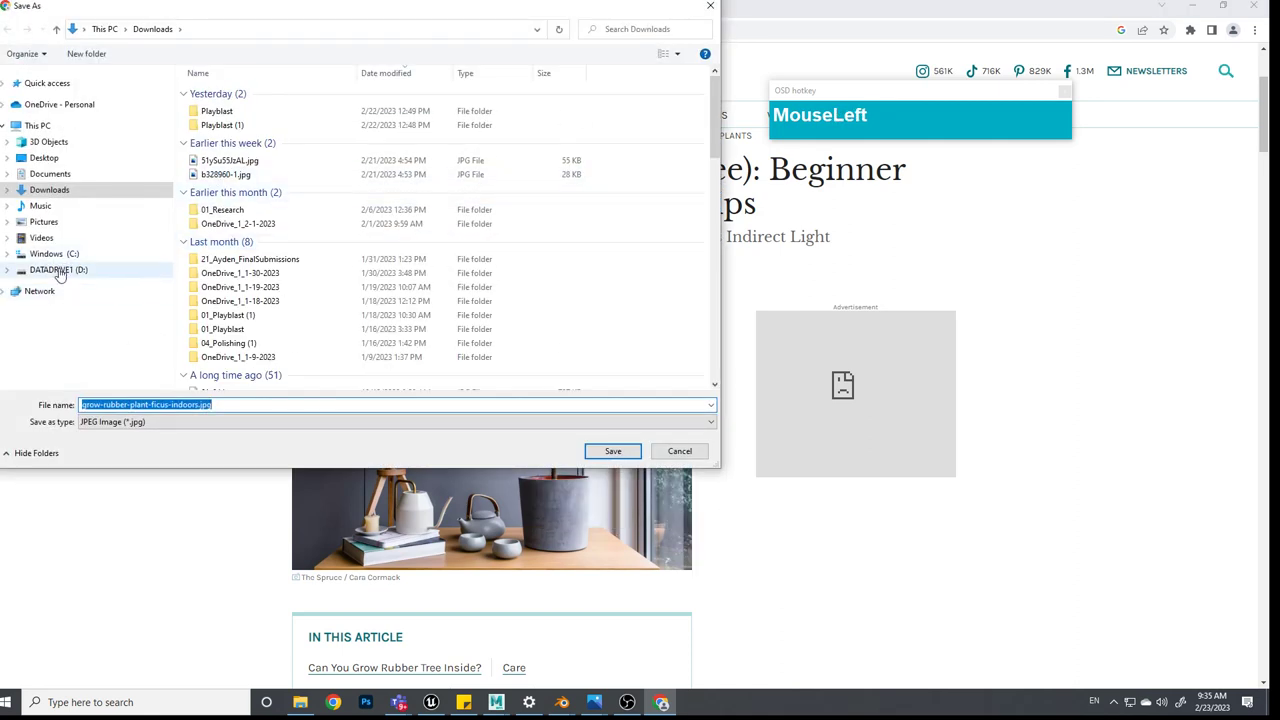
Save the rubber tree photo as a JPG into the Maya project's sourceimages research folder
{"action": "scroll", "scroll_direction": "down", "scroll_amount": 3}
{"action": "left_click", "coordinate": [288, 303]}
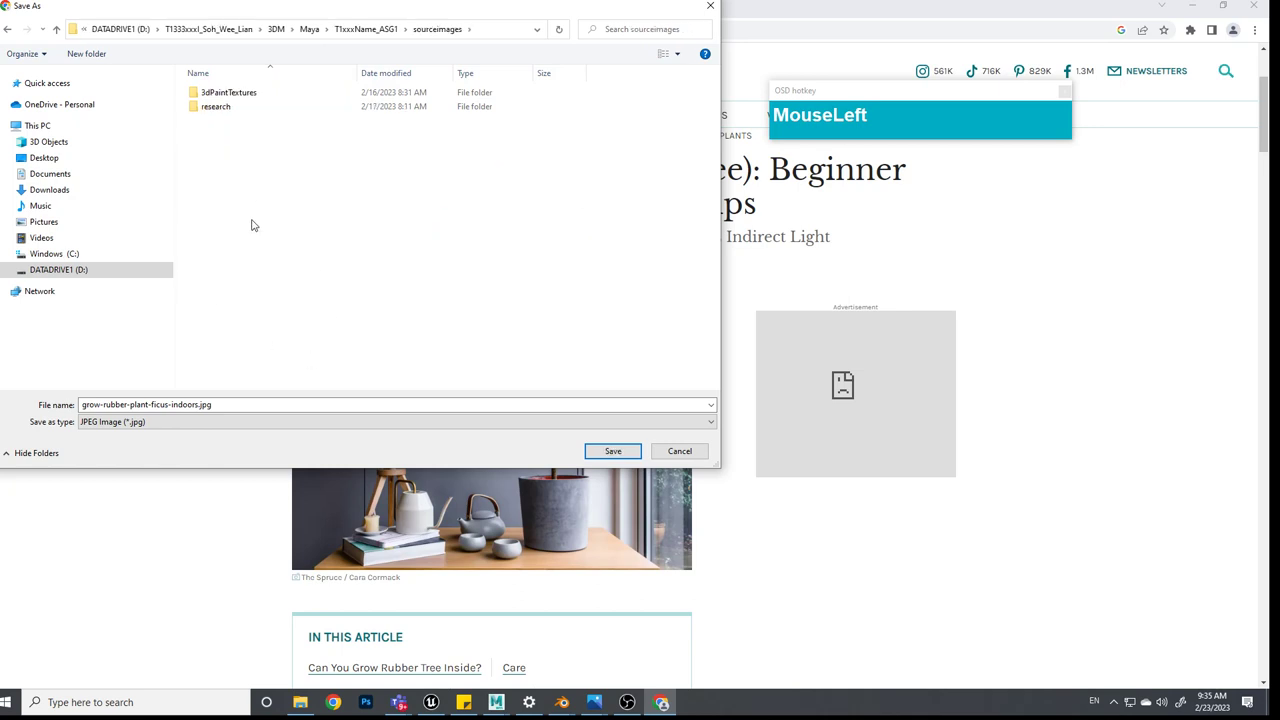
{"action": "right_click", "coordinate": [264, 178]}
{"action": "left_click_drag", "start_coordinate": [220, 110], "coordinate": [341, 228]}
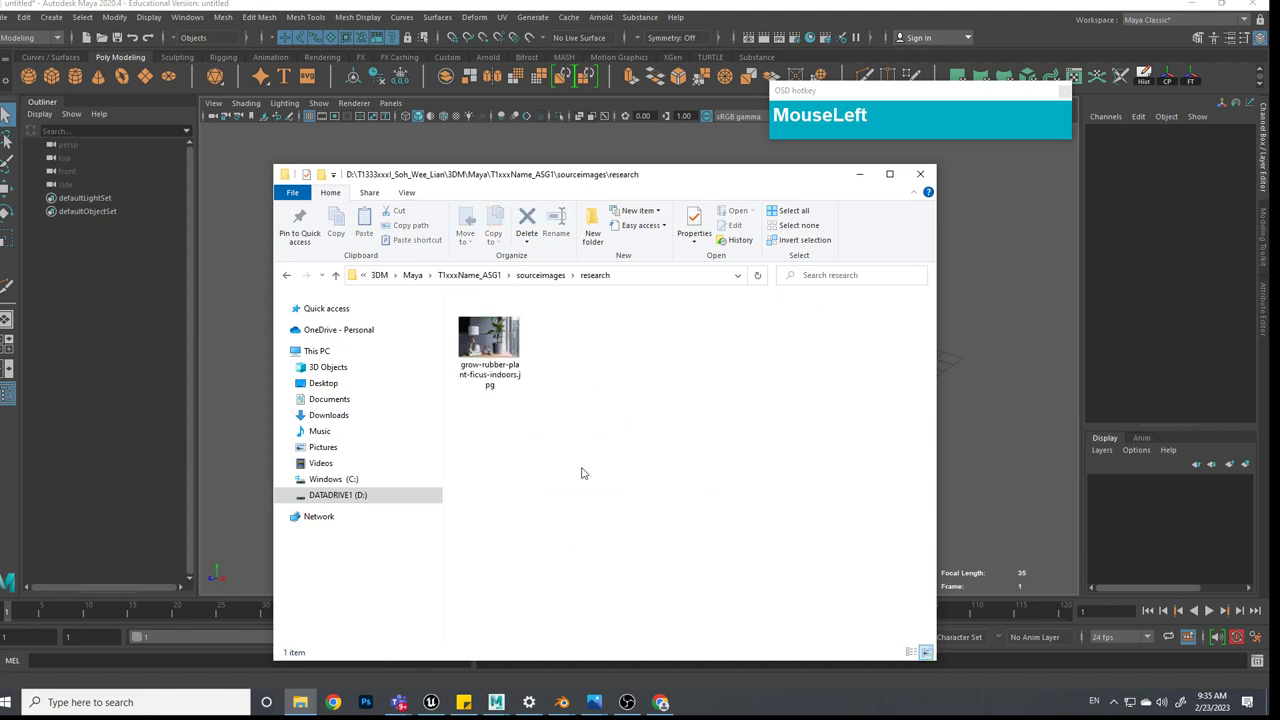
Copy the rubber tree JPG from research into the other project's sourceimages folder
{"action": "right_click", "coordinate": [299, 212]}
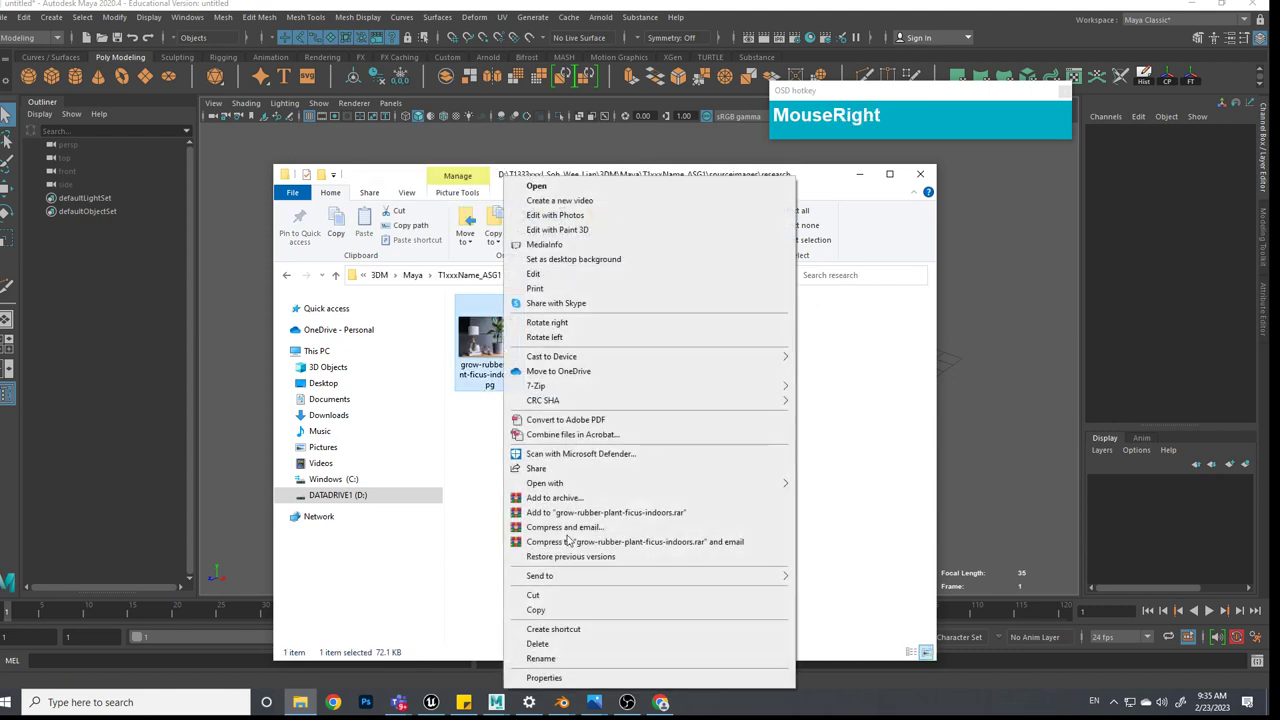
{"action": "left_click", "coordinate": [299, 212]}
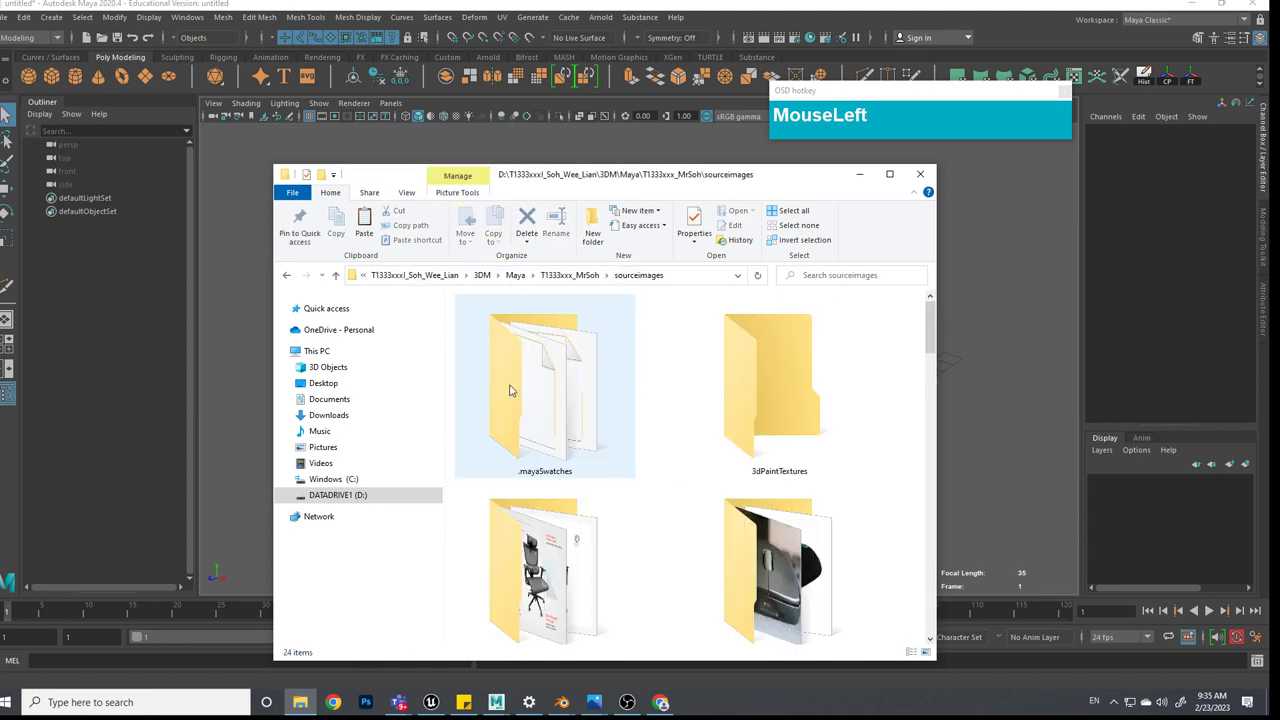
{"action": "scroll", "scroll_direction": "down", "scroll_amount": 3}
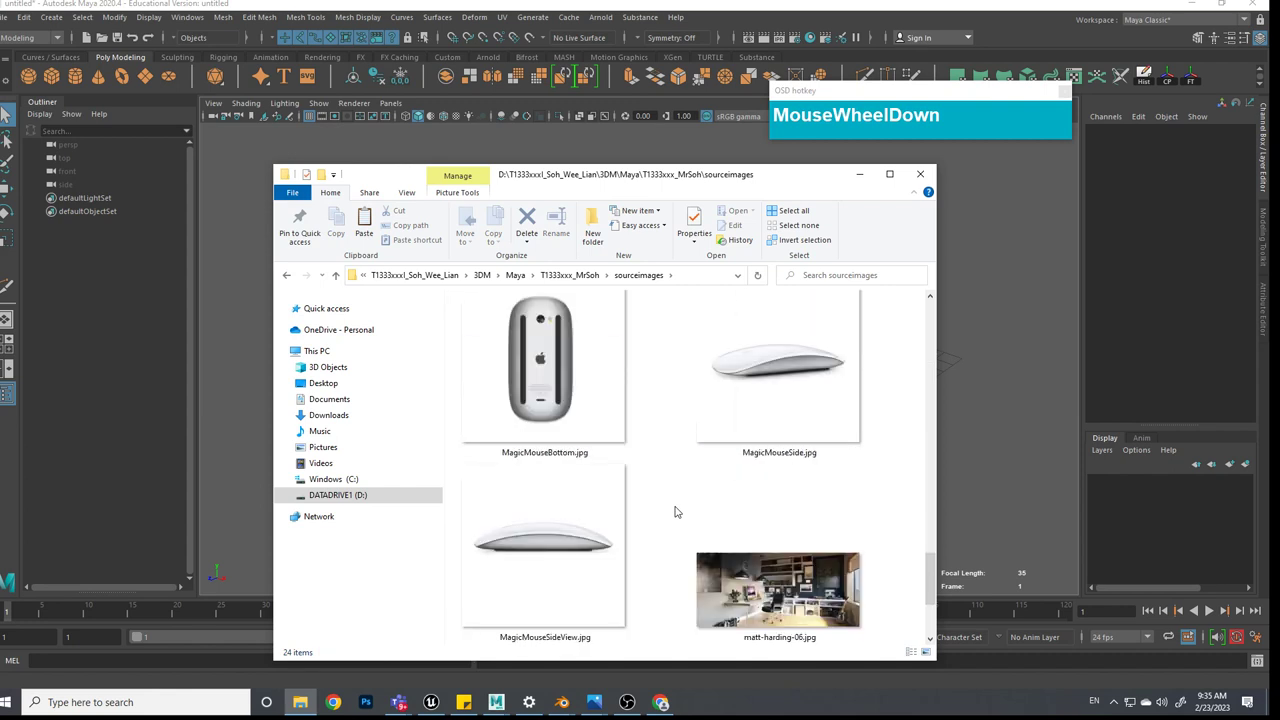
{"action": "left_click_drag", "start_coordinate": [299, 212], "coordinate": [299, 212]}
{"action": "left_click_drag", "start_coordinate": [299, 212], "coordinate": [299, 212]}
{"action": "scroll", "scroll_direction": "up", "scroll_amount": 3}
{"action": "scroll", "scroll_direction": "down", "scroll_amount": 3}
{"action": "left_click_drag", "start_coordinate": [299, 212], "coordinate": [299, 212]}
{"action": "scroll", "scroll_direction": "up", "scroll_amount": 3}
{"action": "scroll", "scroll_direction": "down", "scroll_amount": 3}
Bring up the copied JPG's Open with list to open it in Adobe Photoshop 2022
{"action": "right_click", "coordinate": [299, 212]}
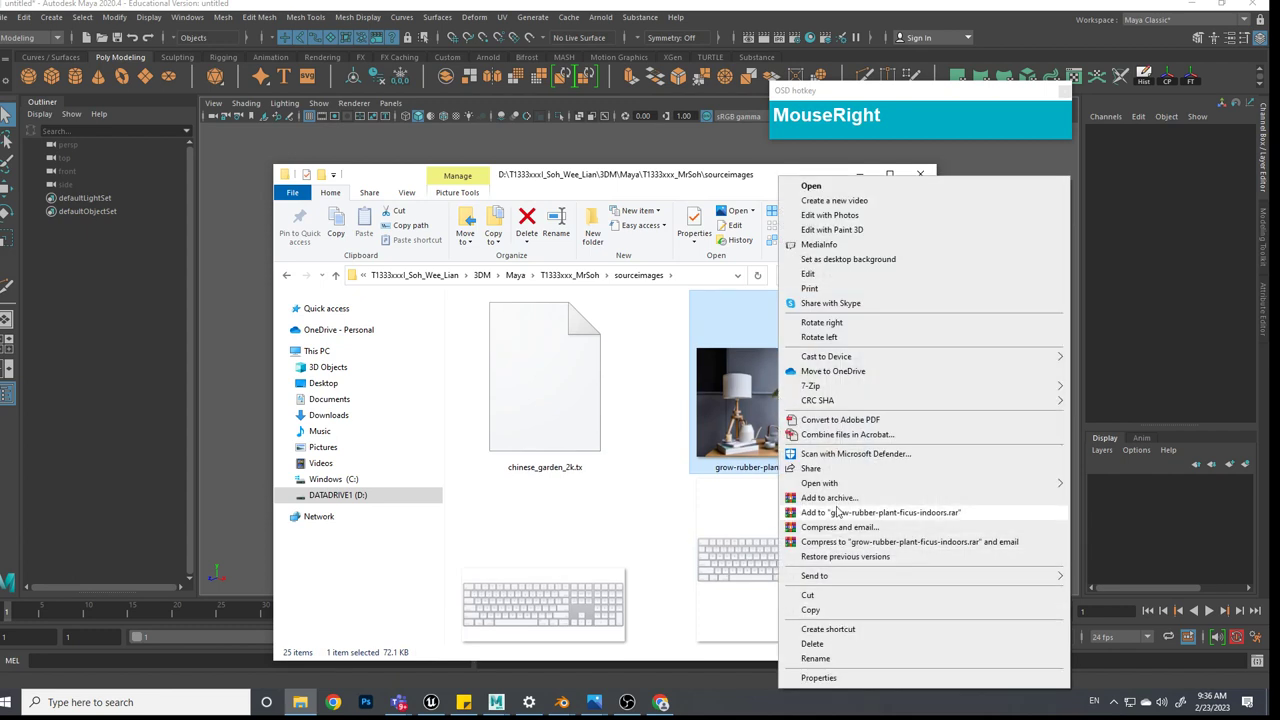
{"action": "left_click", "coordinate": [299, 212]}
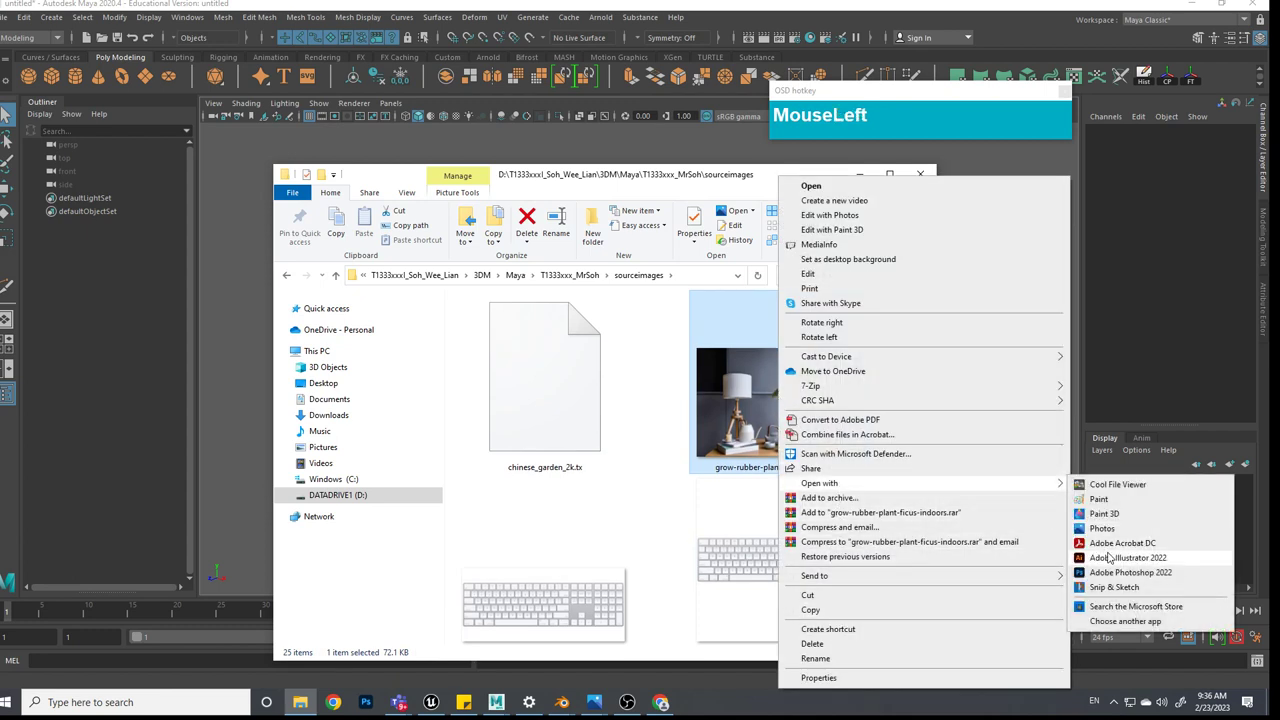
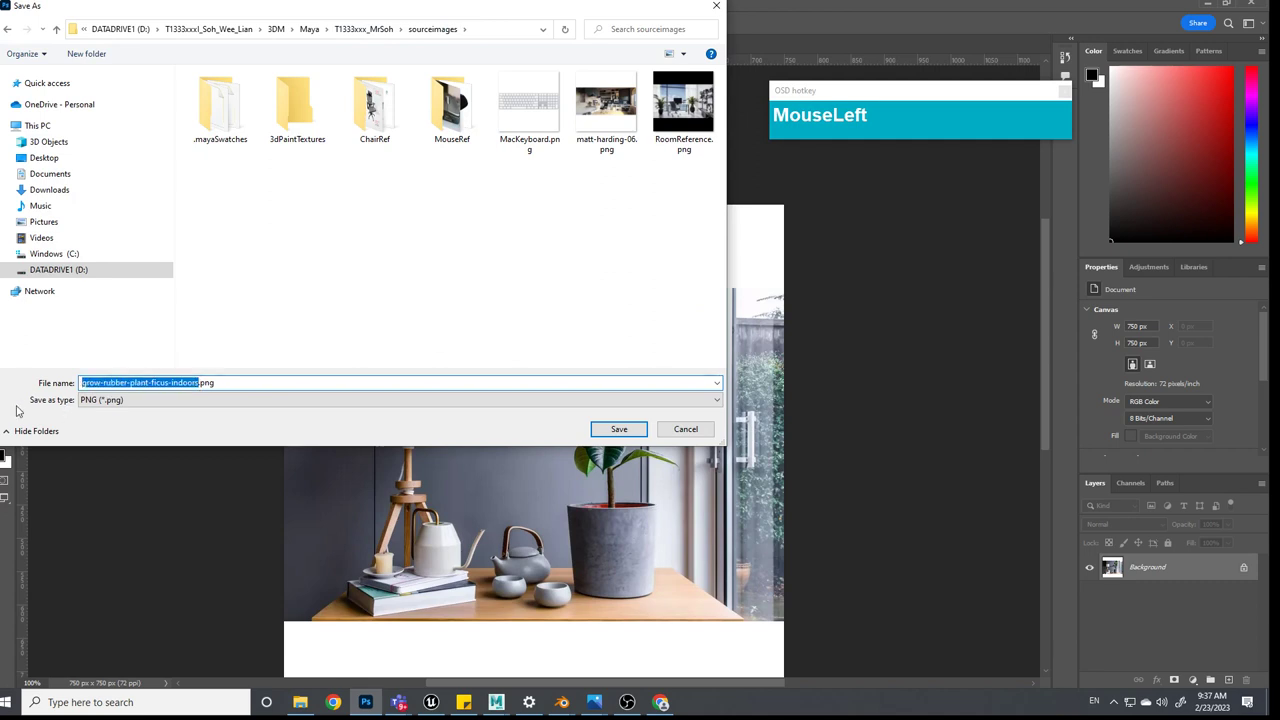
Save the 750 × 750 px rubber tree image as Plant_Ref.png in sourceimages
{"action": "type", "text": "PlantRef"}
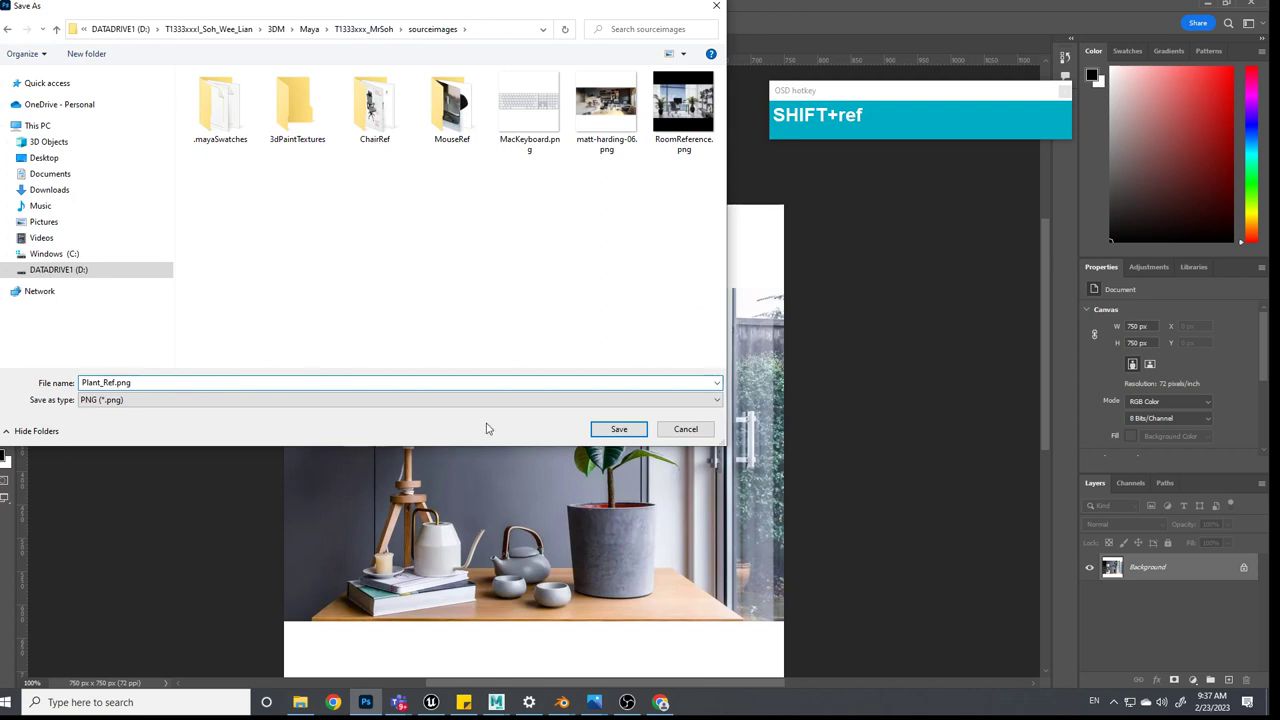
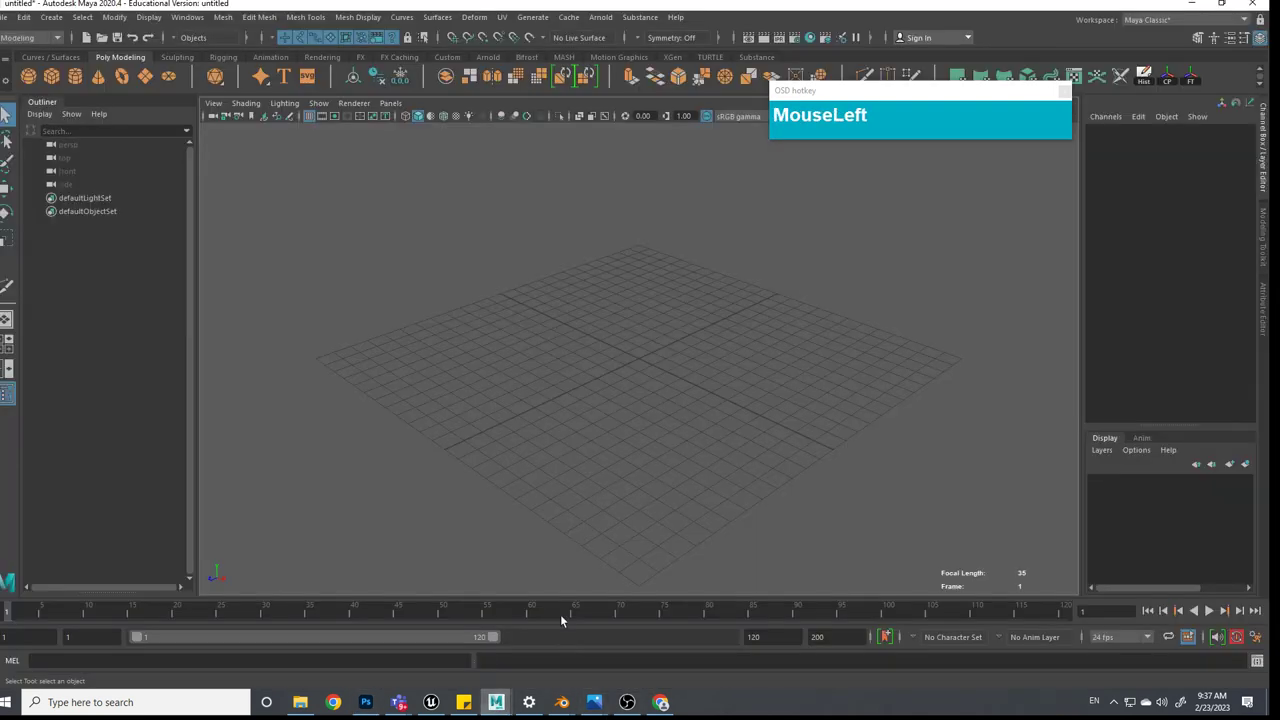
Create a polygon plane spanning the grid and adjust its subdivision counts
{"action": "left_click_drag", "start_coordinate": [673, 417], "coordinate": [693, 399]}
{"action": "type", "text": "er"}
{"action": "left_click", "coordinate": [646, 361]}
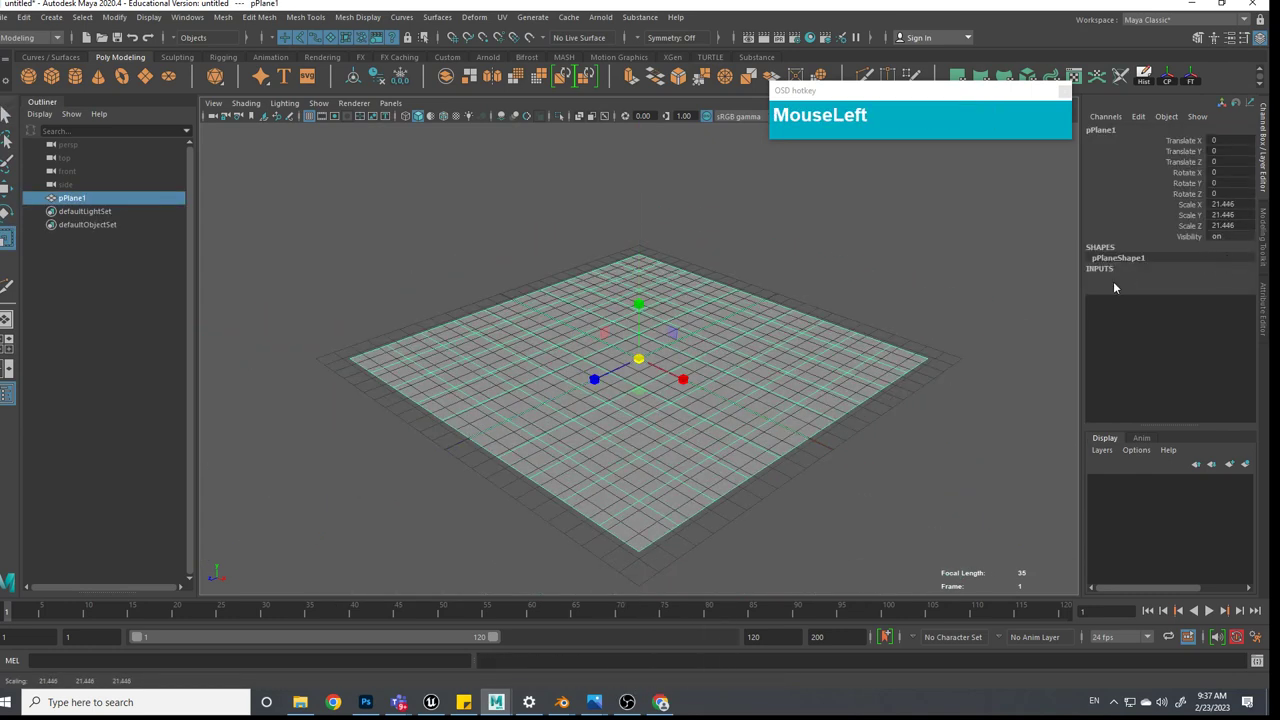
{"action": "left_click", "coordinate": [1181, 326]}
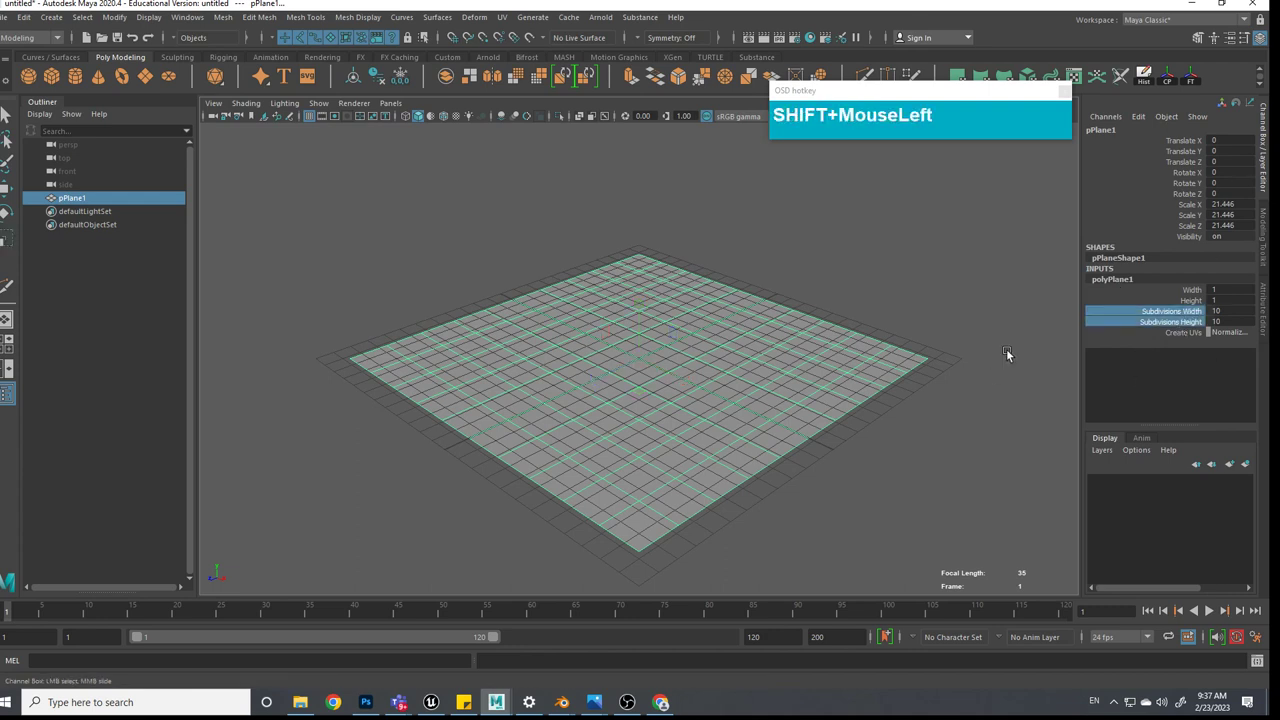
{"action": "left_click_drag", "start_coordinate": [1053, 362], "coordinate": [982, 410]}
{"action": "left_click_drag", "start_coordinate": [978, 413], "coordinate": [801, 282]}
Give the plane a Surface Shader with a file texture and browse sourceimages for its image
{"action": "key", "text": "e"}
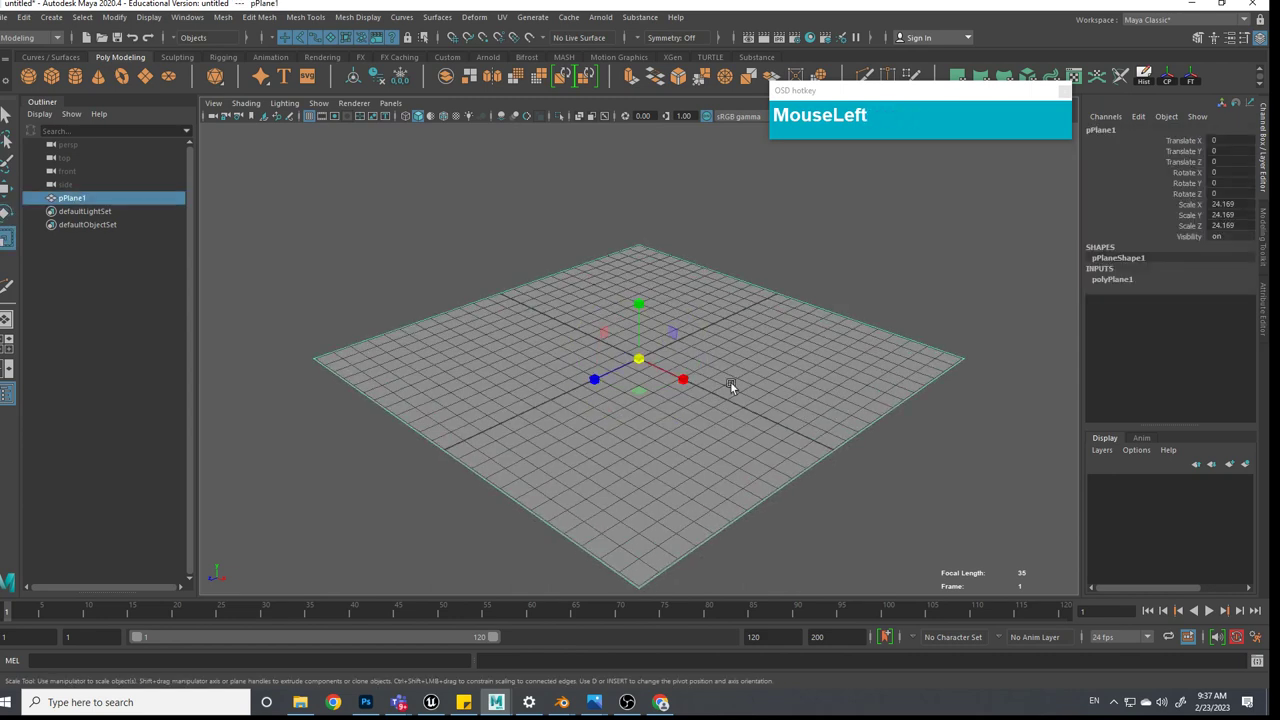
{"action": "left_click_drag", "start_coordinate": [743, 360], "coordinate": [722, 458]}
{"action": "left_click_drag", "start_coordinate": [590, 299], "coordinate": [406, 215]}
{"action": "scroll", "scroll_direction": "down", "scroll_amount": 3}
Load Plant_Ref.png onto the plane, show it textured and start rotating the plane upright
{"action": "left_click", "coordinate": [439, 478]}
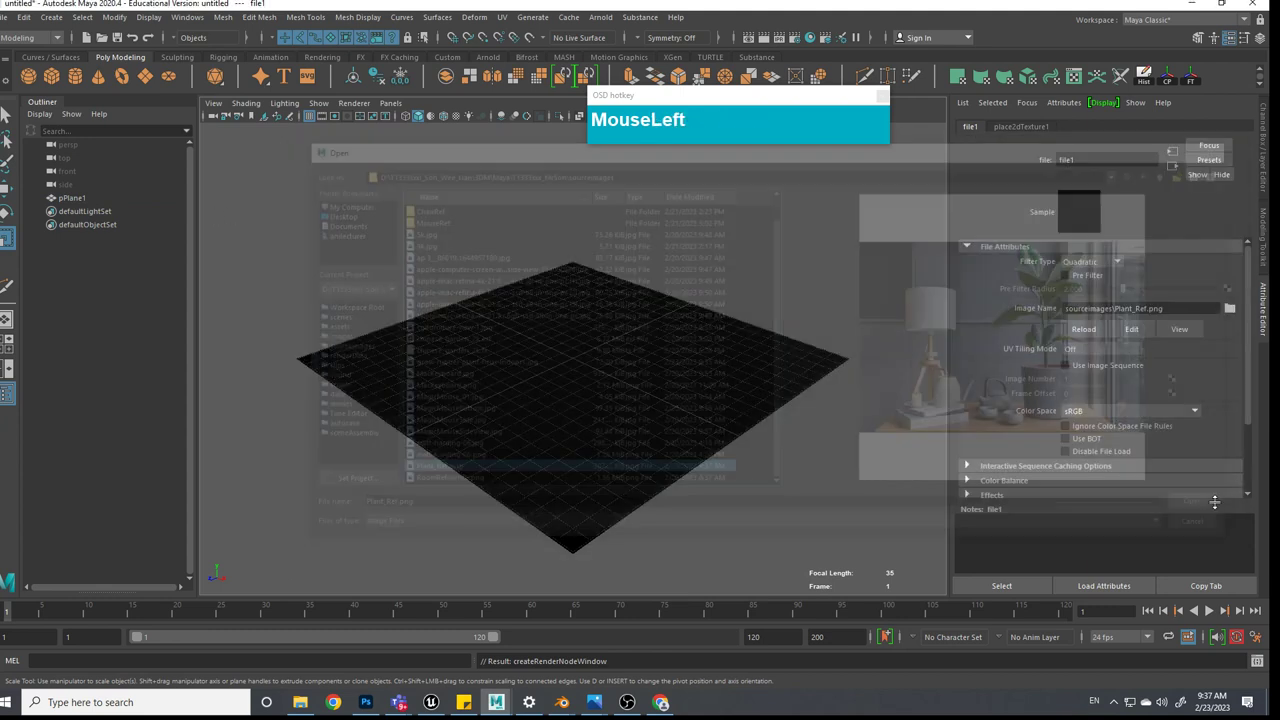
{"action": "left_click", "coordinate": [739, 514]}
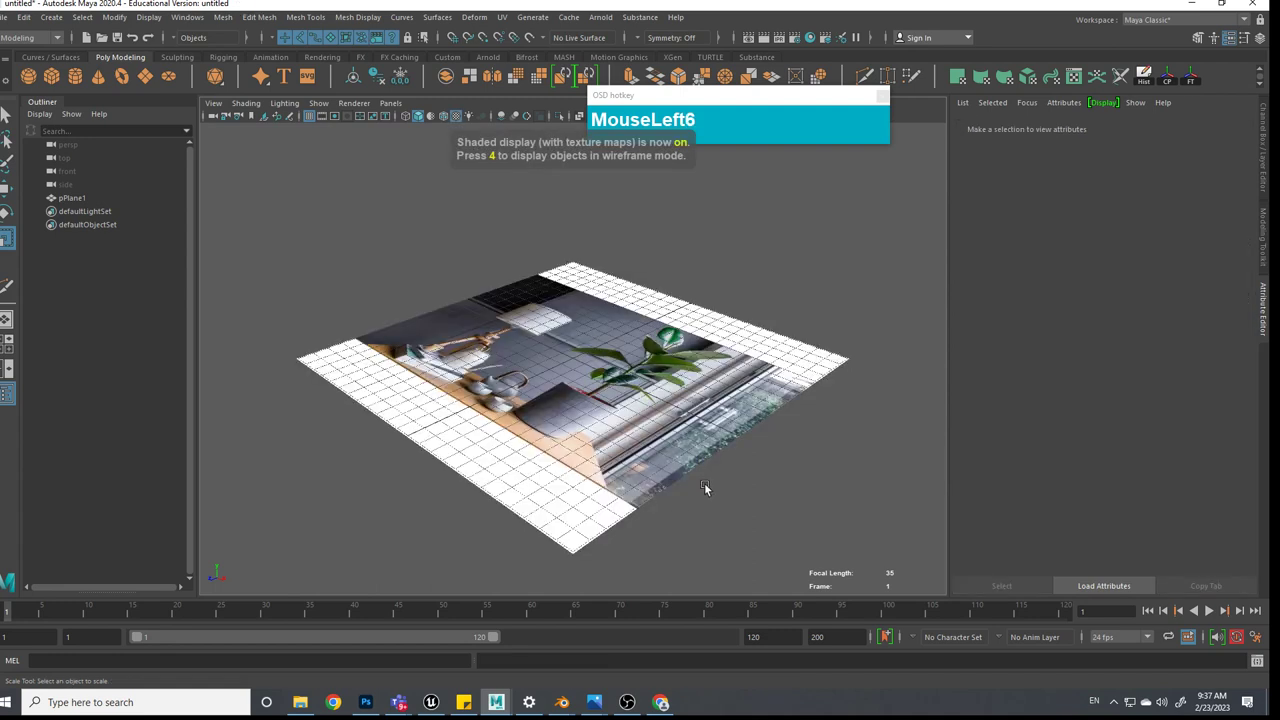
{"action": "key", "text": "e"}
{"action": "left_click", "coordinate": [593, 359]}
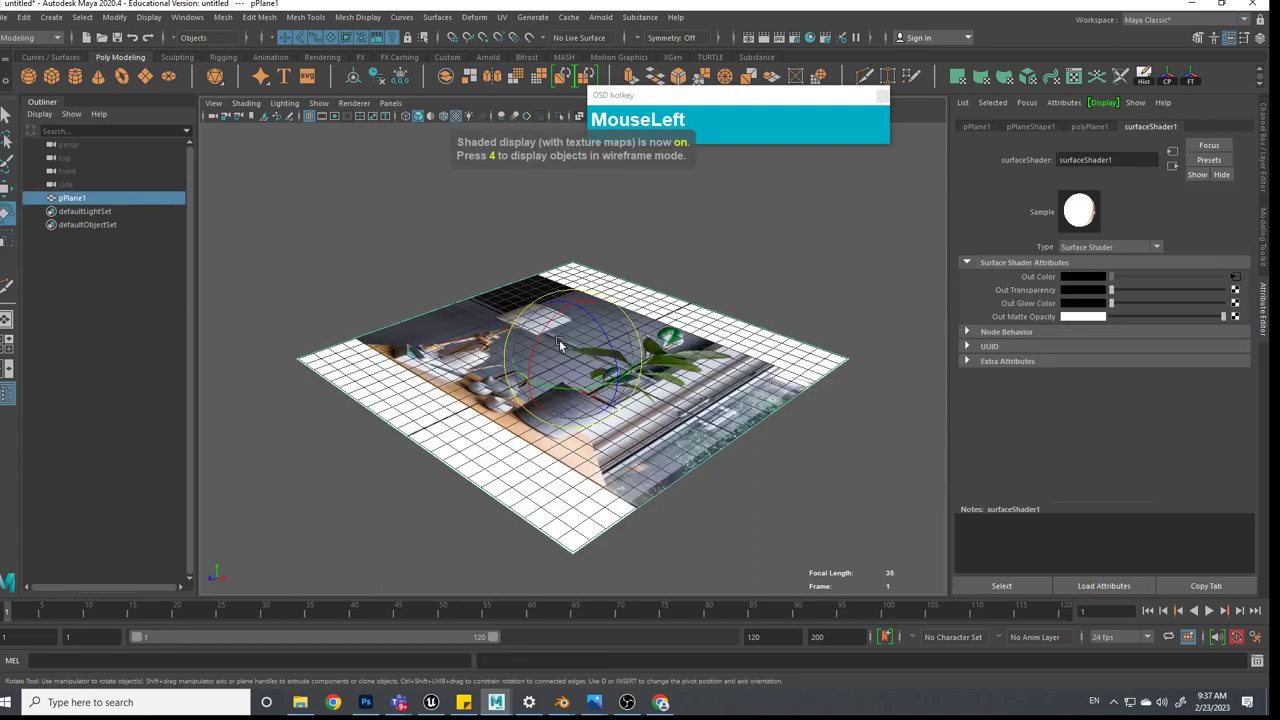
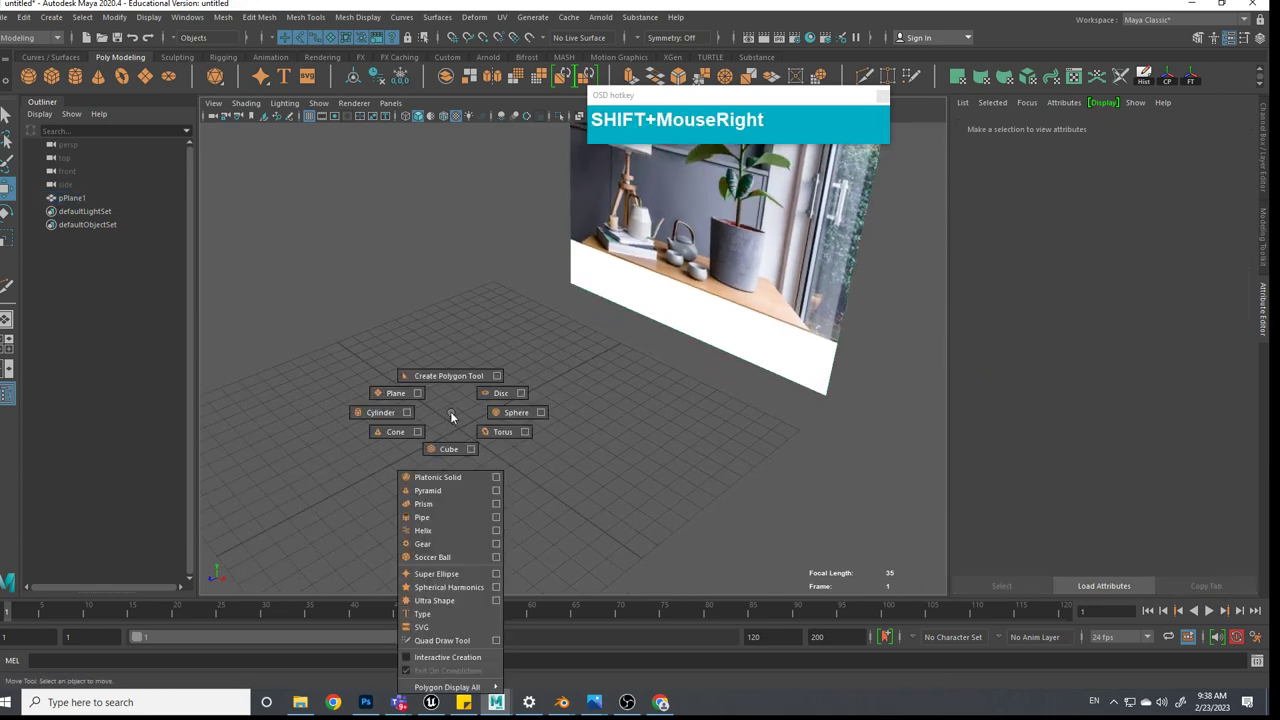
Create a polygon cylinder for the pot and edit its axis subdivisions
{"action": "left_click_drag", "start_coordinate": [418, 441], "coordinate": [396, 416]}
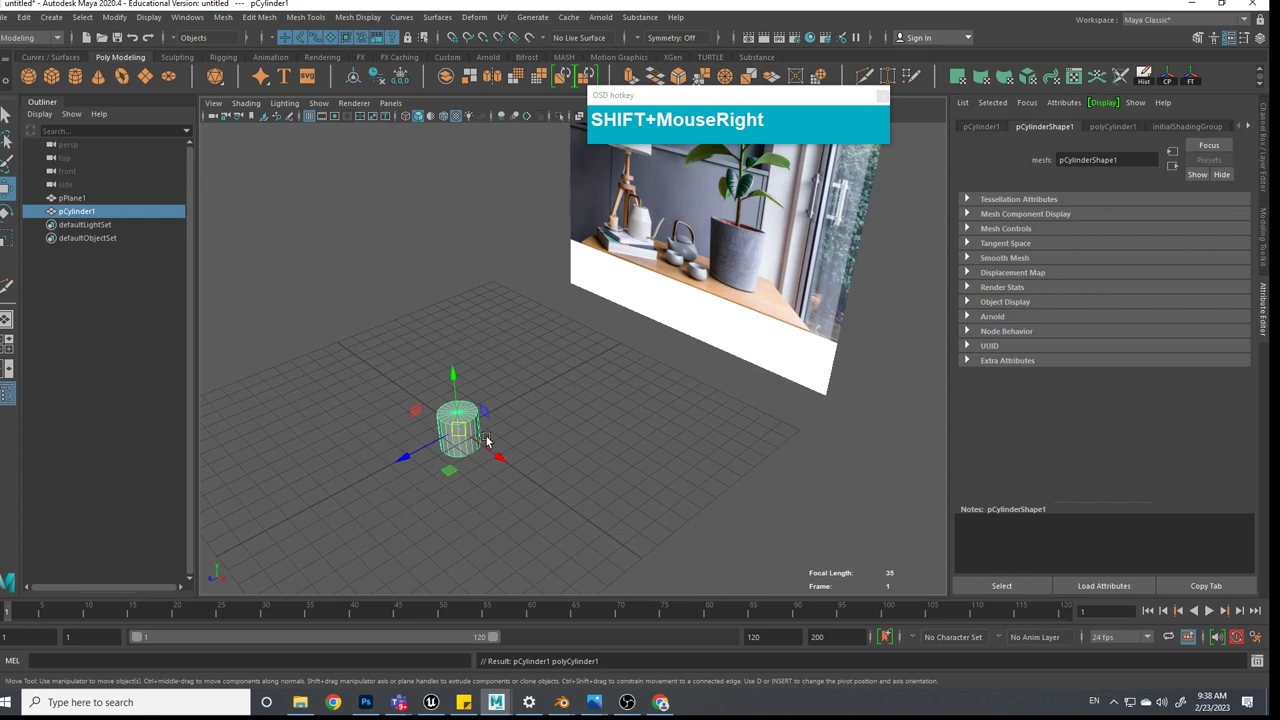
{"action": "scroll", "scroll_direction": "up", "scroll_amount": 3}
{"action": "scroll", "scroll_direction": "down", "scroll_amount": 3}
{"action": "left_click_drag", "start_coordinate": [511, 417], "coordinate": [1203, 135]}
{"action": "left_click", "coordinate": [1268, 175]}
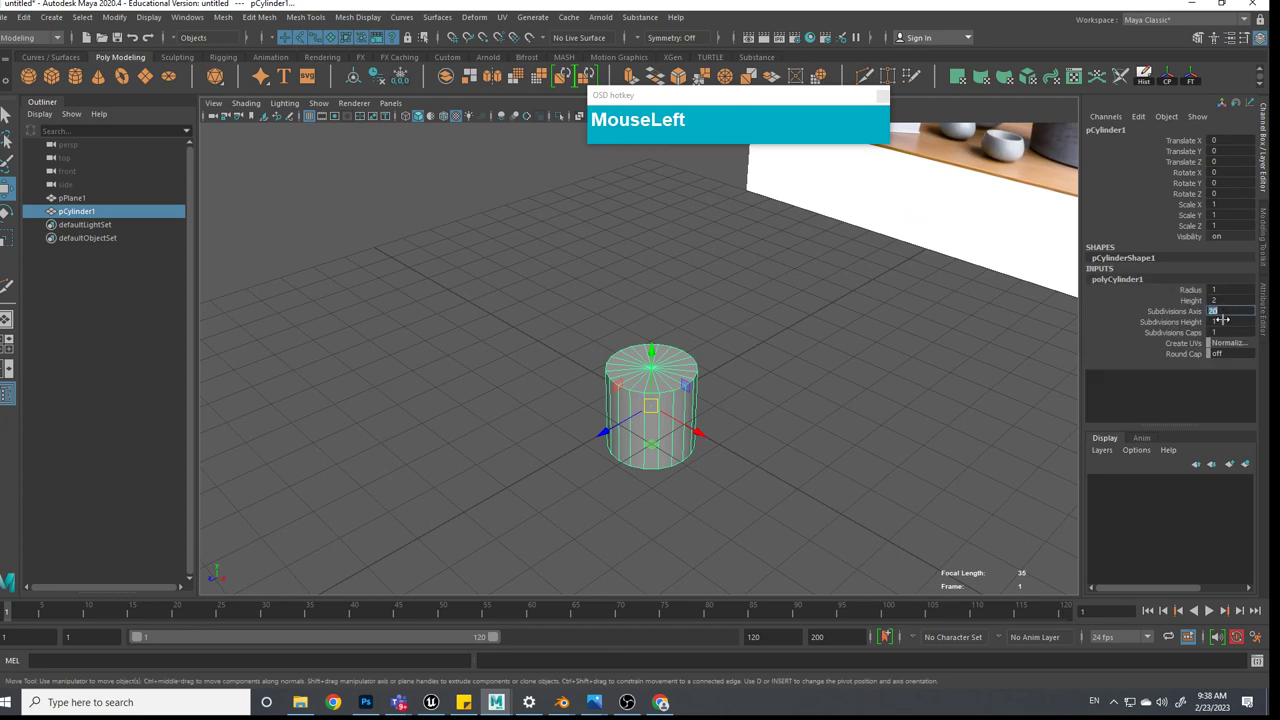
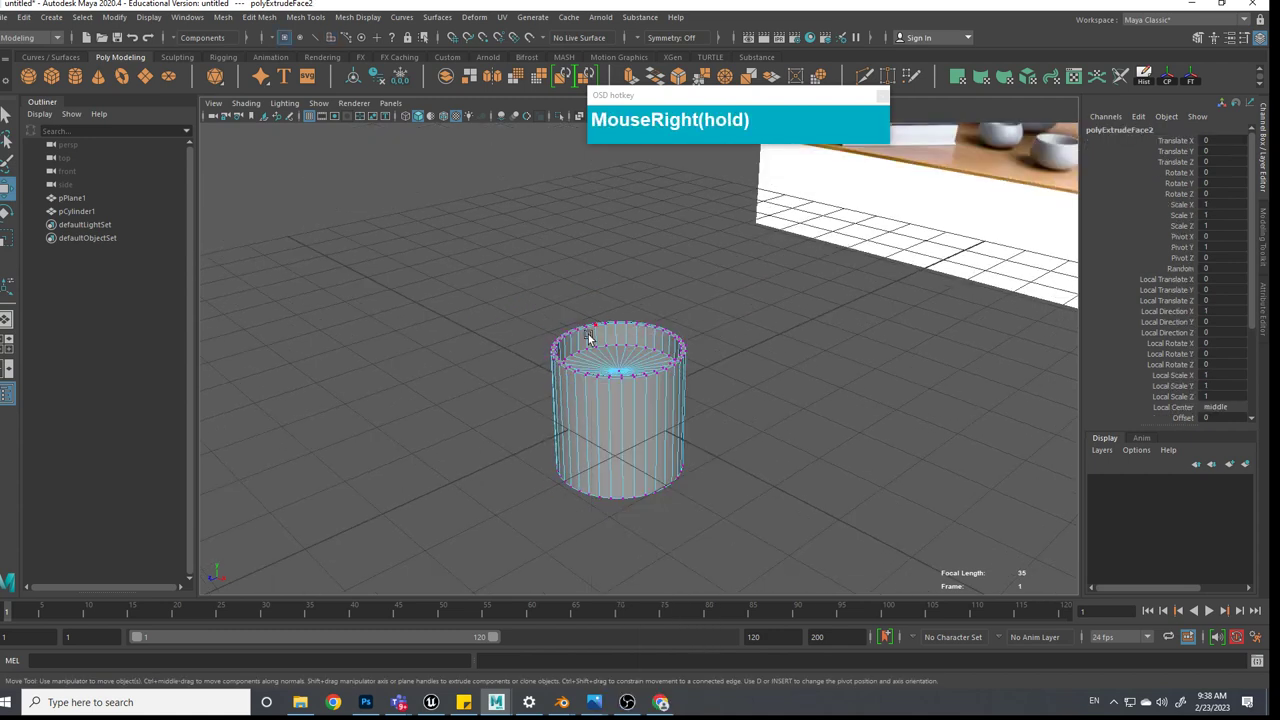
Scale the top vertex ring outward to taper the open-topped pot, then return to object selection
{"action": "left_click", "coordinate": [579, 303]}
{"action": "left_click", "coordinate": [764, 391]}
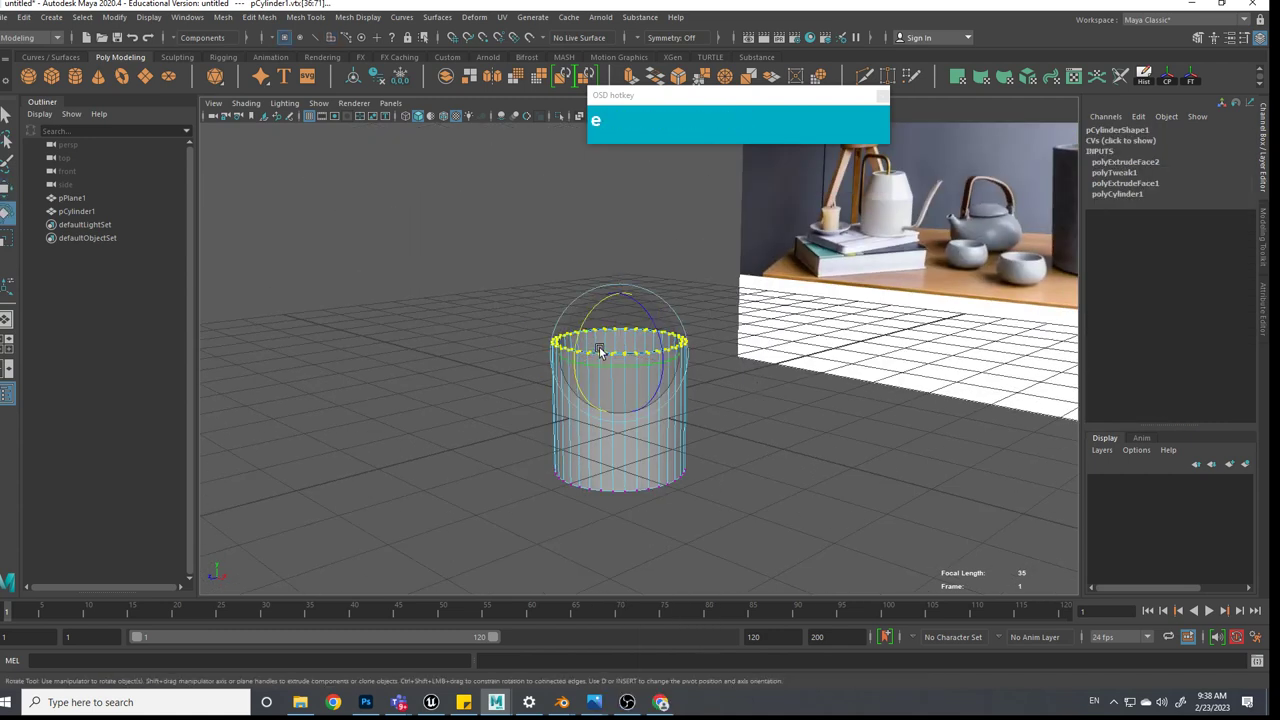
{"action": "left_click_drag", "start_coordinate": [629, 357], "coordinate": [745, 405]}
{"action": "left_click", "coordinate": [728, 420]}
{"action": "left_click", "coordinate": [747, 414]}
{"action": "left_click_drag", "start_coordinate": [736, 410], "coordinate": [730, 395]}
{"action": "left_click", "coordinate": [562, 292]}
{"action": "left_click", "coordinate": [724, 374]}
{"action": "left_click_drag", "start_coordinate": [630, 361], "coordinate": [678, 385]}
{"action": "left_click", "coordinate": [700, 391]}
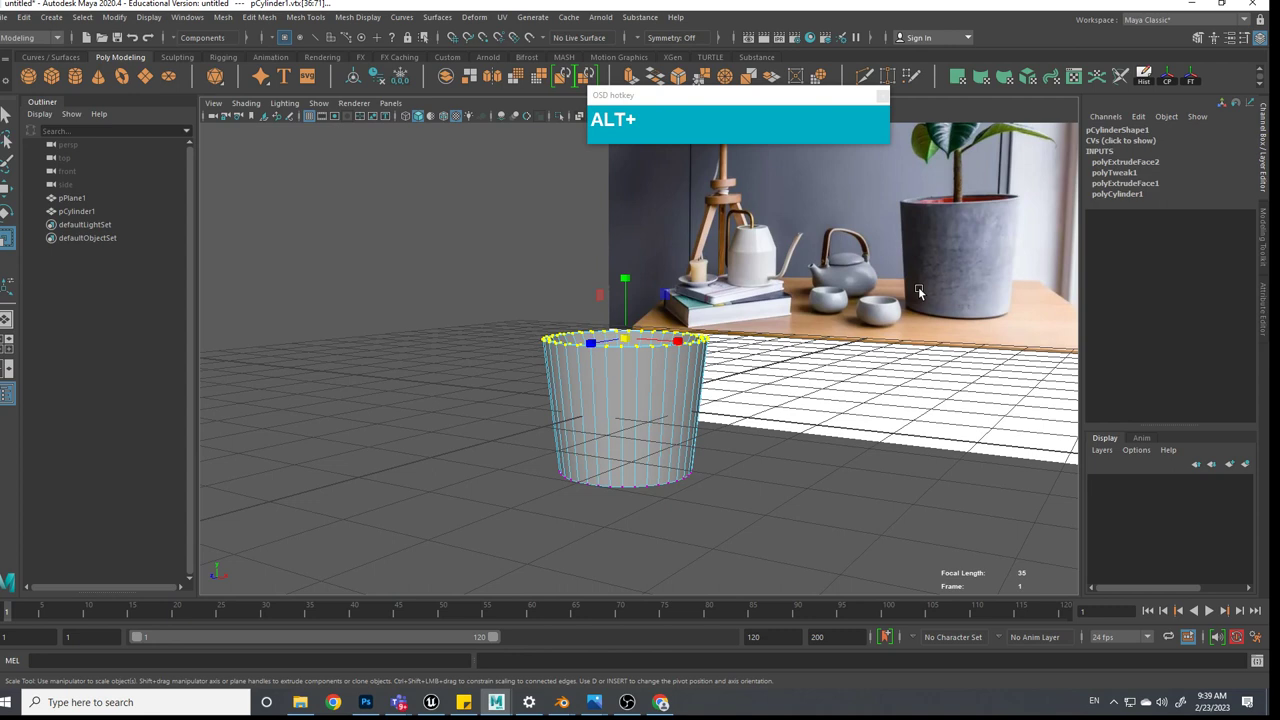
{"action": "left_click", "coordinate": [785, 383]}
{"action": "right_click", "coordinate": [641, 374]}
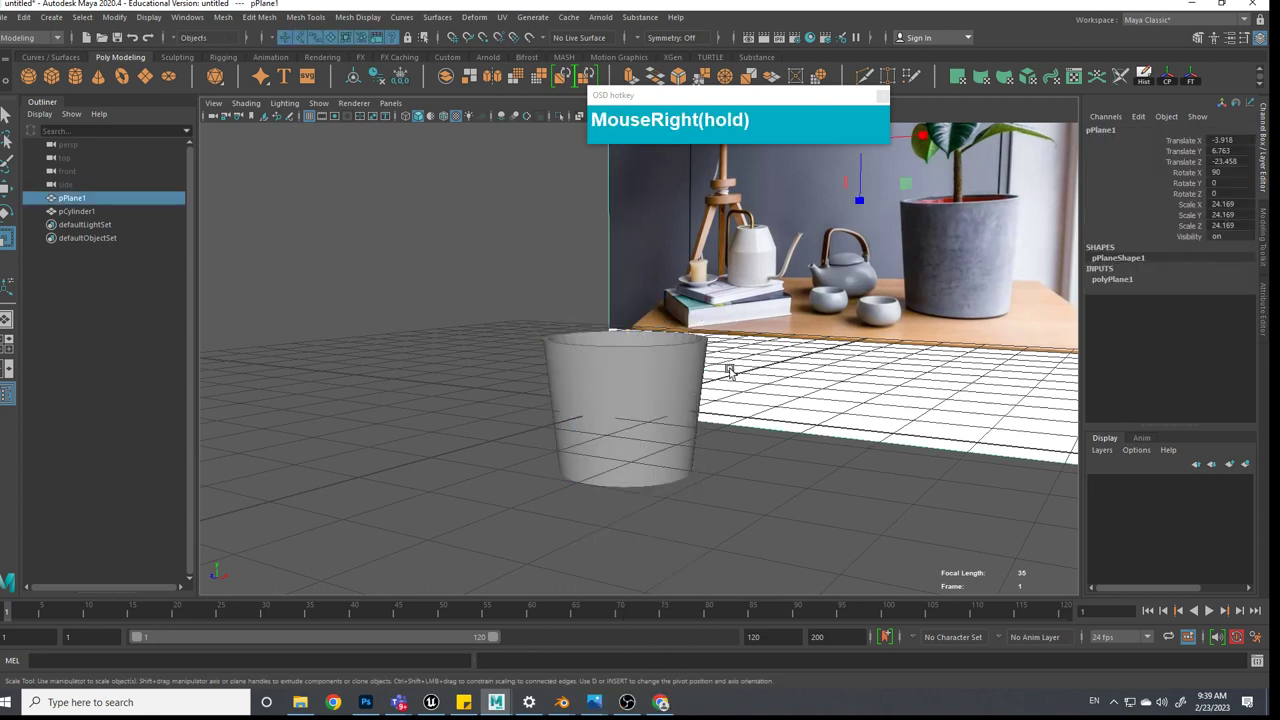
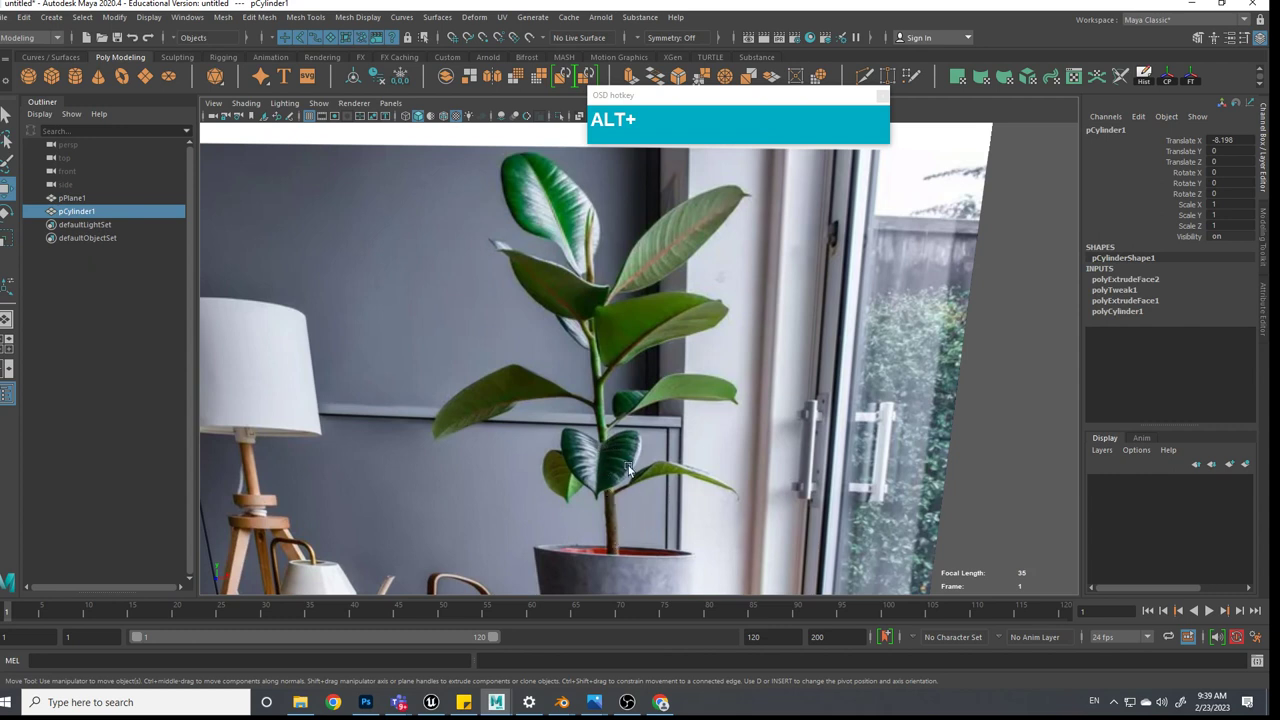
Pan and zoom across the reference photo to study the plant's stem, leaves and pot
{"action": "scroll", "scroll_direction": "up", "scroll_amount": 3}
{"action": "scroll", "scroll_direction": "down", "scroll_amount": 3}
{"action": "middle_click", "coordinate": [614, 460]}
{"action": "scroll", "scroll_direction": "down", "scroll_amount": 3}
{"action": "middle_click", "coordinate": [652, 349]}
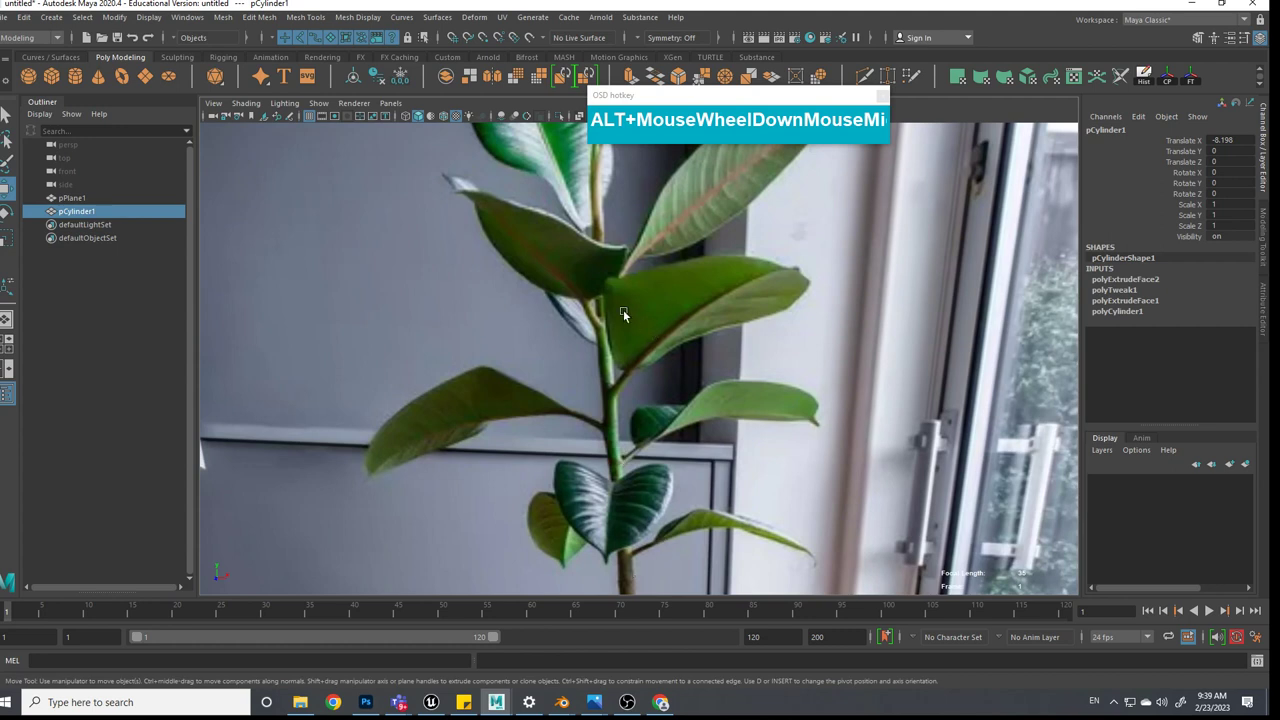
{"action": "left_click_drag", "start_coordinate": [631, 362], "coordinate": [635, 366]}
{"action": "middle_click", "coordinate": [641, 383]}
{"action": "middle_click", "coordinate": [663, 419]}
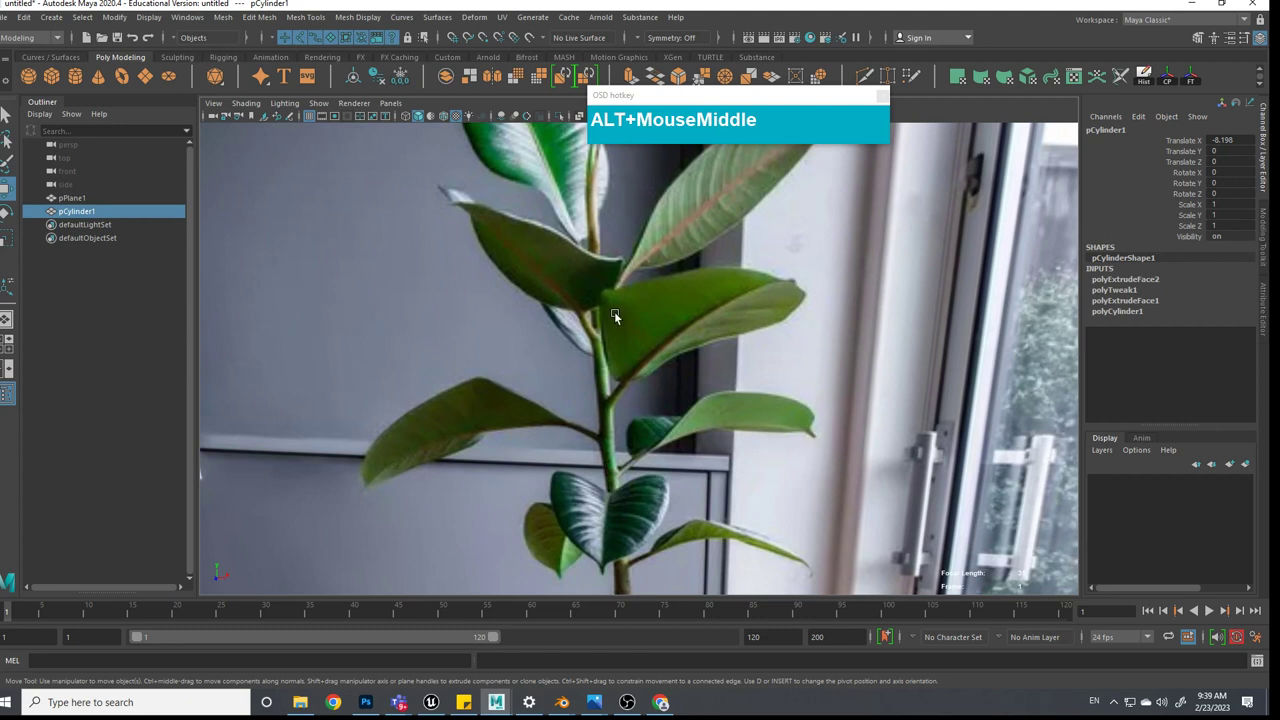
{"action": "middle_click", "coordinate": [714, 385]}
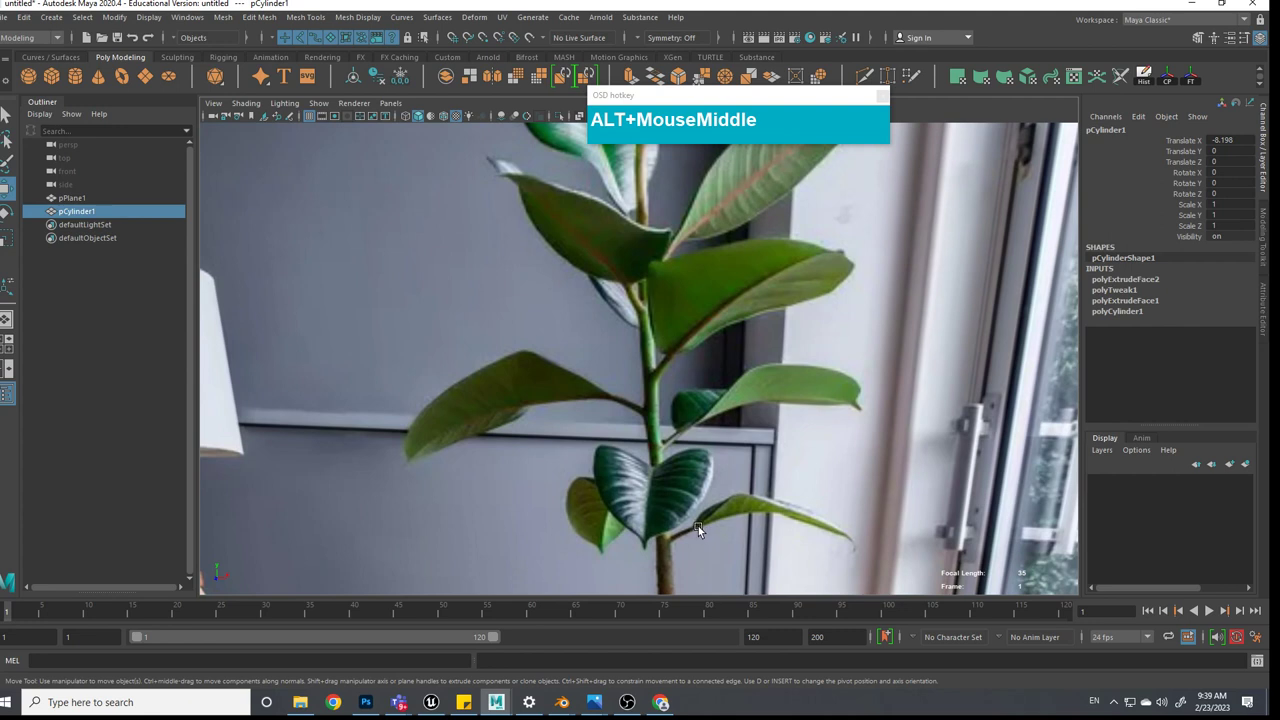
{"action": "scroll", "scroll_direction": "down", "scroll_amount": 3}
{"action": "middle_click", "coordinate": [695, 432]}
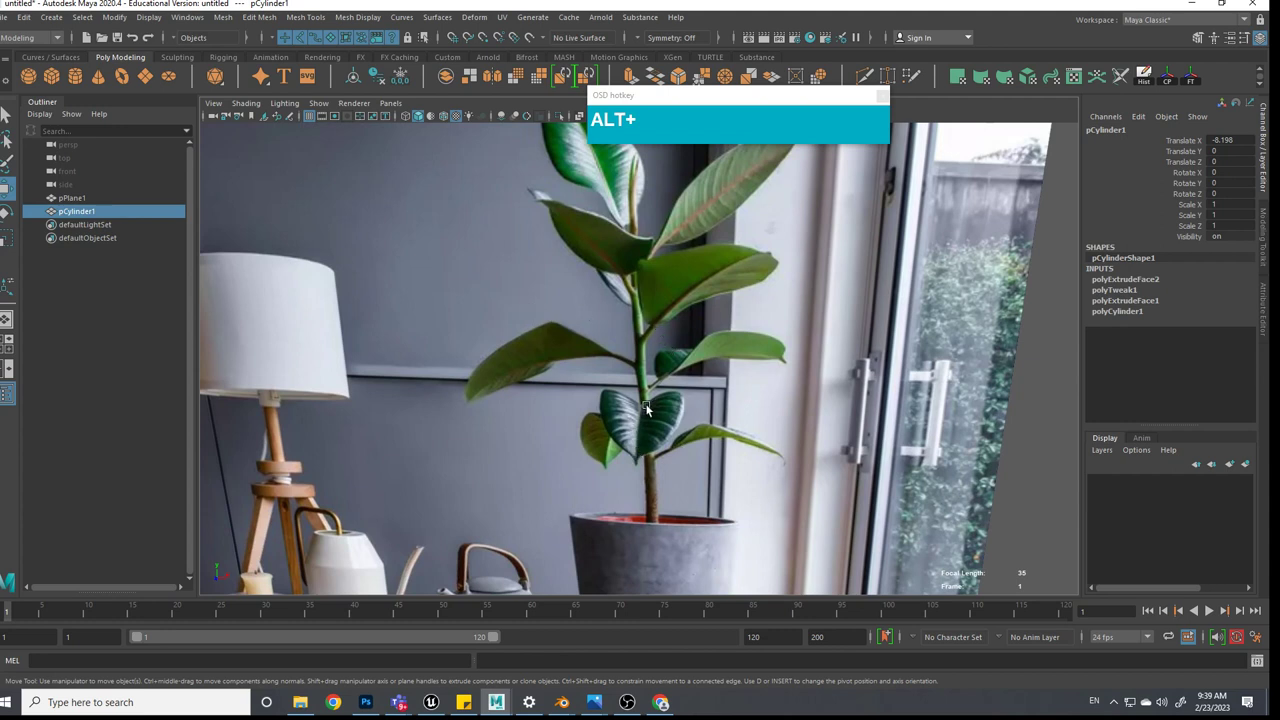
{"action": "scroll", "scroll_direction": "down", "scroll_amount": 3}
{"action": "middle_click", "coordinate": [657, 280]}
{"action": "scroll", "scroll_direction": "up", "scroll_amount": 3}
{"action": "scroll", "scroll_direction": "down", "scroll_amount": 3}
{"action": "middle_click", "coordinate": [639, 469]}
{"action": "middle_click", "coordinate": [559, 398]}
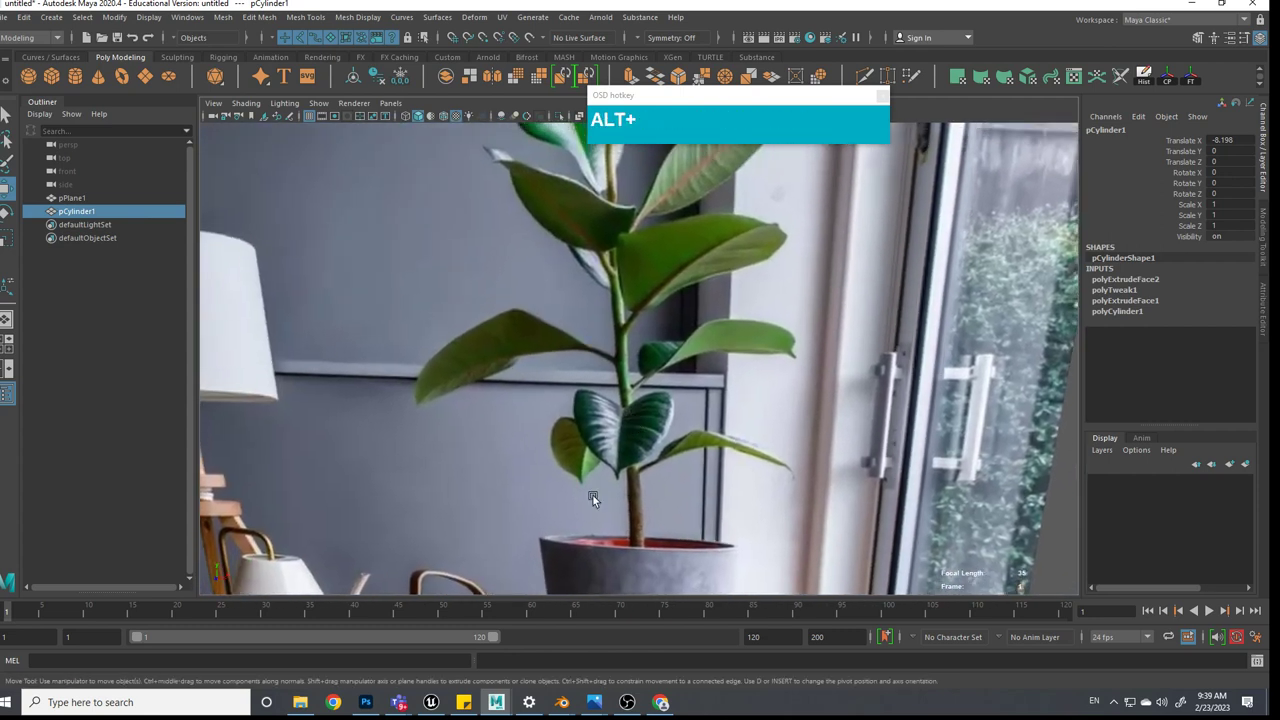
{"action": "middle_click", "coordinate": [633, 430]}
{"action": "left_click_drag", "start_coordinate": [641, 477], "coordinate": [648, 513]}
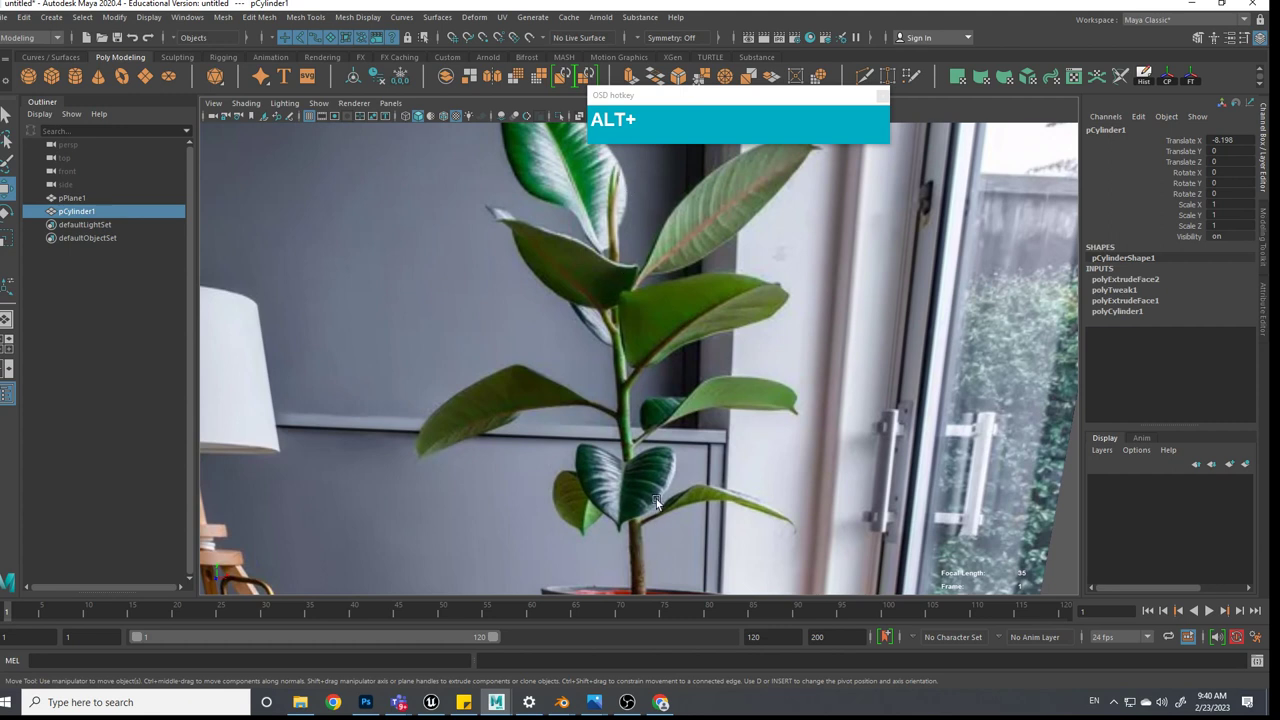
{"action": "middle_click", "coordinate": [656, 492]}
{"action": "middle_click", "coordinate": [667, 362]}
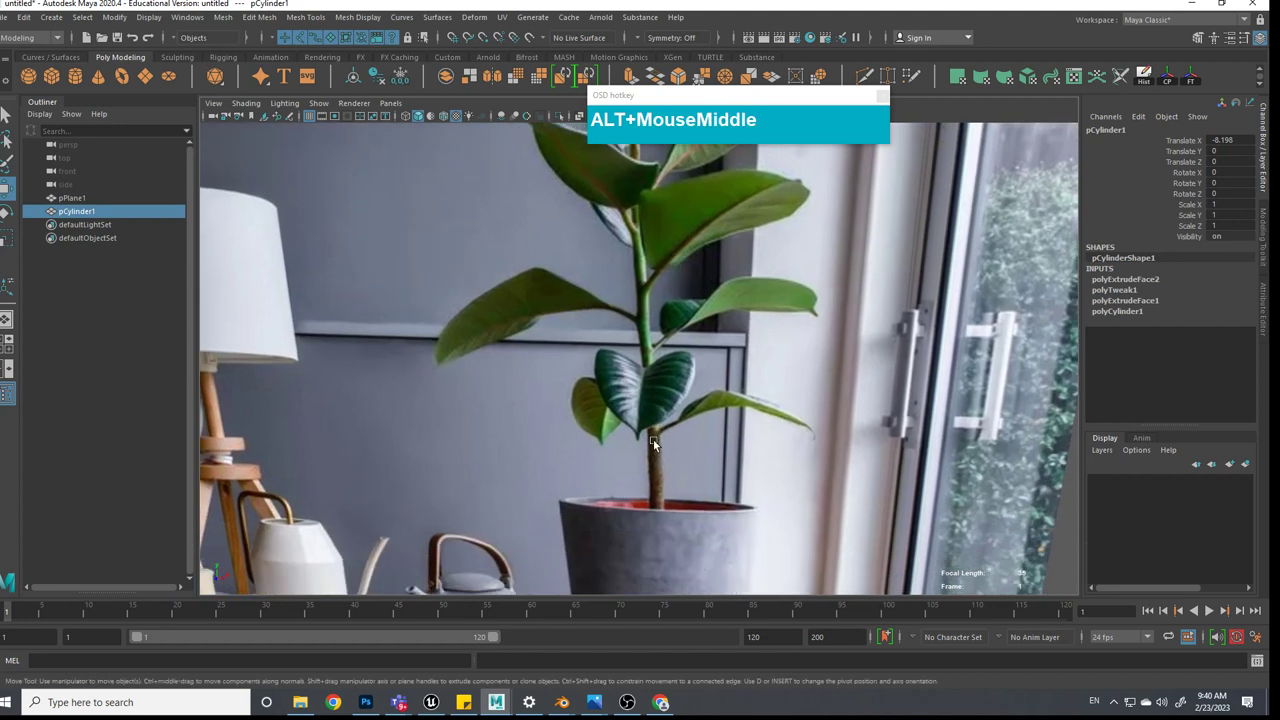
Pan back to the pot and bring up the polygon primitives marking menu
{"action": "scroll", "scroll_direction": "down", "scroll_amount": 3}
{"action": "middle_click", "coordinate": [670, 448]}
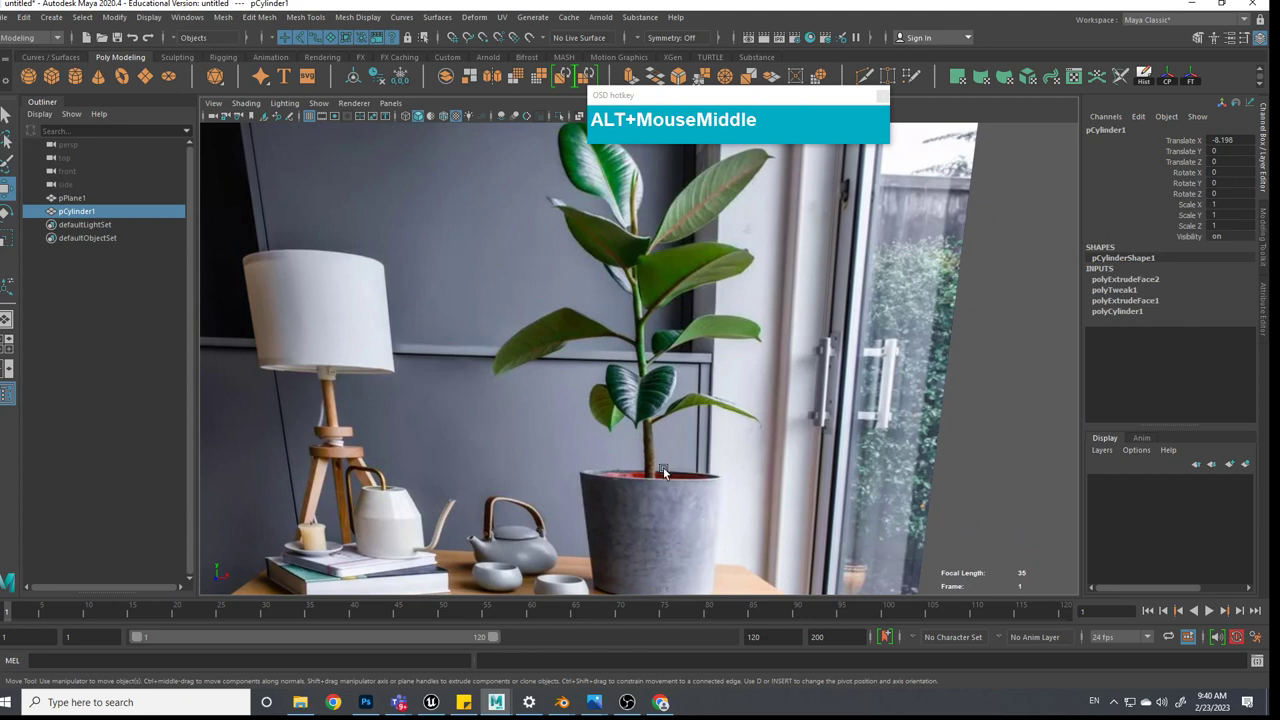
{"action": "scroll", "scroll_direction": "down", "scroll_amount": 3}
{"action": "left_click", "coordinate": [633, 509]}
{"action": "left_click", "coordinate": [558, 462]}
{"action": "middle_click", "coordinate": [567, 492]}
{"action": "scroll", "scroll_direction": "up", "scroll_amount": 3}
{"action": "left_click", "coordinate": [755, 457]}
{"action": "middle_click", "coordinate": [777, 471]}
{"action": "left_click", "coordinate": [715, 448]}
{"action": "left_click_drag", "start_coordinate": [702, 440], "coordinate": [718, 452]}
{"action": "scroll", "scroll_direction": "up", "scroll_amount": 3}
Create a second cylinder beside the pot and set its Subdivisions Axis to 20
{"action": "scroll", "scroll_direction": "down", "scroll_amount": 3}
{"action": "middle_click", "coordinate": [695, 427]}
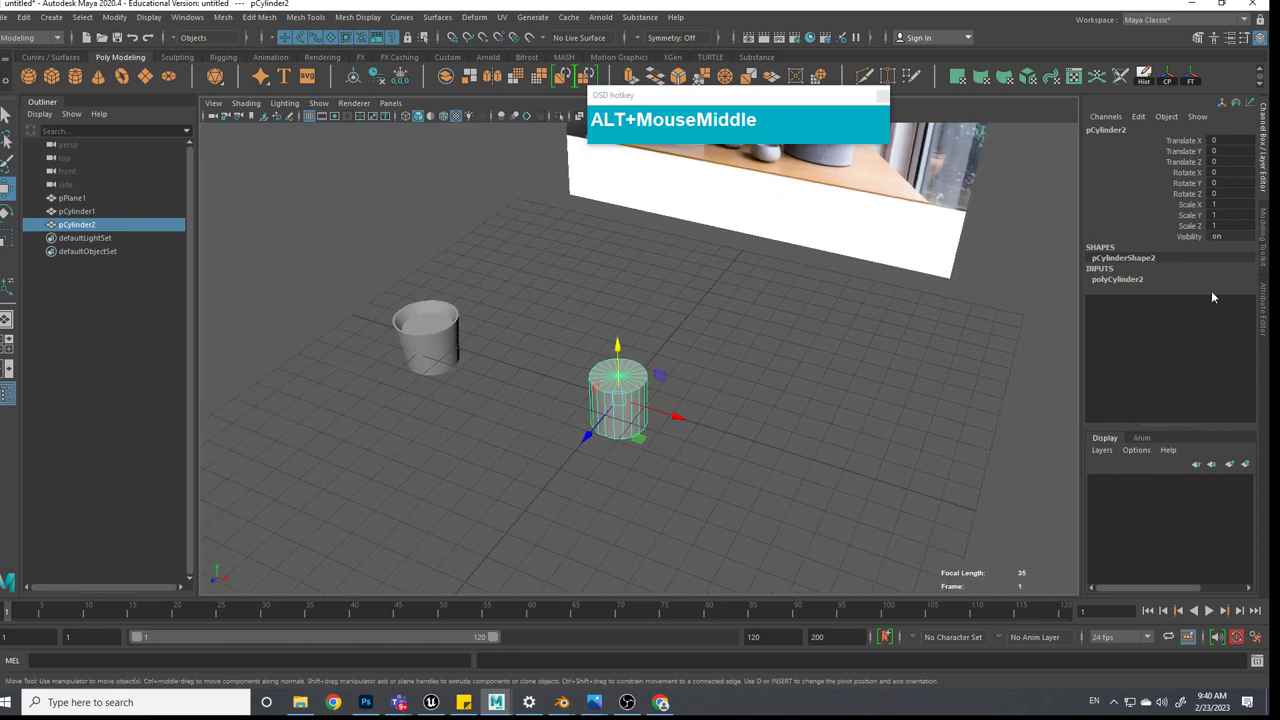
{"action": "left_click", "coordinate": [1131, 282]}
{"action": "middle_click", "coordinate": [950, 273]}
{"action": "left_click", "coordinate": [950, 273]}
{"action": "middle_click", "coordinate": [950, 273]}
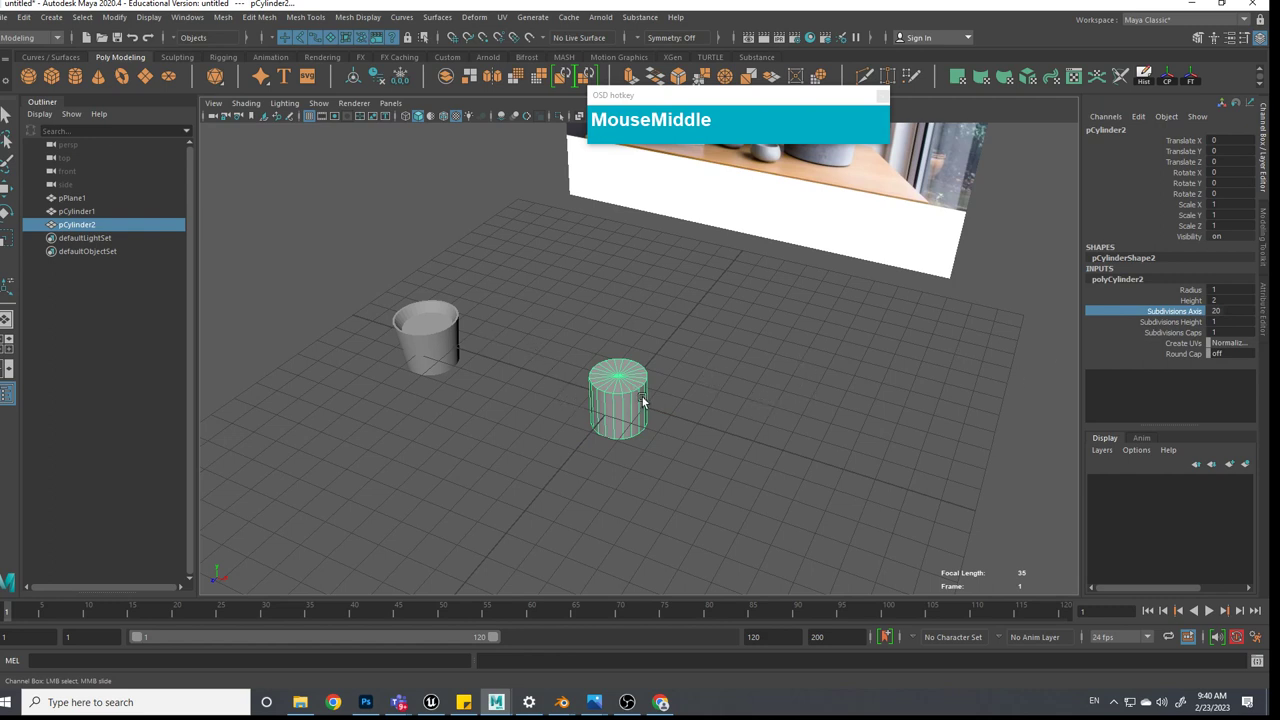
Try a top-face extrusion, undo it, and reselect pCylinder2 as a whole object
{"action": "left_click_drag", "start_coordinate": [646, 397], "coordinate": [601, 353]}
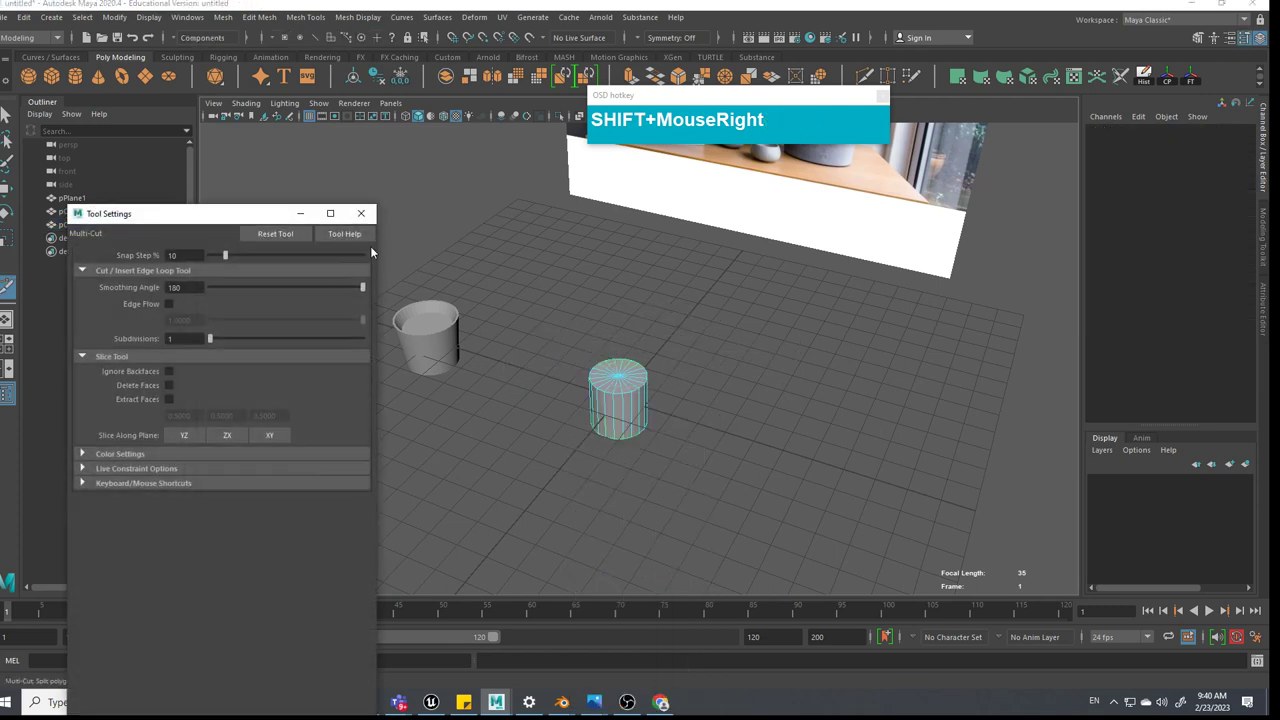
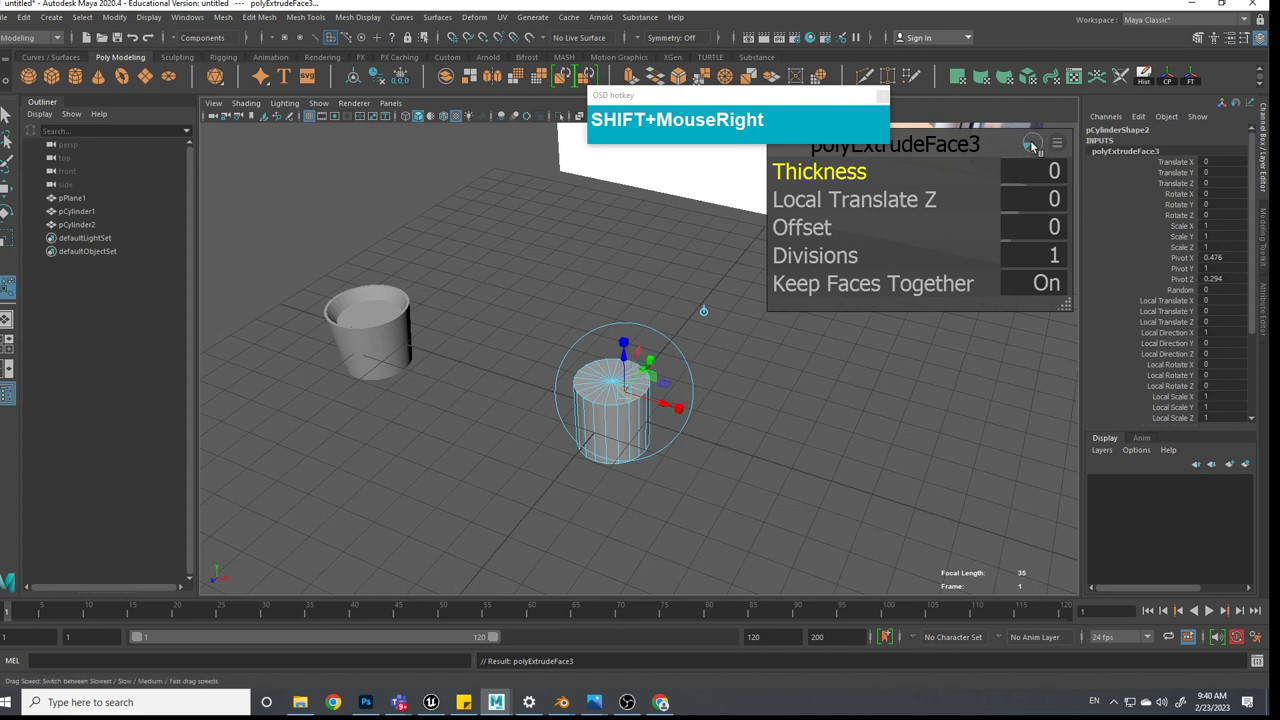
{"action": "left_click_drag", "start_coordinate": [1039, 141], "coordinate": [1042, 142]}
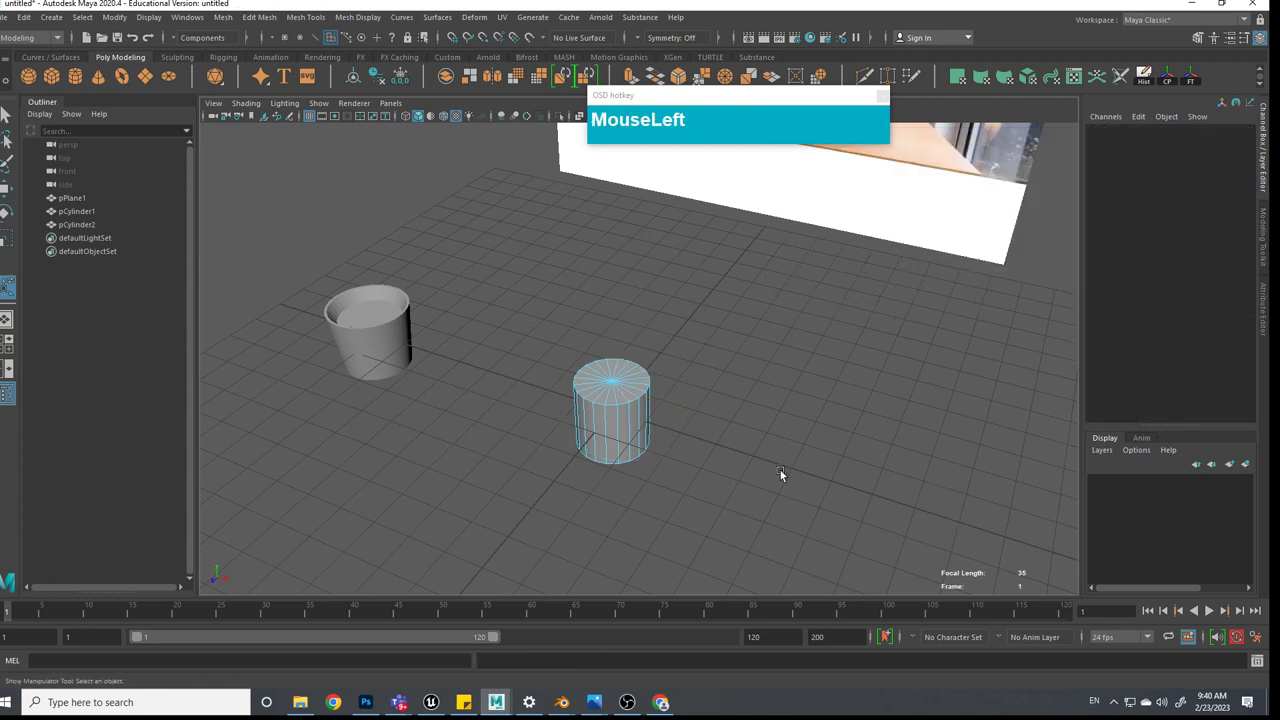
{"action": "key", "text": "z"}
{"action": "key", "text": "z"}
{"action": "left_click", "coordinate": [785, 477]}
{"action": "scroll", "scroll_direction": "up", "scroll_amount": 3}
{"action": "scroll", "scroll_direction": "up", "scroll_amount": 3}
{"action": "left_click", "coordinate": [694, 468]}
{"action": "right_click", "coordinate": [650, 338]}
{"action": "left_click", "coordinate": [711, 305]}
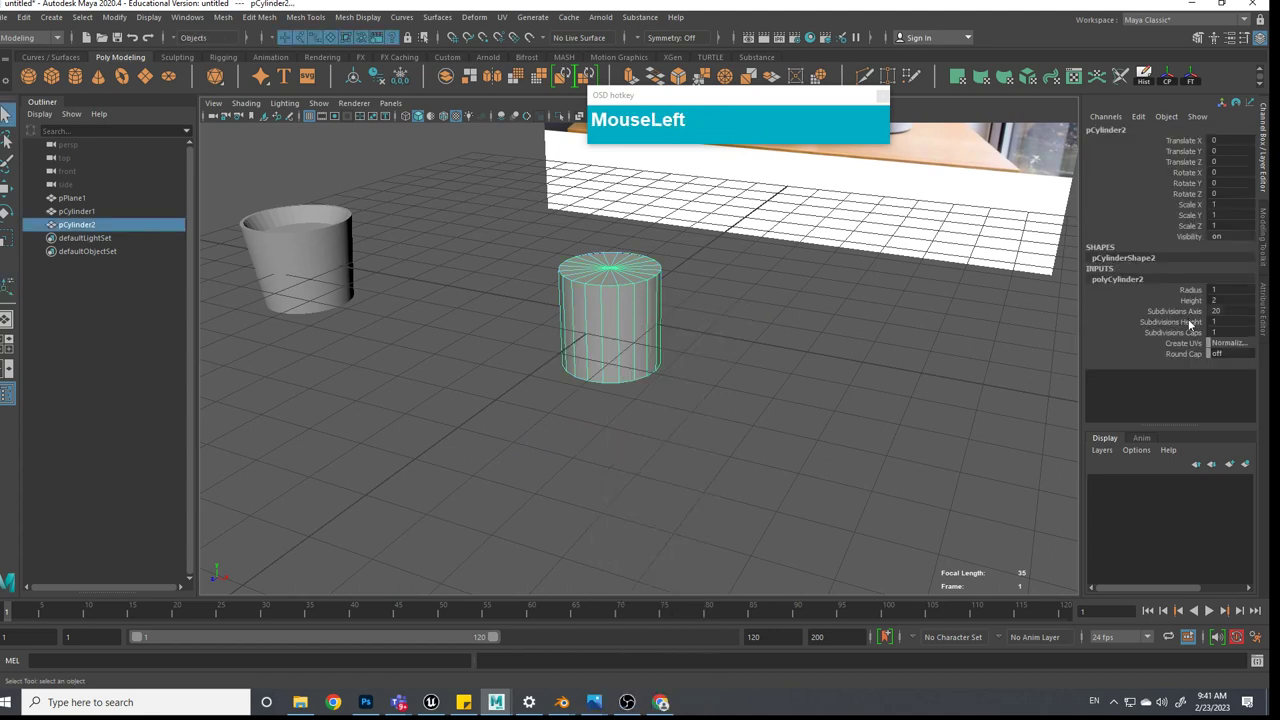
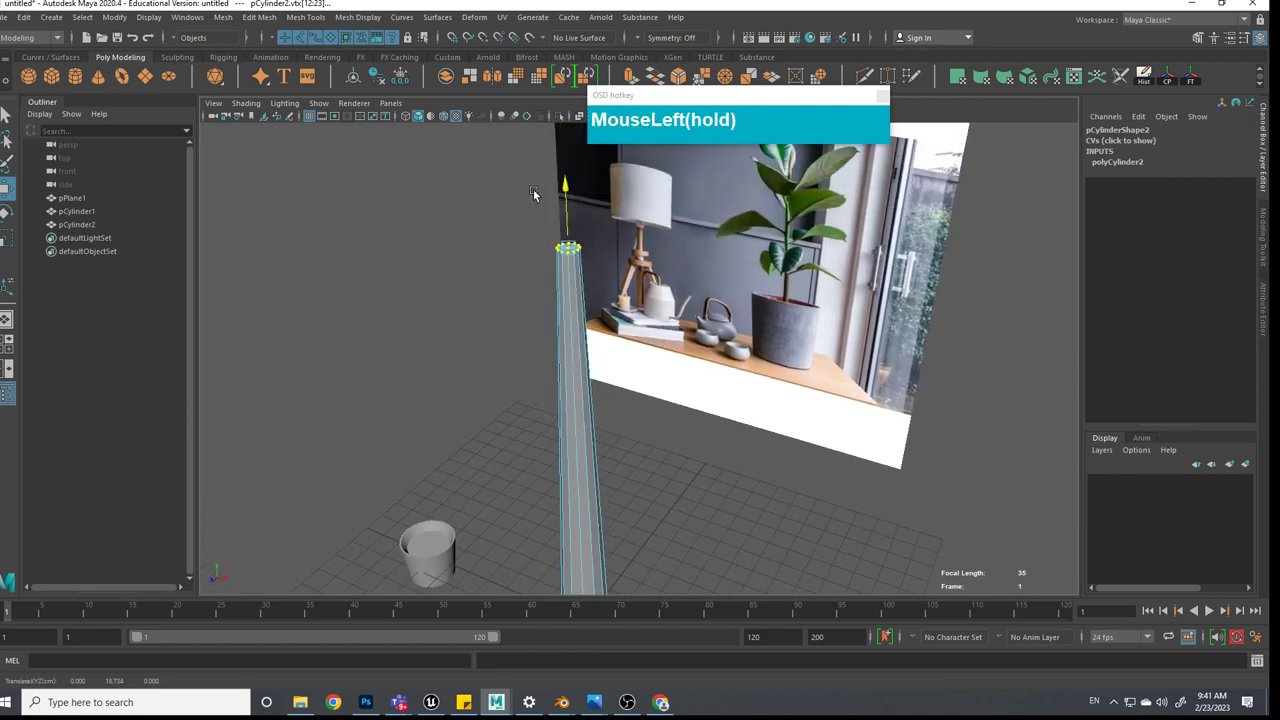
Stretch the second cylinder into a tall thin stem and start a Multi-Cut edge loop near its base
{"action": "scroll", "scroll_direction": "down", "scroll_amount": 3}
{"action": "left_click", "coordinate": [651, 412]}
{"action": "scroll", "scroll_direction": "up", "scroll_amount": 3}
{"action": "middle_click", "coordinate": [629, 535]}
{"action": "scroll", "scroll_direction": "up", "scroll_amount": 3}
{"action": "left_click", "coordinate": [655, 411]}
{"action": "left_click_drag", "start_coordinate": [618, 388], "coordinate": [633, 401]}
{"action": "right_click", "coordinate": [560, 332]}
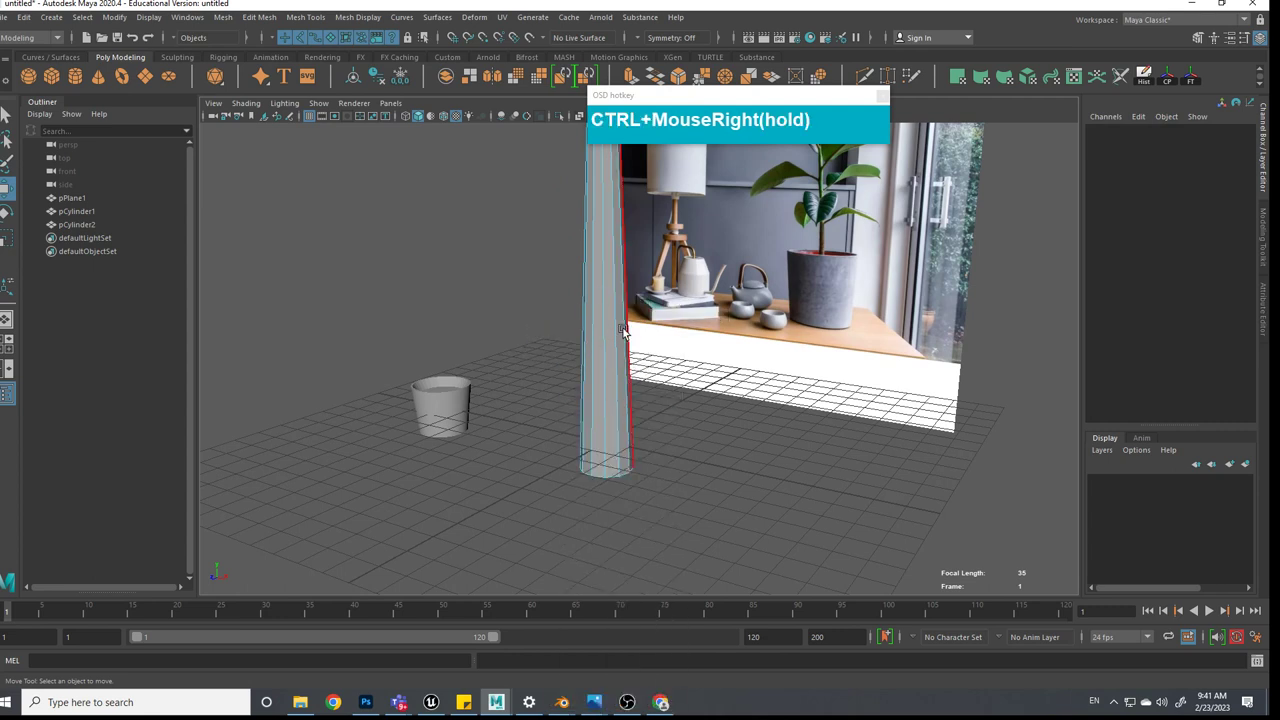
{"action": "right_click", "coordinate": [622, 398]}
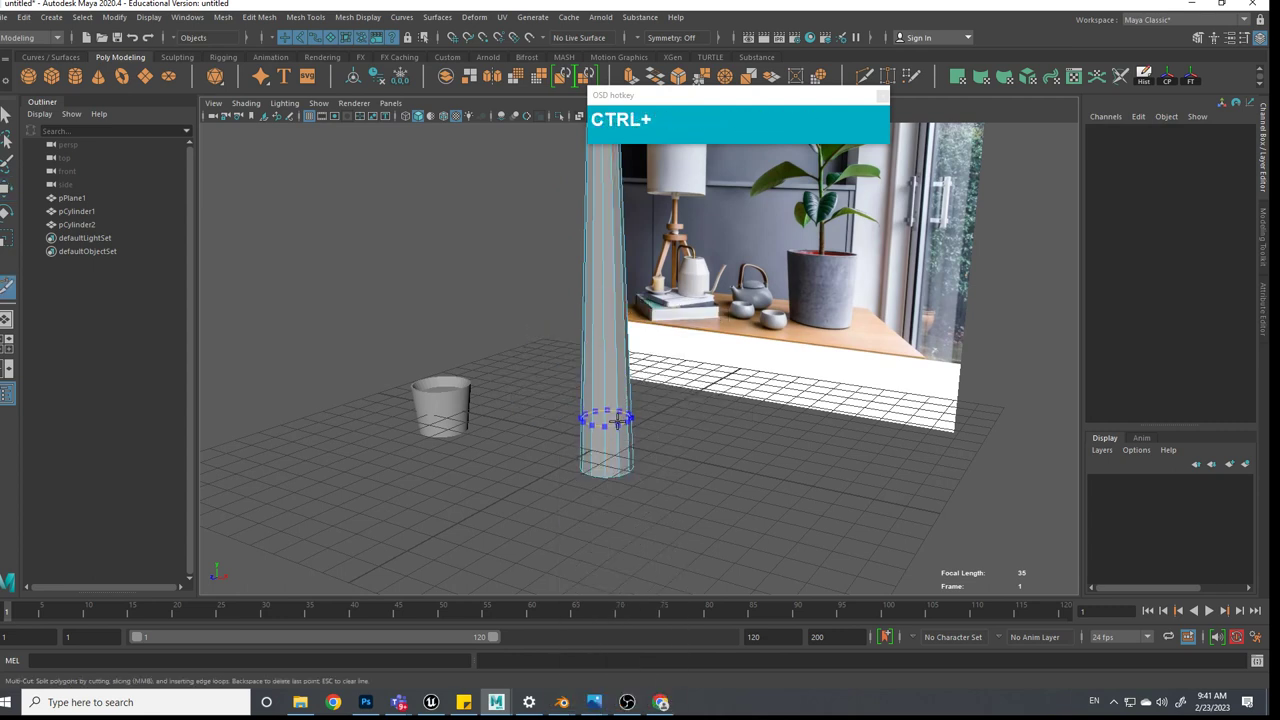
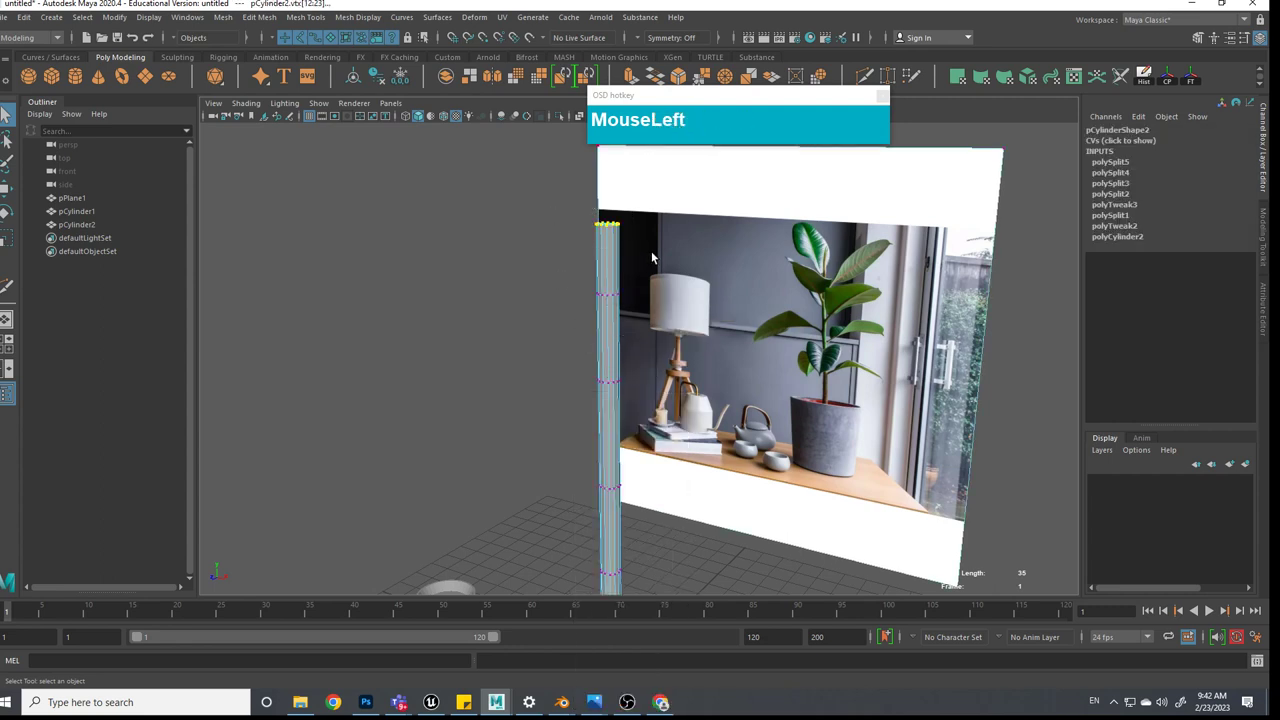
Shift a ring of stem vertices sideways to begin bending the stem
{"action": "left_click_drag", "start_coordinate": [613, 221], "coordinate": [622, 297]}
{"action": "key", "text": "w"}
{"action": "left_click", "coordinate": [642, 296]}
{"action": "key", "text": "e"}
{"action": "key", "text": "r"}
{"action": "left_click_drag", "start_coordinate": [614, 383], "coordinate": [569, 471]}
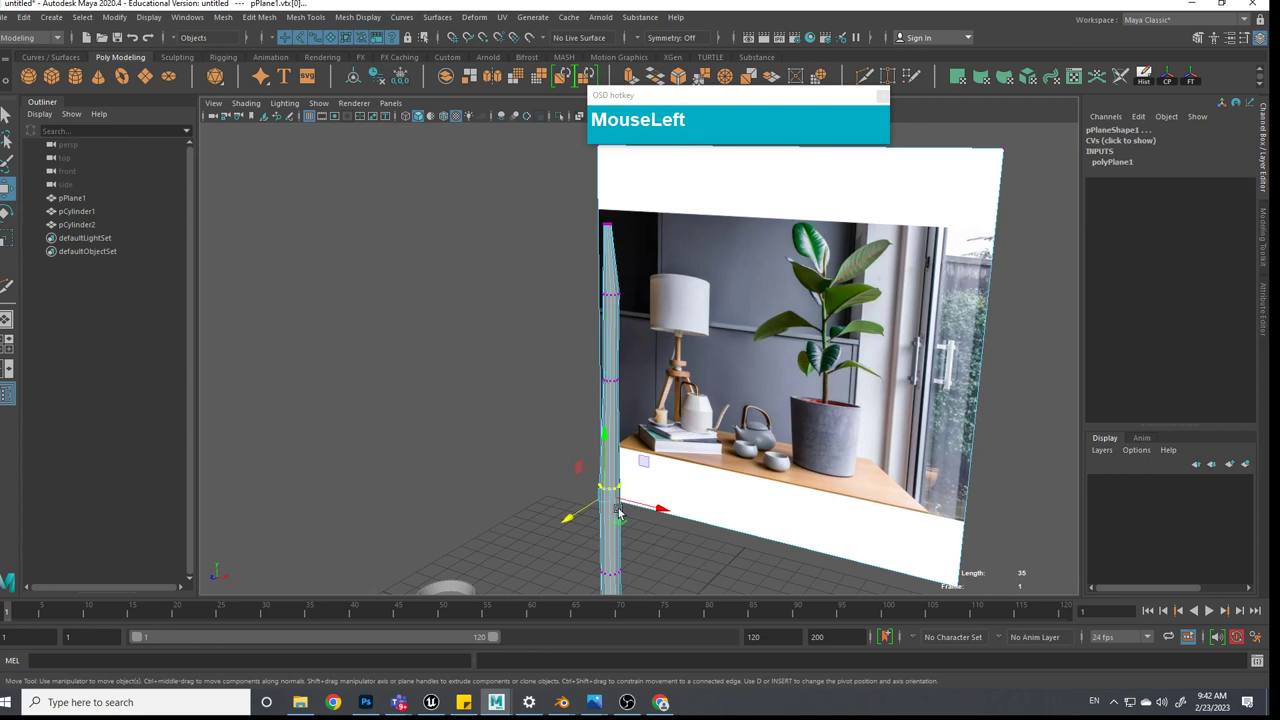
{"action": "left_click", "coordinate": [667, 469]}
{"action": "middle_click", "coordinate": [657, 453]}
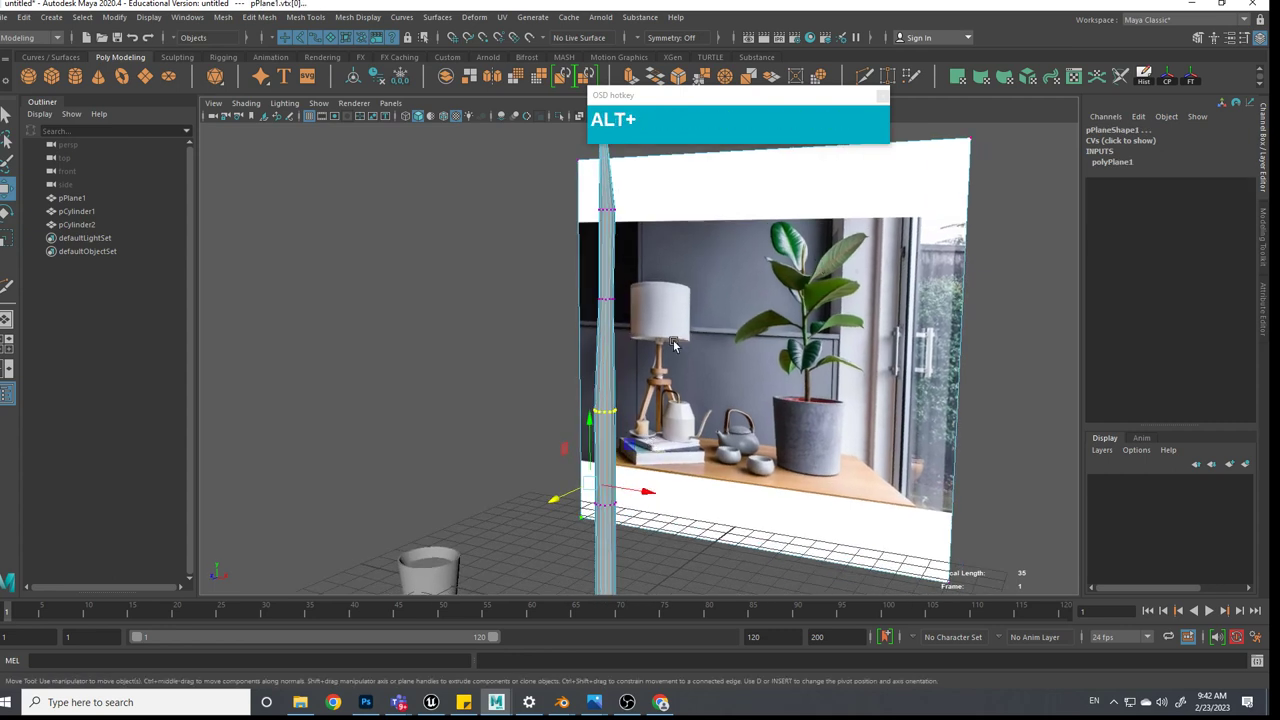
Move and scale further vertex rings to give the stem a gentle wavy curve
{"action": "left_click_drag", "start_coordinate": [643, 429], "coordinate": [632, 423]}
{"action": "key", "text": "r"}
{"action": "left_click", "coordinate": [612, 413]}
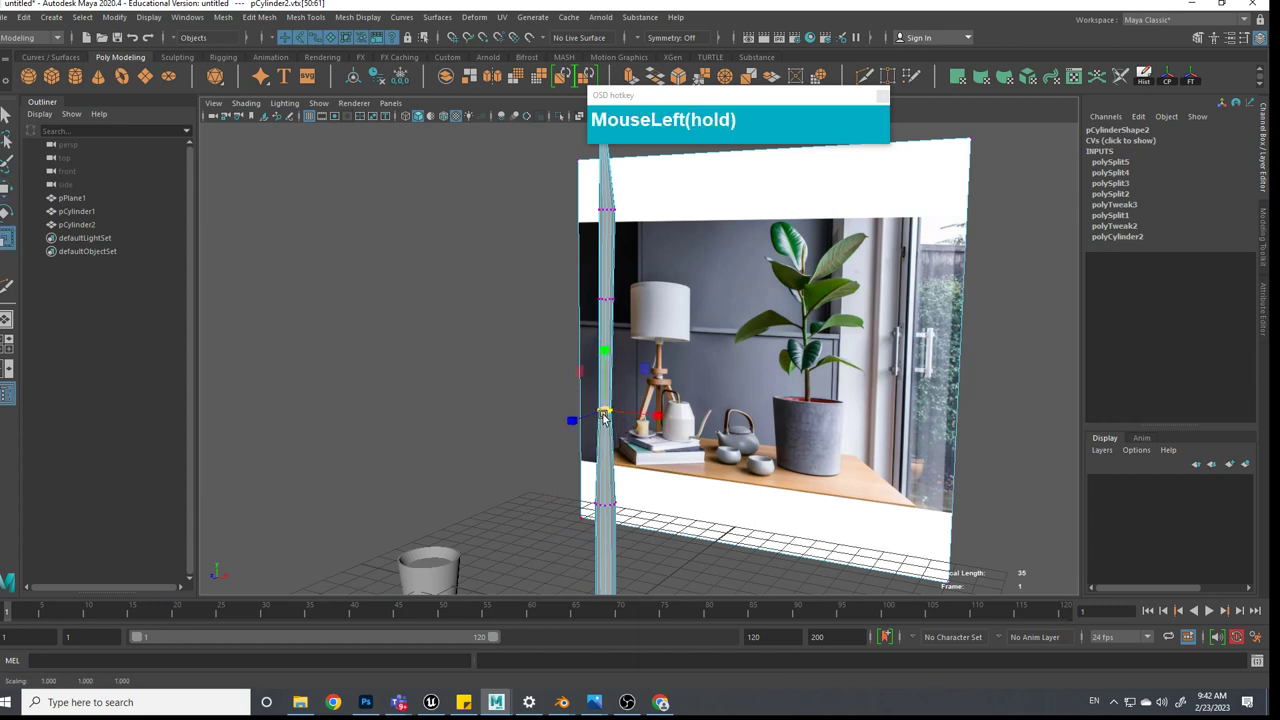
{"action": "key", "text": "w"}
{"action": "left_click", "coordinate": [657, 416]}
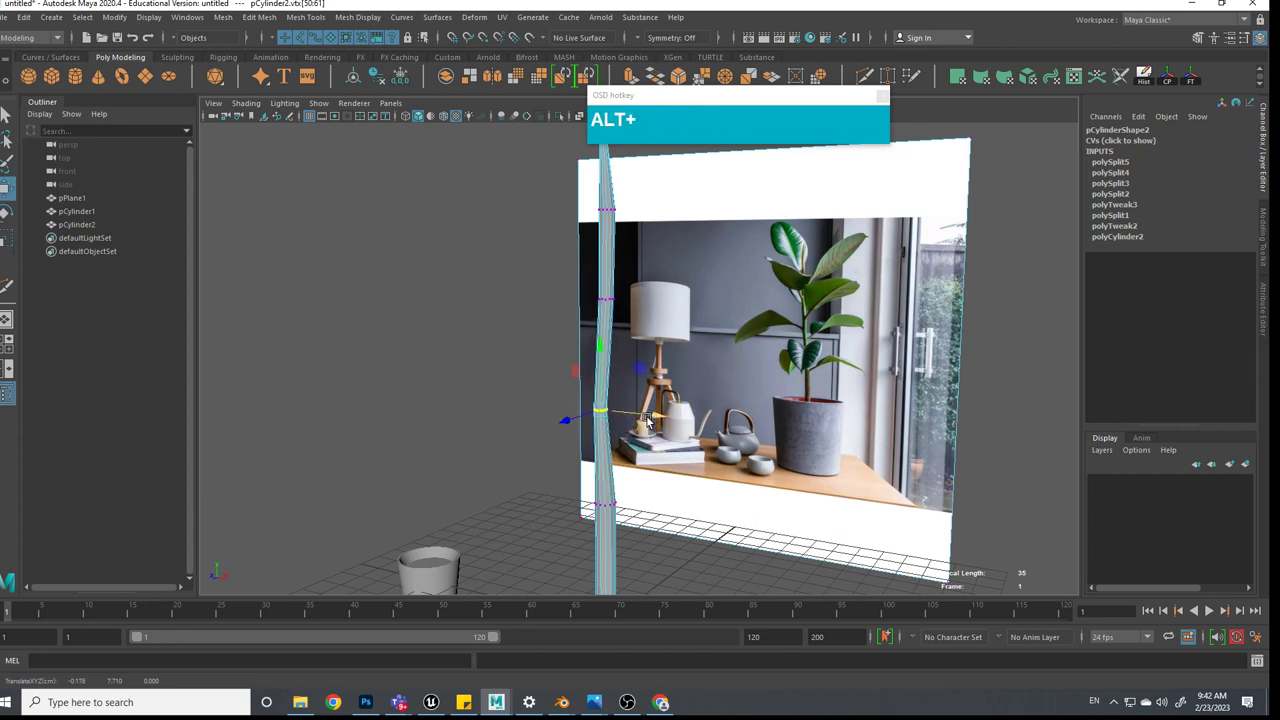
{"action": "key", "text": "r"}
{"action": "left_click", "coordinate": [608, 413]}
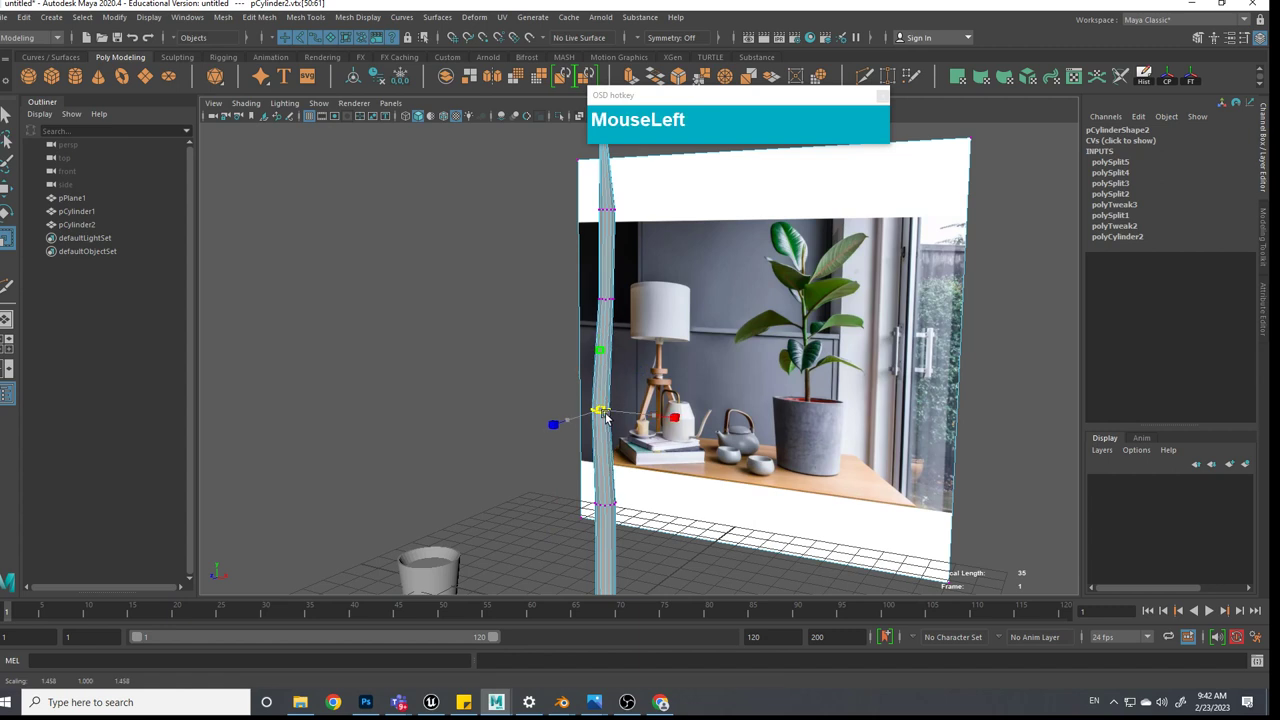
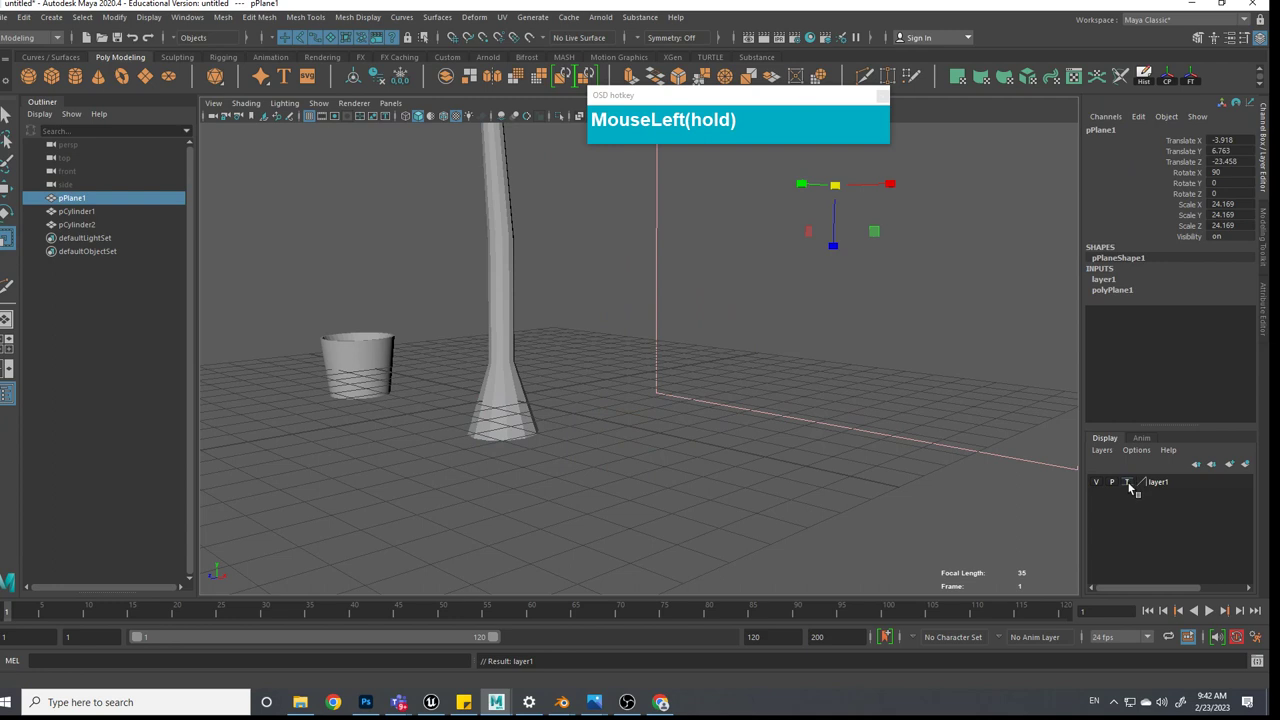
Scale the bottom vertex ring outward to flare the stem's base, checking it from below
{"action": "left_click", "coordinate": [735, 479]}
{"action": "left_click", "coordinate": [724, 481]}
{"action": "middle_click", "coordinate": [608, 464]}
{"action": "left_click", "coordinate": [614, 494]}
{"action": "left_click_drag", "start_coordinate": [628, 470], "coordinate": [600, 475]}
{"action": "left_click", "coordinate": [745, 564]}
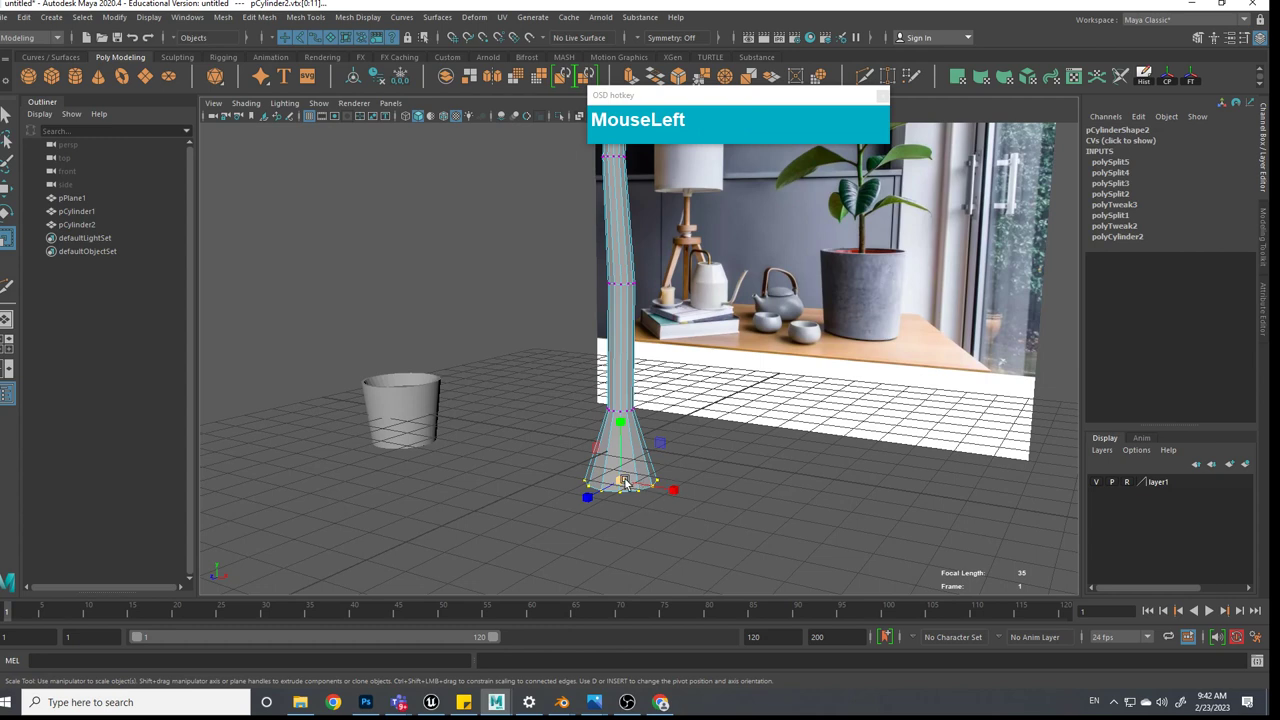
{"action": "middle_click", "coordinate": [643, 441]}
{"action": "left_click", "coordinate": [633, 509]}
Widen the base footprint further and bring up the stem's component marking menu
{"action": "scroll", "scroll_direction": "down", "scroll_amount": 3}
{"action": "middle_click", "coordinate": [631, 502]}
{"action": "left_click", "coordinate": [645, 515]}
{"action": "middle_click", "coordinate": [693, 502]}
{"action": "left_click", "coordinate": [663, 507]}
{"action": "left_click", "coordinate": [683, 523]}
{"action": "left_click", "coordinate": [703, 543]}
{"action": "scroll", "scroll_direction": "up", "scroll_amount": 3}
{"action": "right_click", "coordinate": [665, 311]}
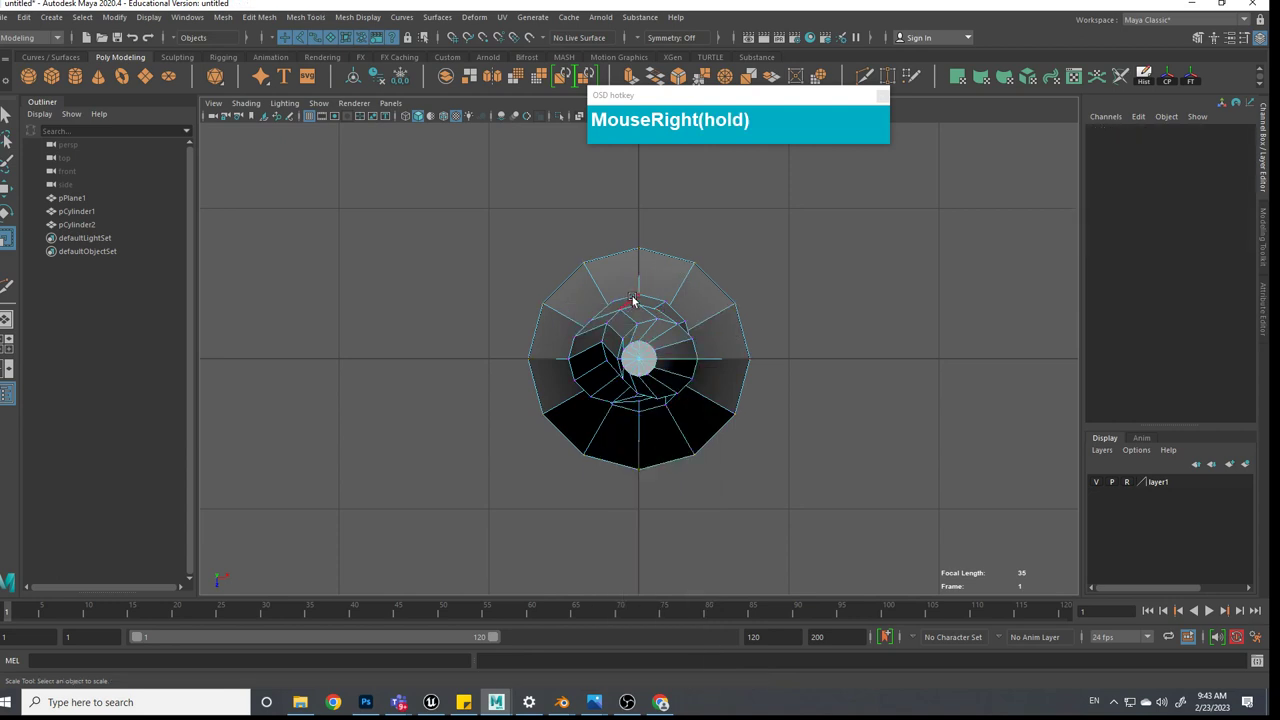
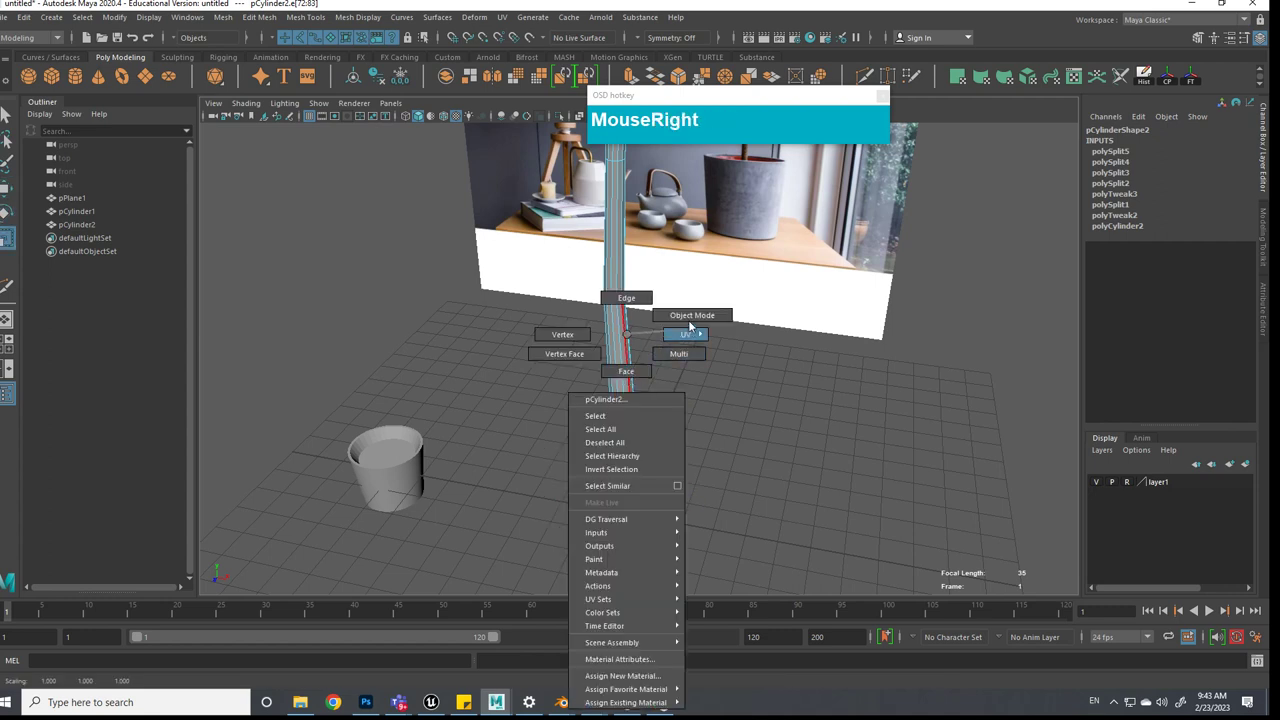
Select pCylinder2 in Object Mode and apply Mesh Display Soften/Harden Edges to smooth the stem
{"action": "left_click", "coordinate": [690, 363]}
{"action": "middle_click", "coordinate": [682, 403]}
{"action": "left_click", "coordinate": [674, 460]}
{"action": "scroll", "scroll_direction": "up", "scroll_amount": 3}
{"action": "middle_click", "coordinate": [625, 471]}
{"action": "scroll", "scroll_direction": "up", "scroll_amount": 3}
{"action": "scroll", "scroll_direction": "down", "scroll_amount": 3}
{"action": "left_click", "coordinate": [633, 346]}
{"action": "right_click", "coordinate": [625, 337]}
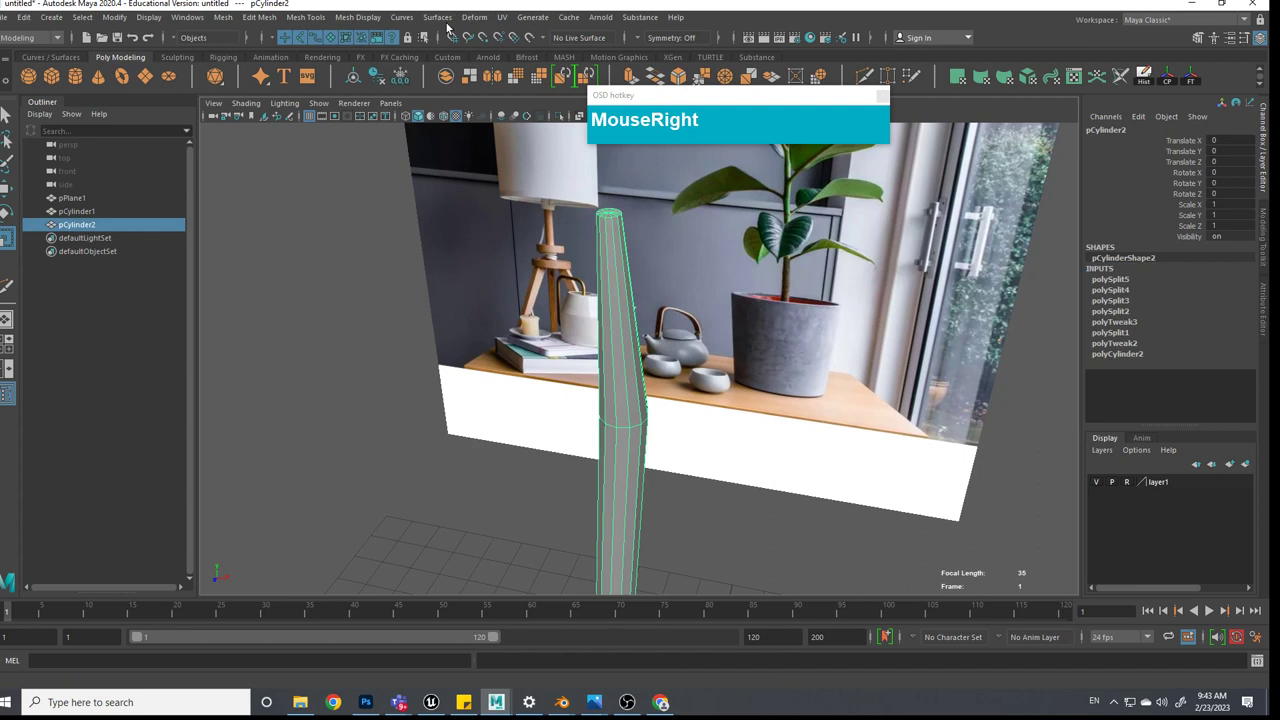
{"action": "left_click", "coordinate": [372, 21]}
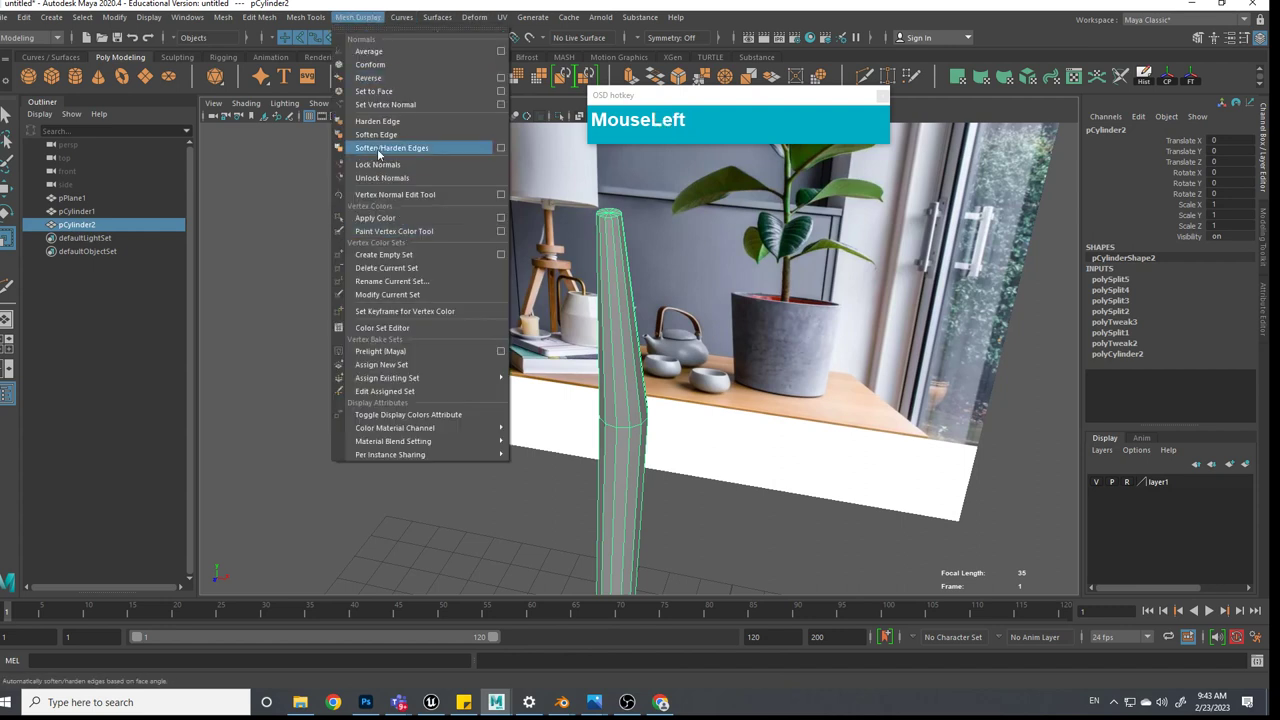
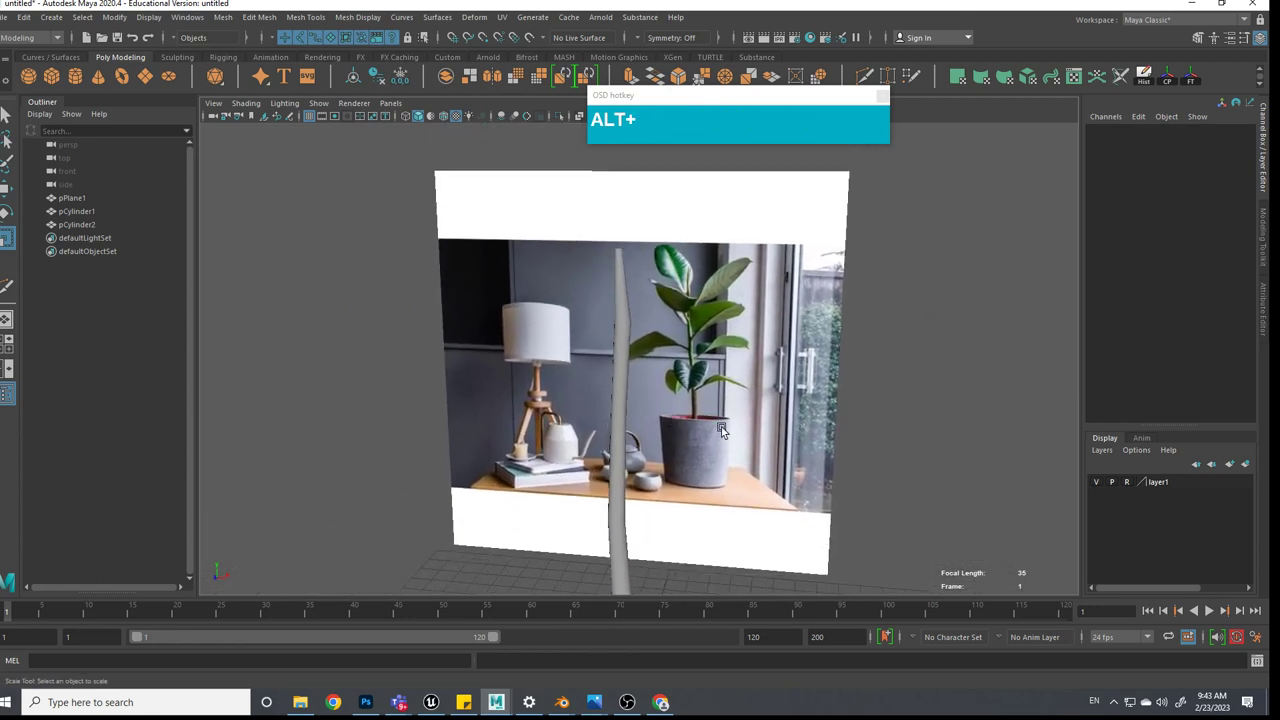
Zoom in on the reference photo's ficus leaves
{"action": "scroll", "scroll_direction": "up", "scroll_amount": 3}
{"action": "middle_click", "coordinate": [884, 437]}
{"action": "scroll", "scroll_direction": "up", "scroll_amount": 3}
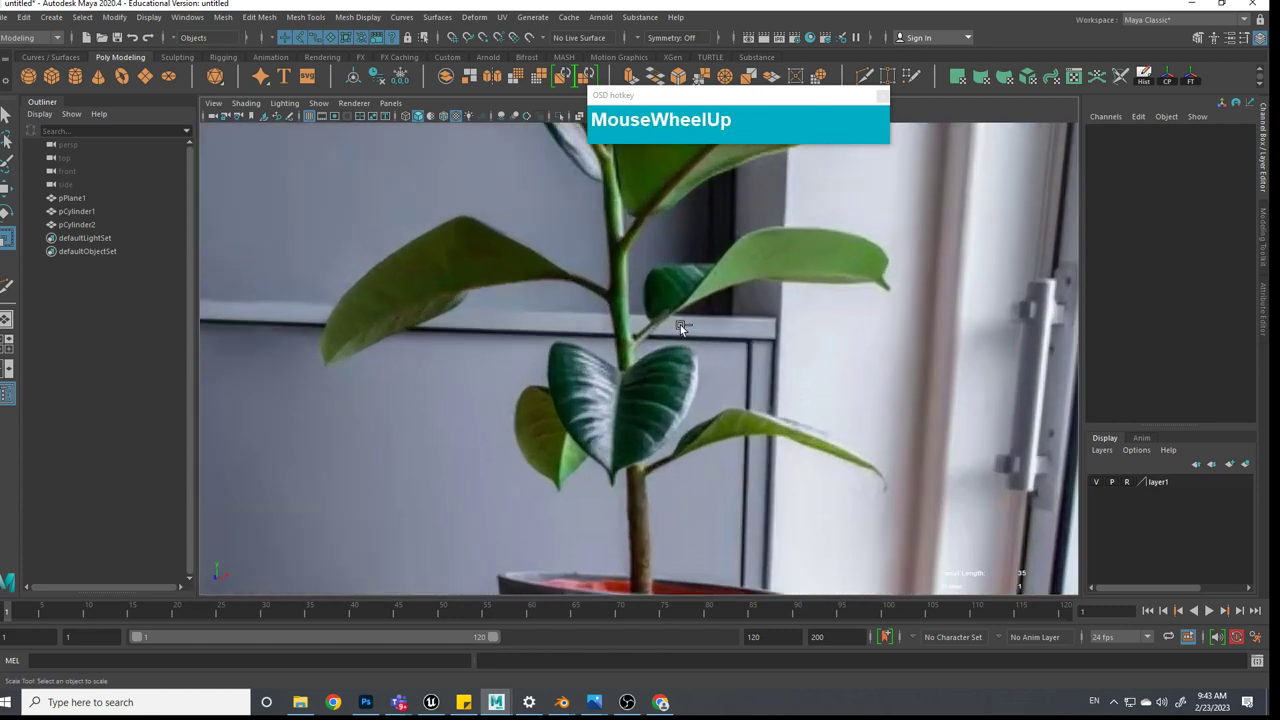
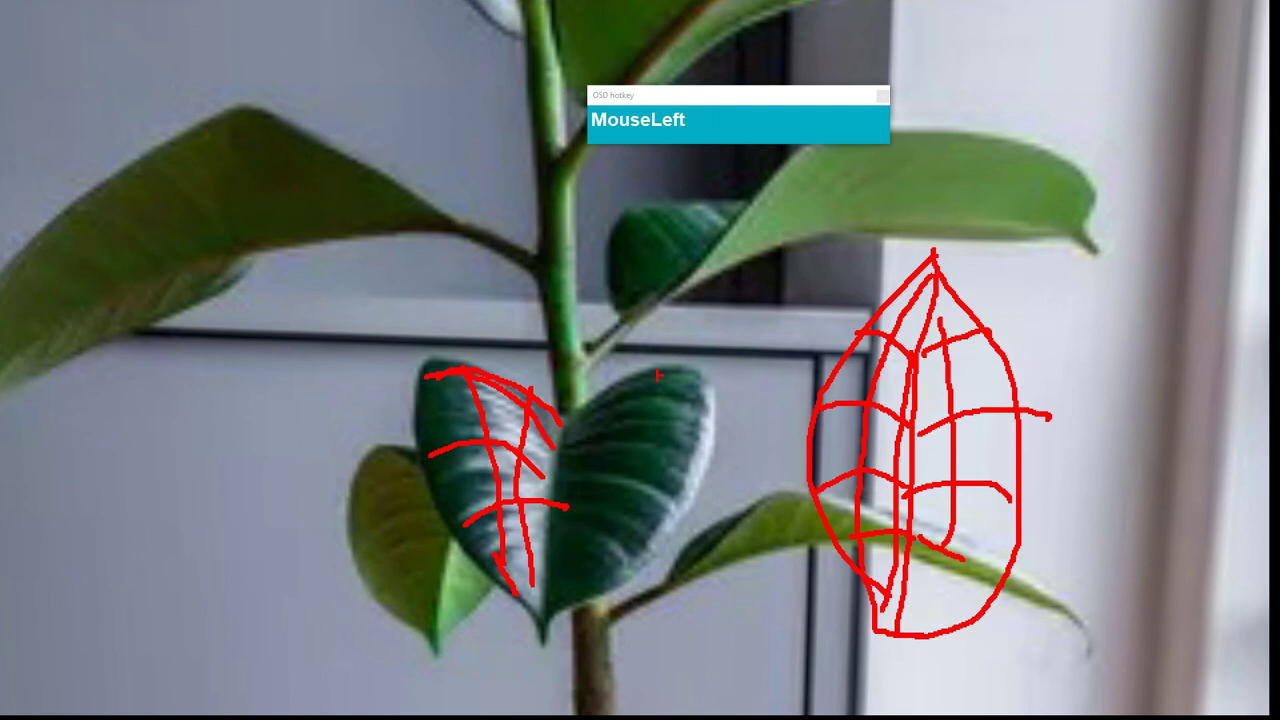
Leave the annotation pen and zoom the leaf-sketched reference photo in and out
{"action": "key", "text": "Escape"}
{"action": "scroll", "scroll_direction": "down", "scroll_amount": 3}
{"action": "scroll", "scroll_direction": "up", "scroll_amount": 3}
{"action": "scroll", "scroll_direction": "down", "scroll_amount": 3}
{"action": "scroll", "scroll_direction": "up", "scroll_amount": 3}
{"action": "scroll", "scroll_direction": "down", "scroll_amount": 3}
{"action": "scroll", "scroll_direction": "up", "scroll_amount": 3}
Select the curved stem cylinder before switching to the front view for the leaf outline
{"action": "left_click", "coordinate": [706, 439]}
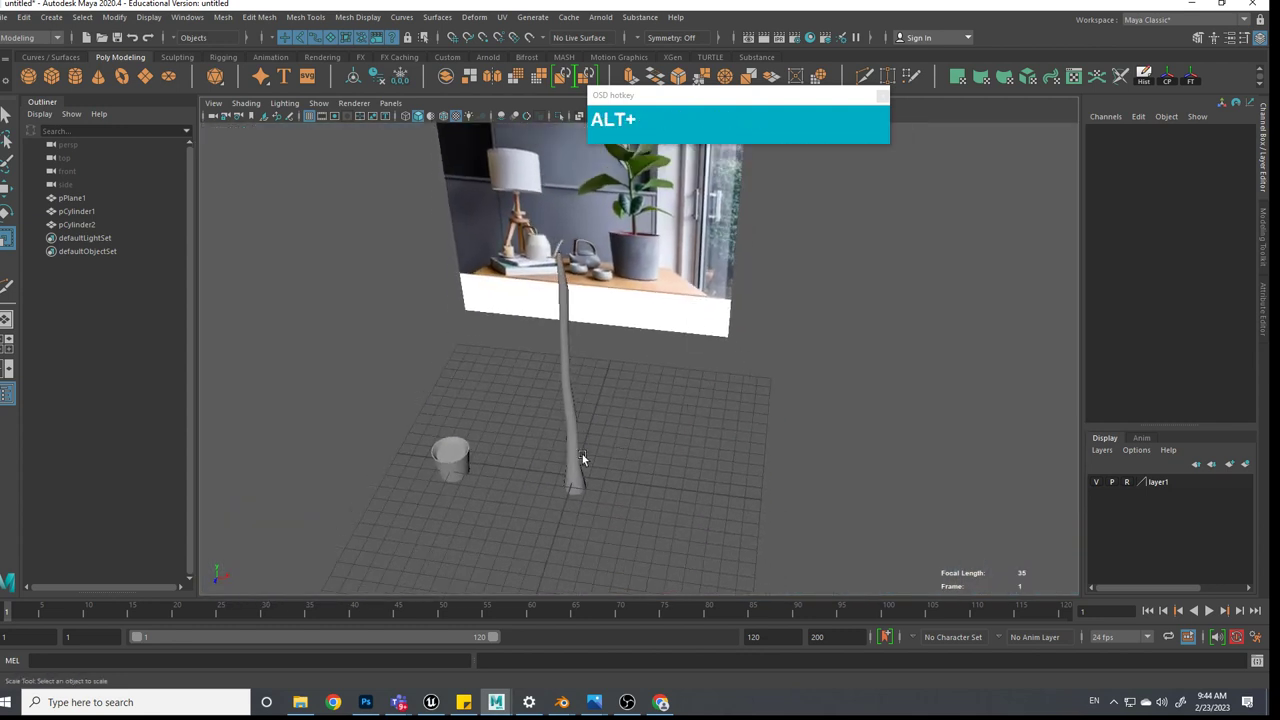
{"action": "left_click", "coordinate": [580, 450]}
{"action": "middle_click", "coordinate": [577, 452]}
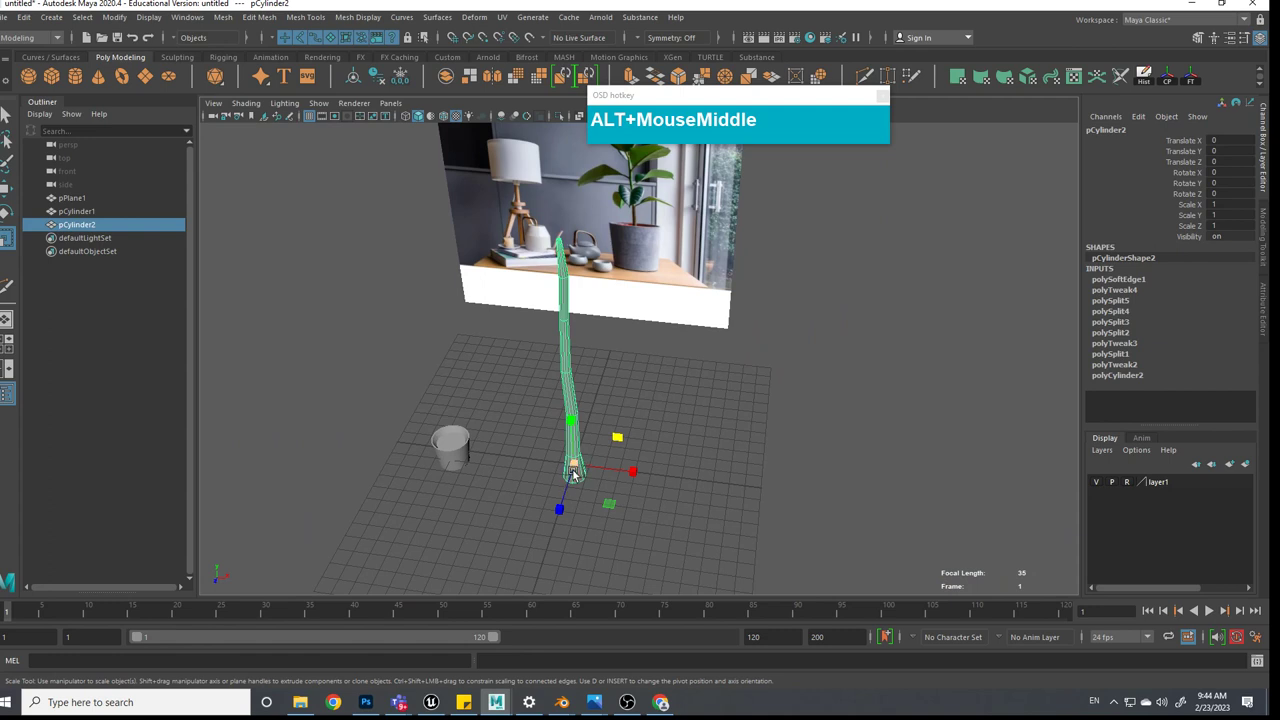
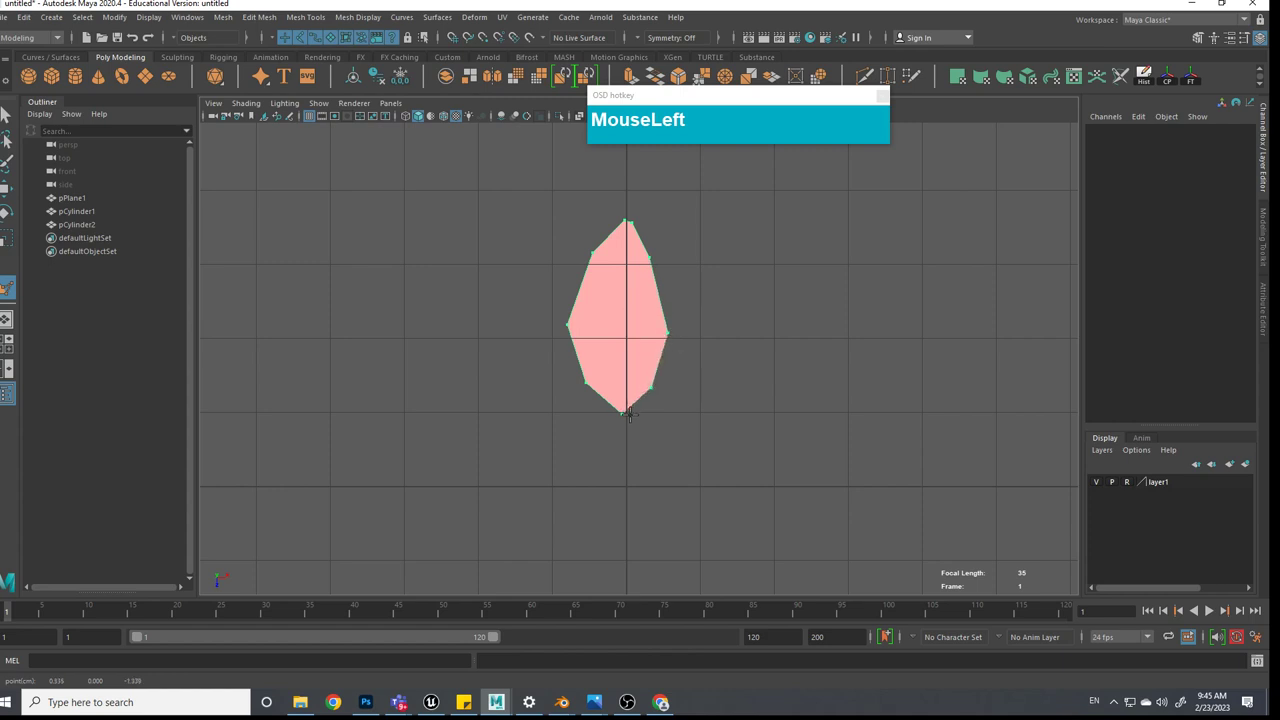
Complete the leaf outline points into the face polySurface1
{"action": "scroll", "scroll_direction": "up", "scroll_amount": 3}
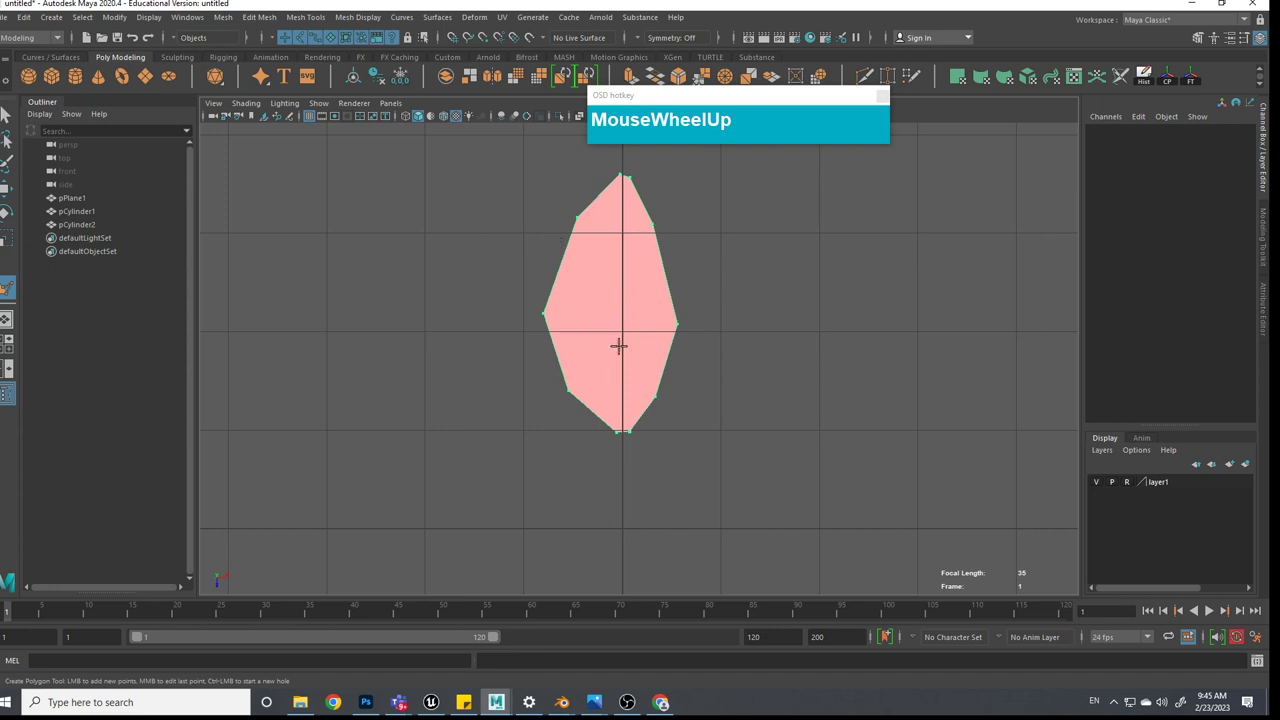
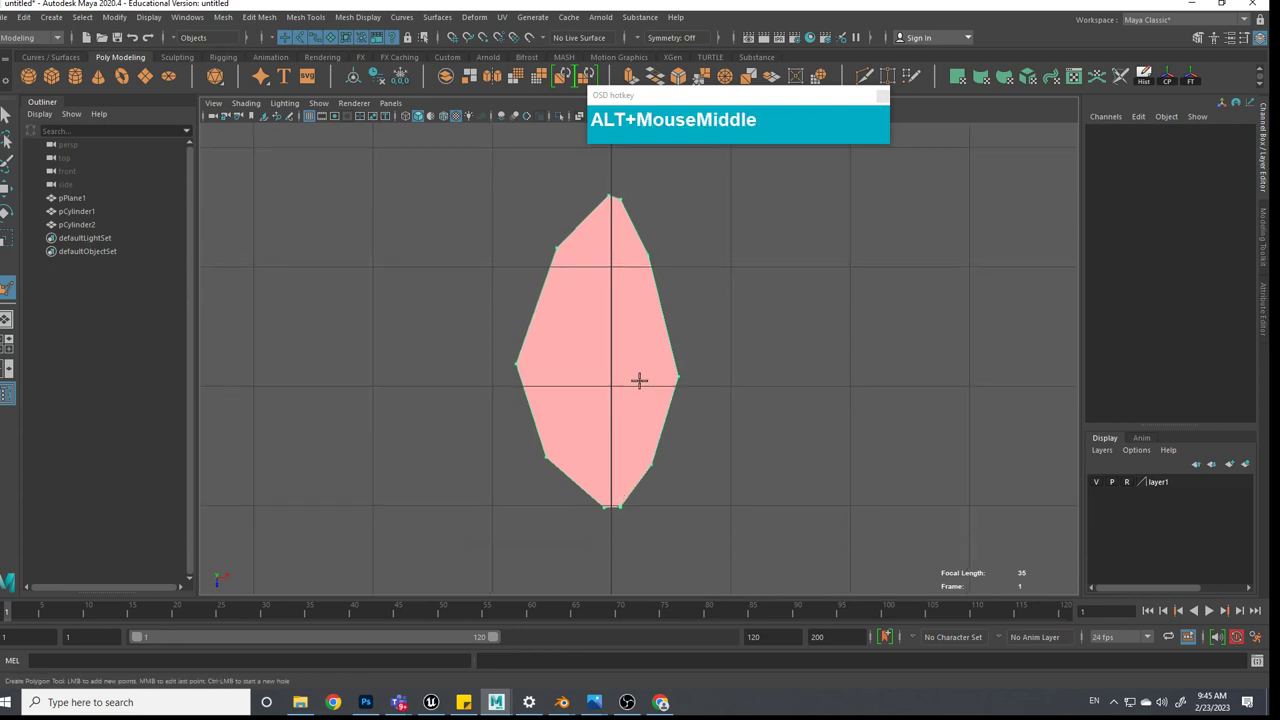
{"action": "key", "text": "Return"}
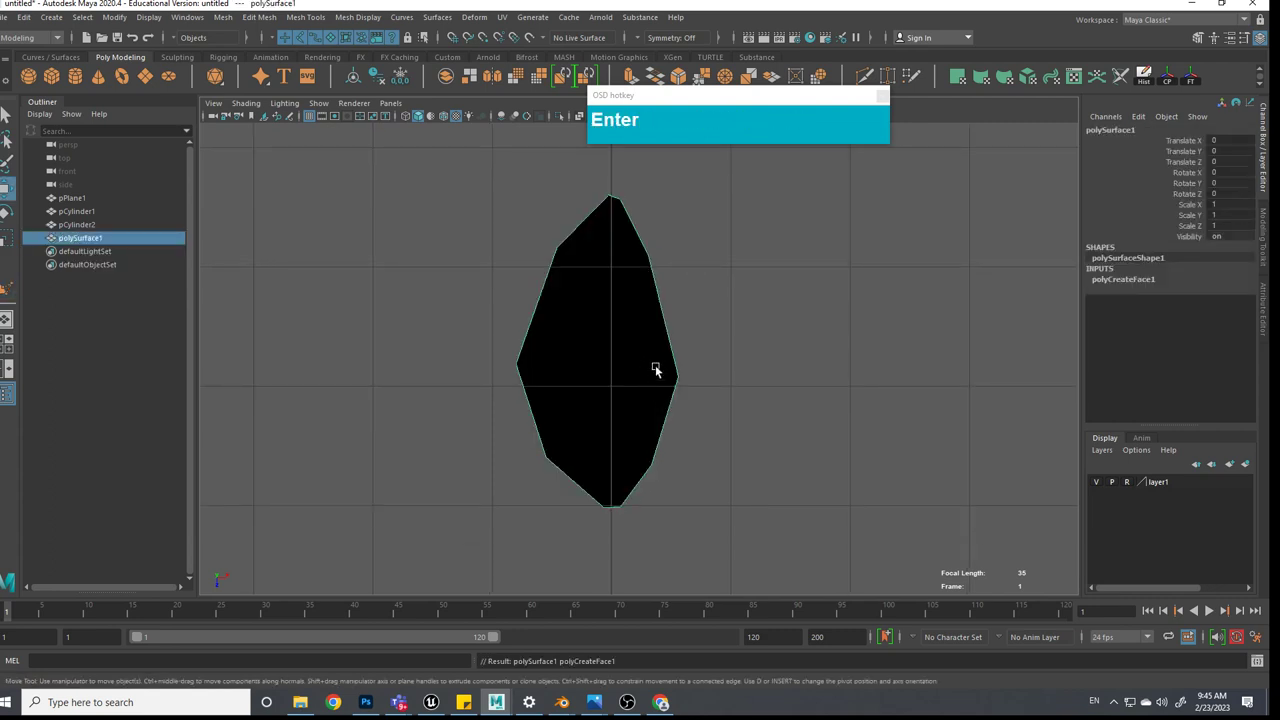
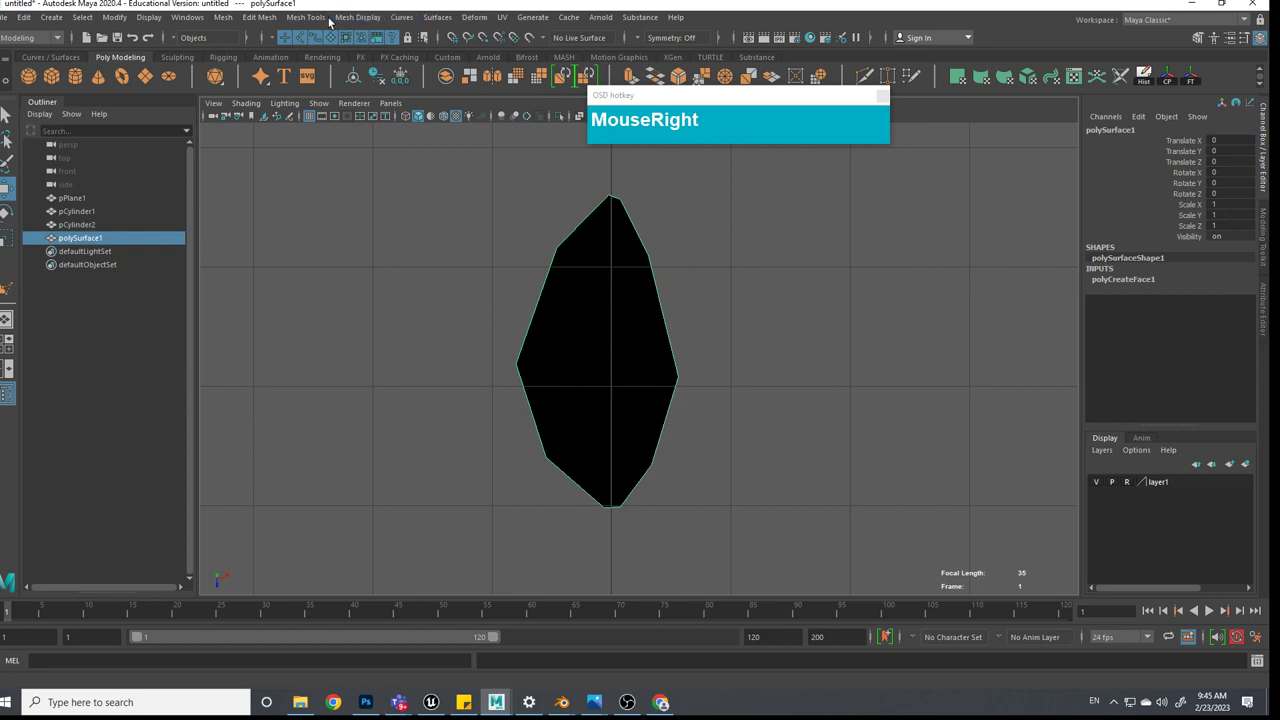
Reverse the leaf face's normals via Mesh Display so it shades grey
{"action": "left_click", "coordinate": [365, 19]}
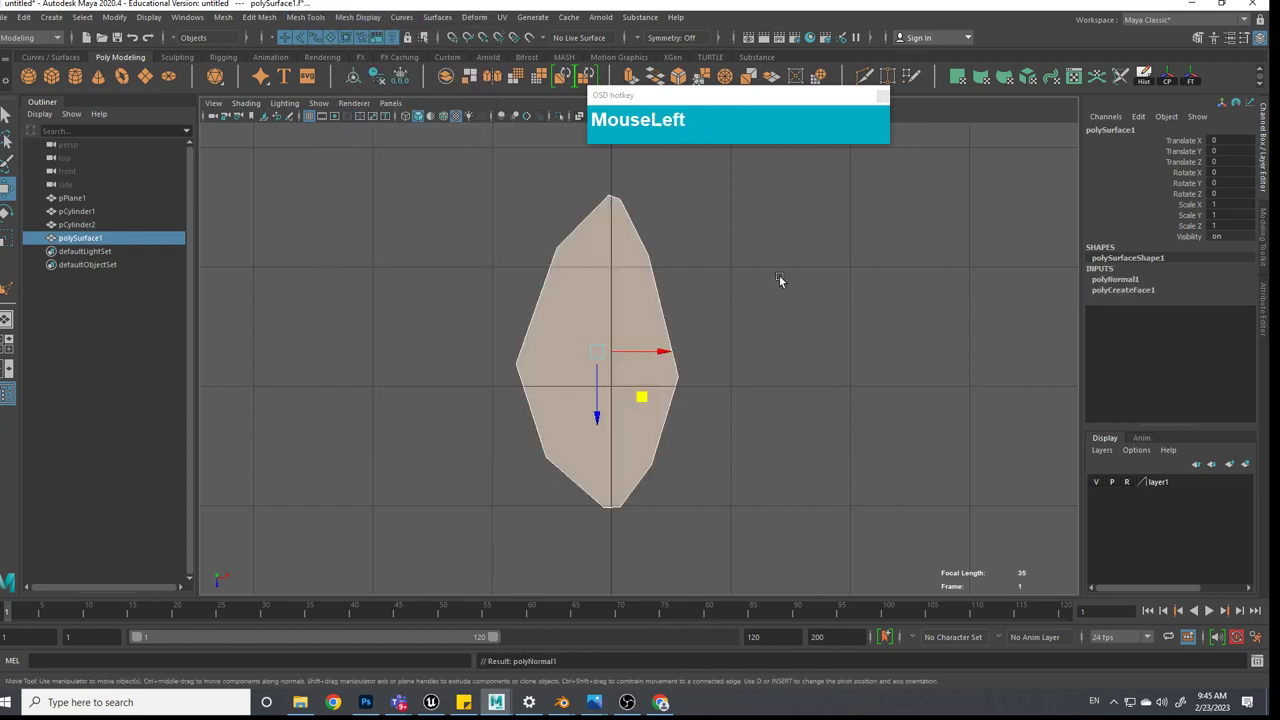
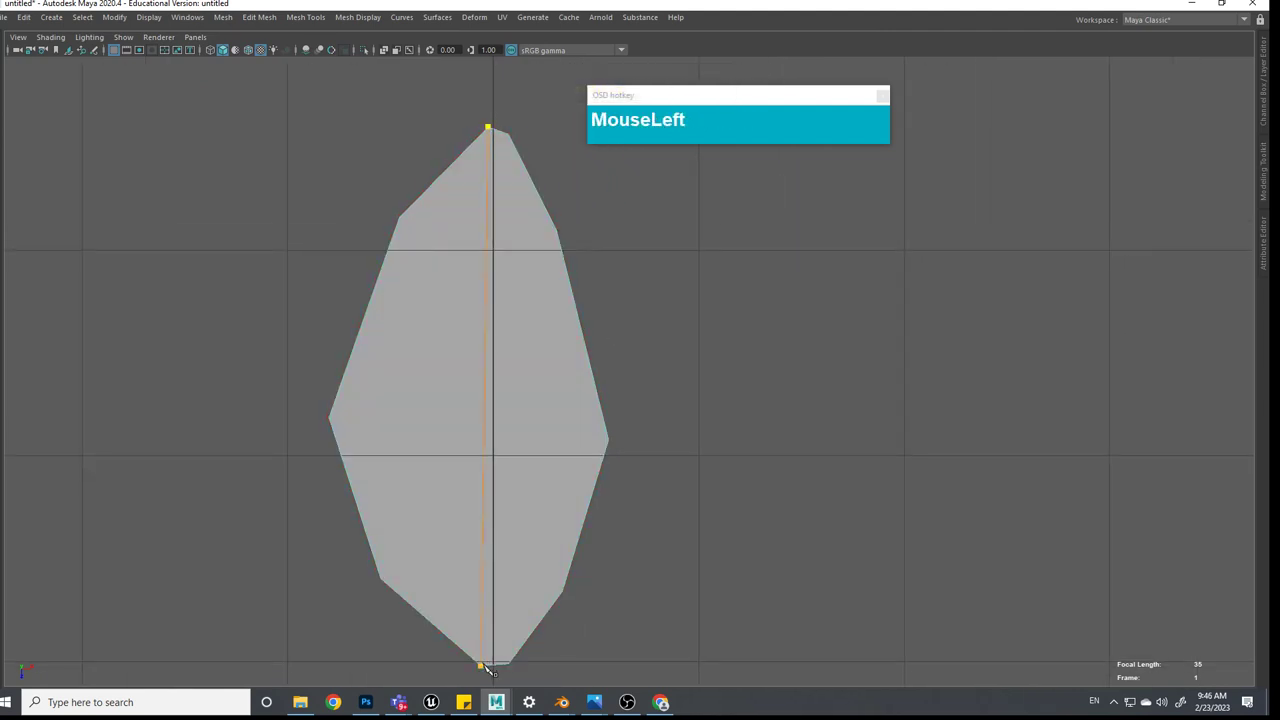
Finish the second centre cut and the crosswise Multi-Cut lines dividing the leaf into strips
{"action": "key", "text": "Return"}
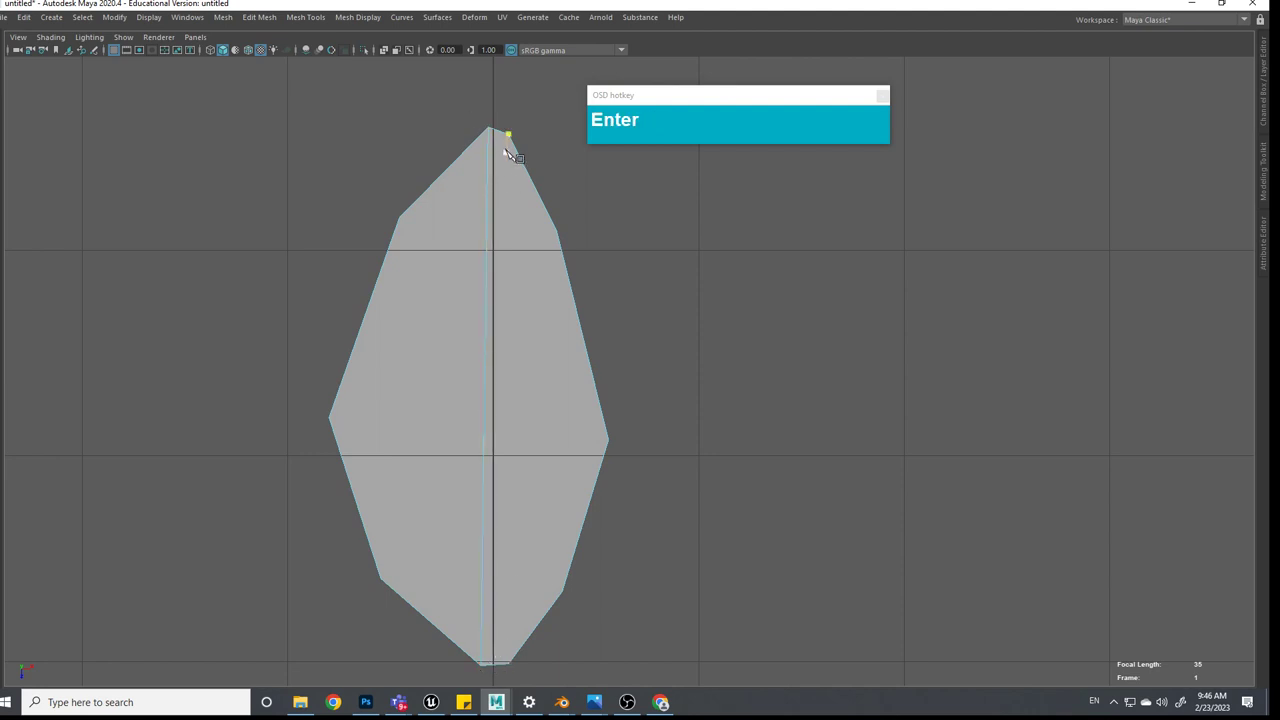
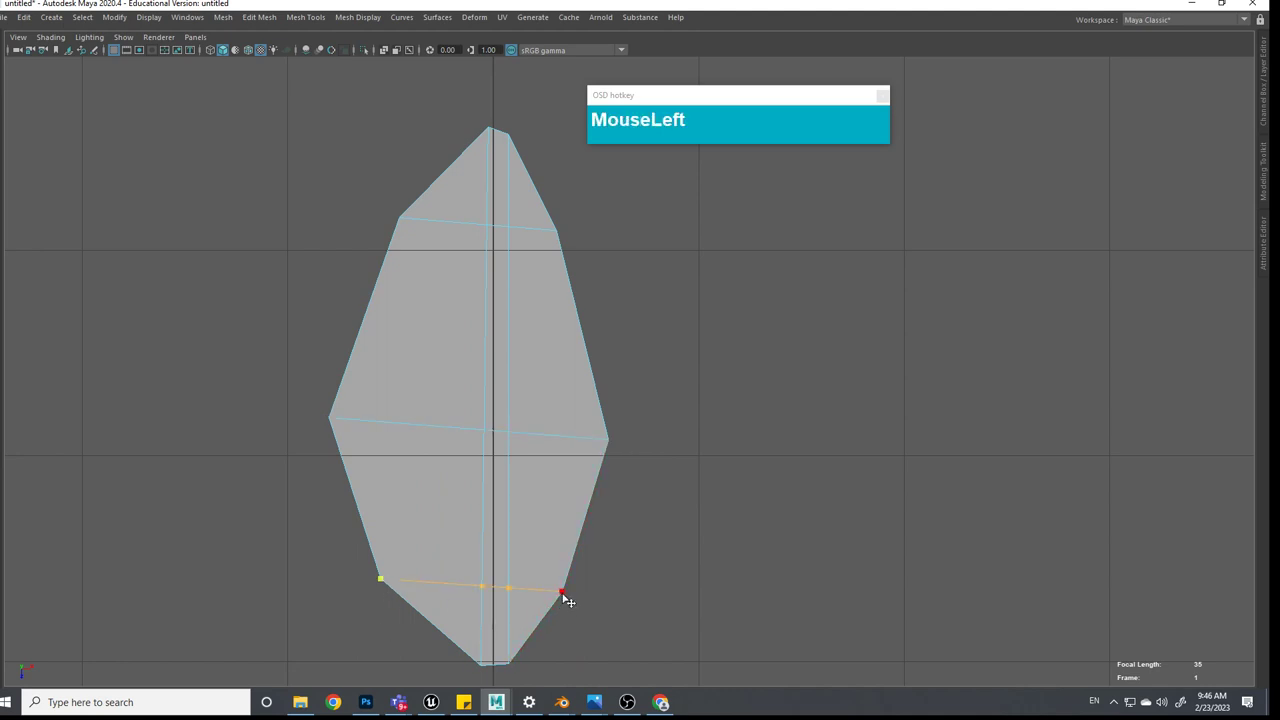
{"action": "key", "text": "Return"}
{"action": "scroll", "scroll_direction": "down", "scroll_amount": 3}
{"action": "scroll", "scroll_direction": "up", "scroll_amount": 3}
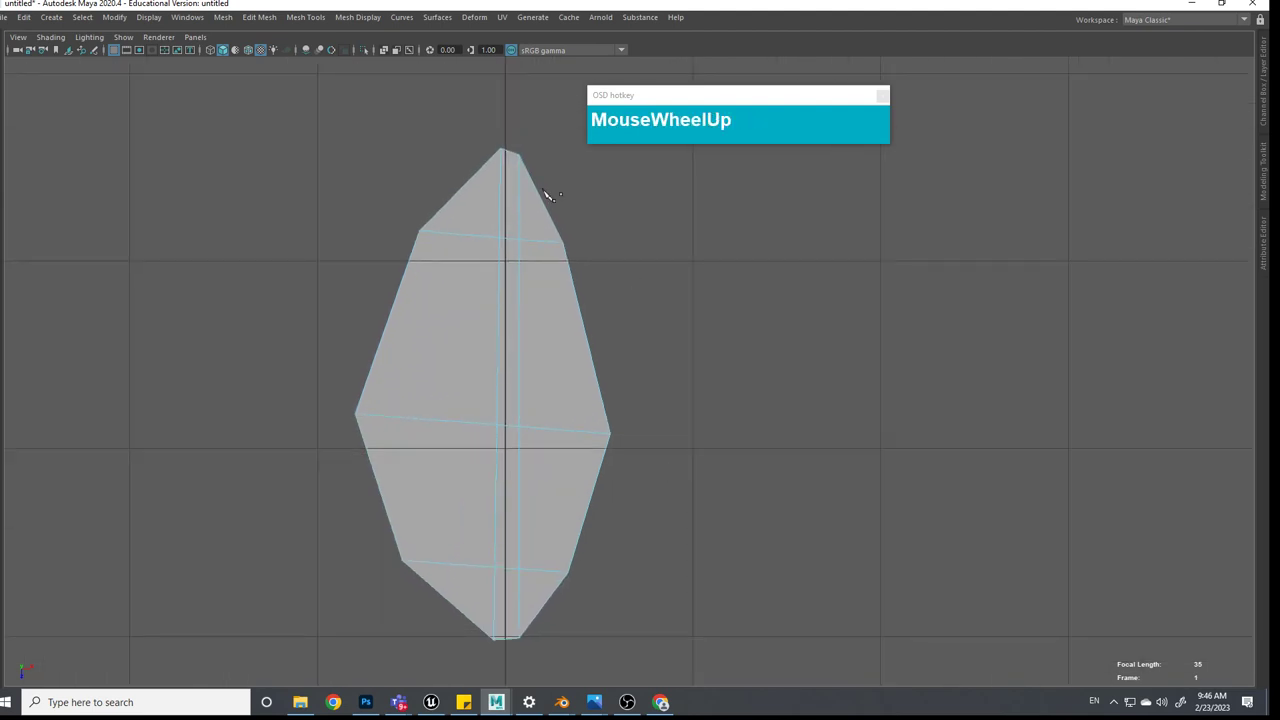
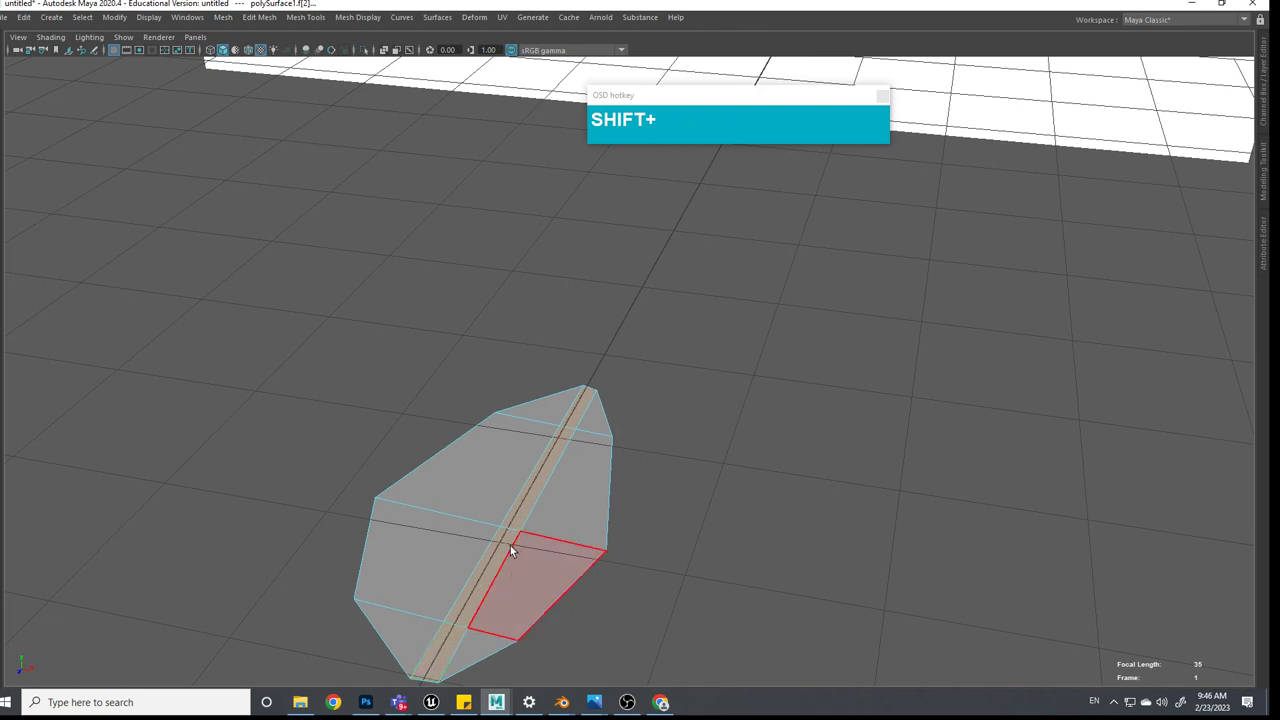
Select leaf faces and raise the centre strip to fold the leaf into a V crease
{"action": "key", "text": "shift+w"}
{"action": "left_click", "coordinate": [524, 471]}
{"action": "scroll", "scroll_direction": "down", "scroll_amount": 3}
{"action": "left_click", "coordinate": [633, 502]}
{"action": "scroll", "scroll_direction": "up", "scroll_amount": 3}
{"action": "left_click", "coordinate": [596, 509]}
{"action": "left_click", "coordinate": [678, 506]}
{"action": "middle_click", "coordinate": [688, 516]}
Lift further leaf faces to cup the leaf into a curved 3D shape
{"action": "left_click", "coordinate": [726, 493]}
{"action": "scroll", "scroll_direction": "up", "scroll_amount": 3}
{"action": "middle_click", "coordinate": [758, 482]}
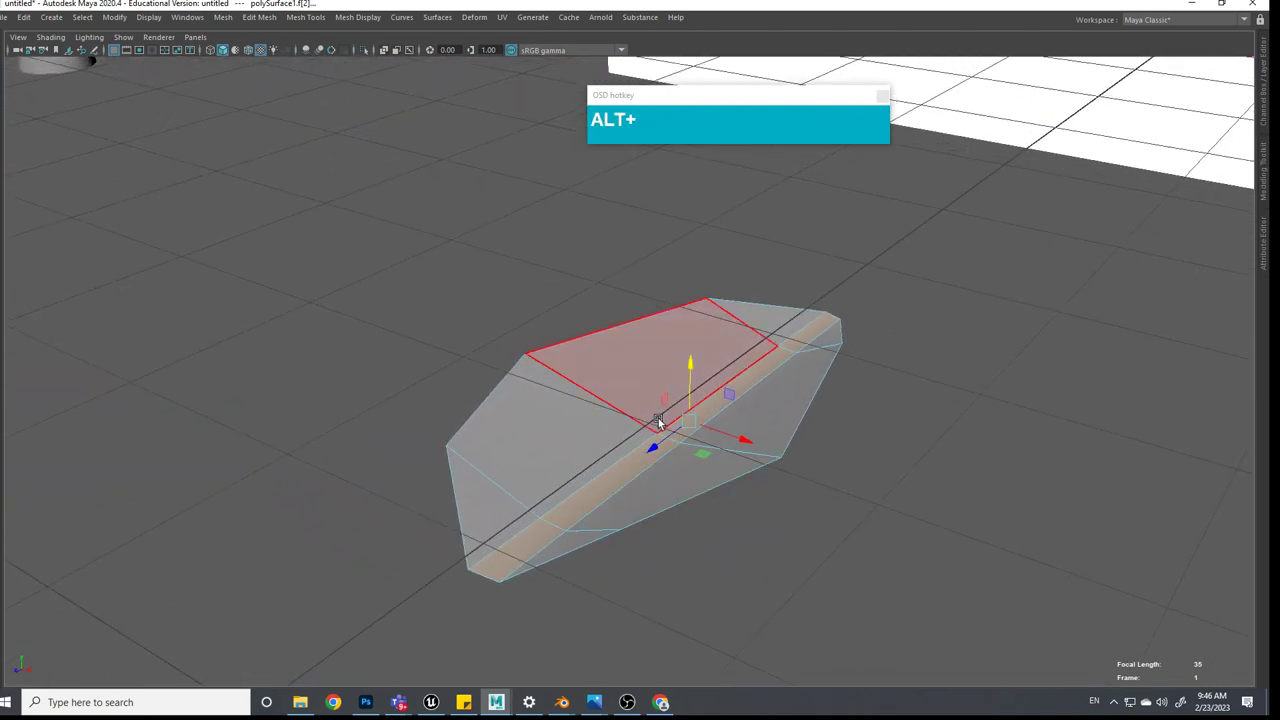
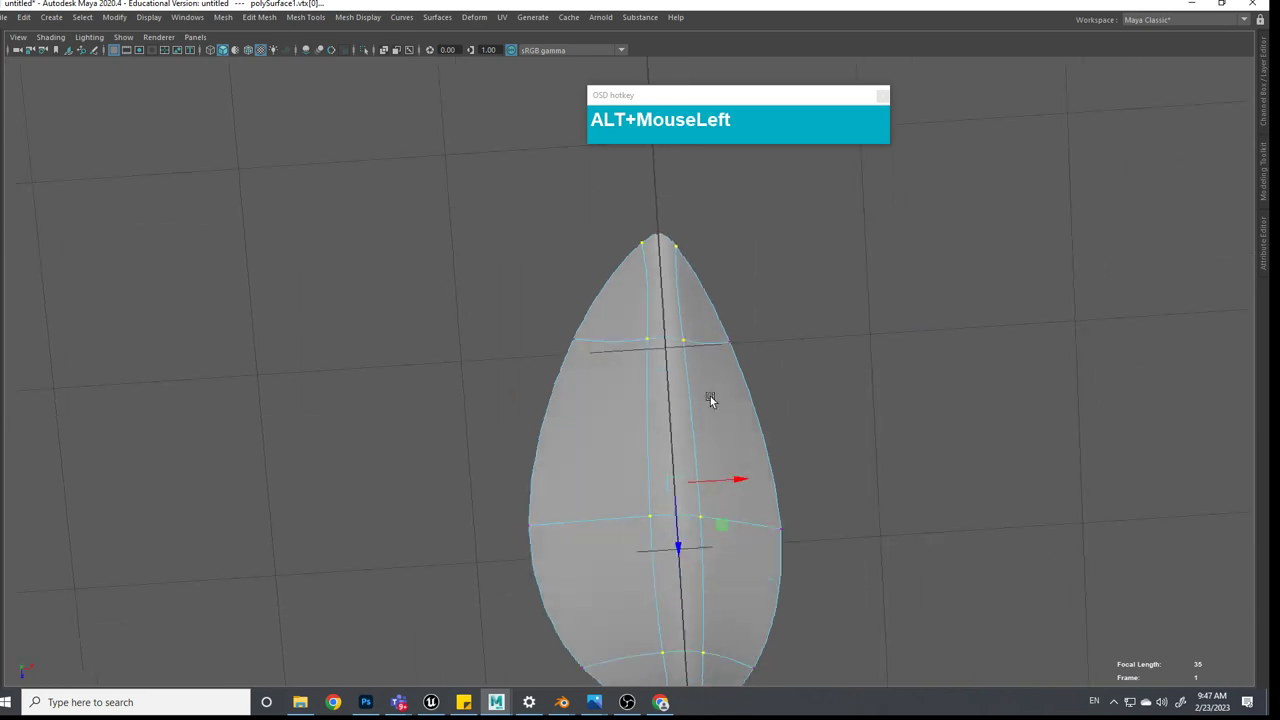
Nudge several outline vertices near the leaf base to narrow it into a sharper point
{"action": "left_click", "coordinate": [785, 310]}
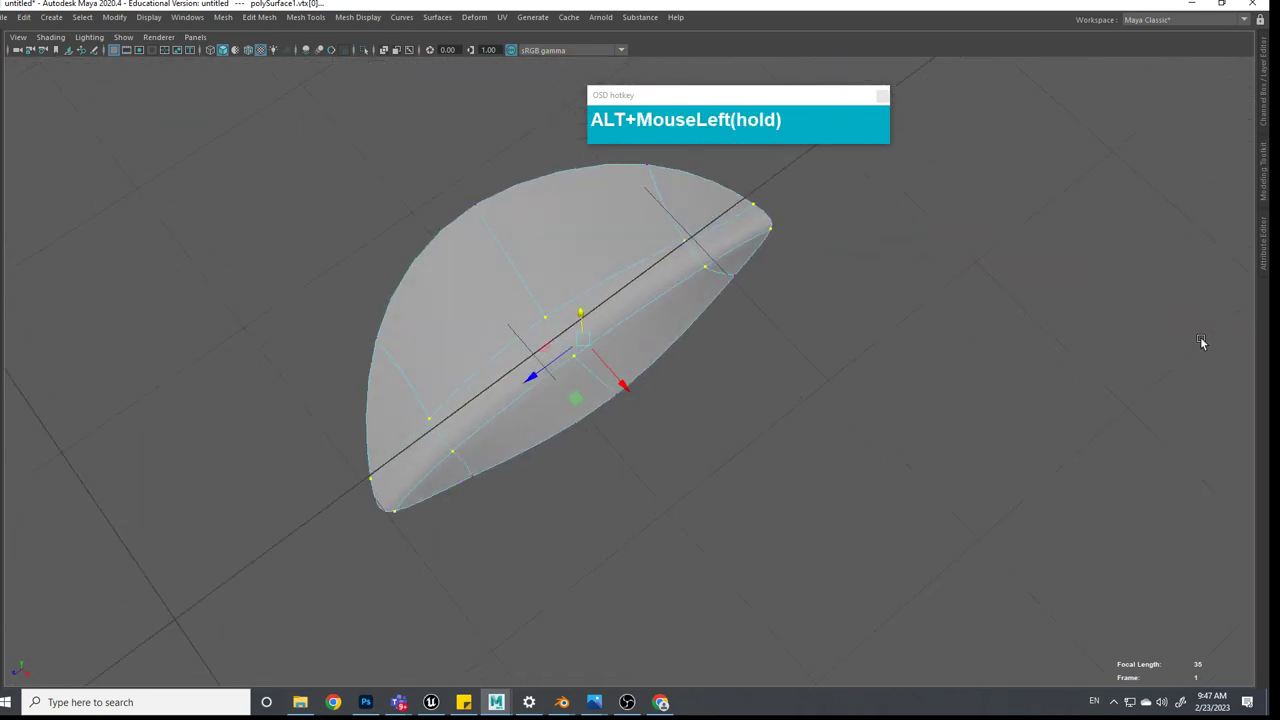
{"action": "middle_click", "coordinate": [709, 406]}
{"action": "left_click", "coordinate": [697, 446]}
{"action": "middle_click", "coordinate": [726, 414]}
{"action": "left_click", "coordinate": [713, 425]}
{"action": "middle_click", "coordinate": [764, 478]}
{"action": "left_click", "coordinate": [681, 436]}
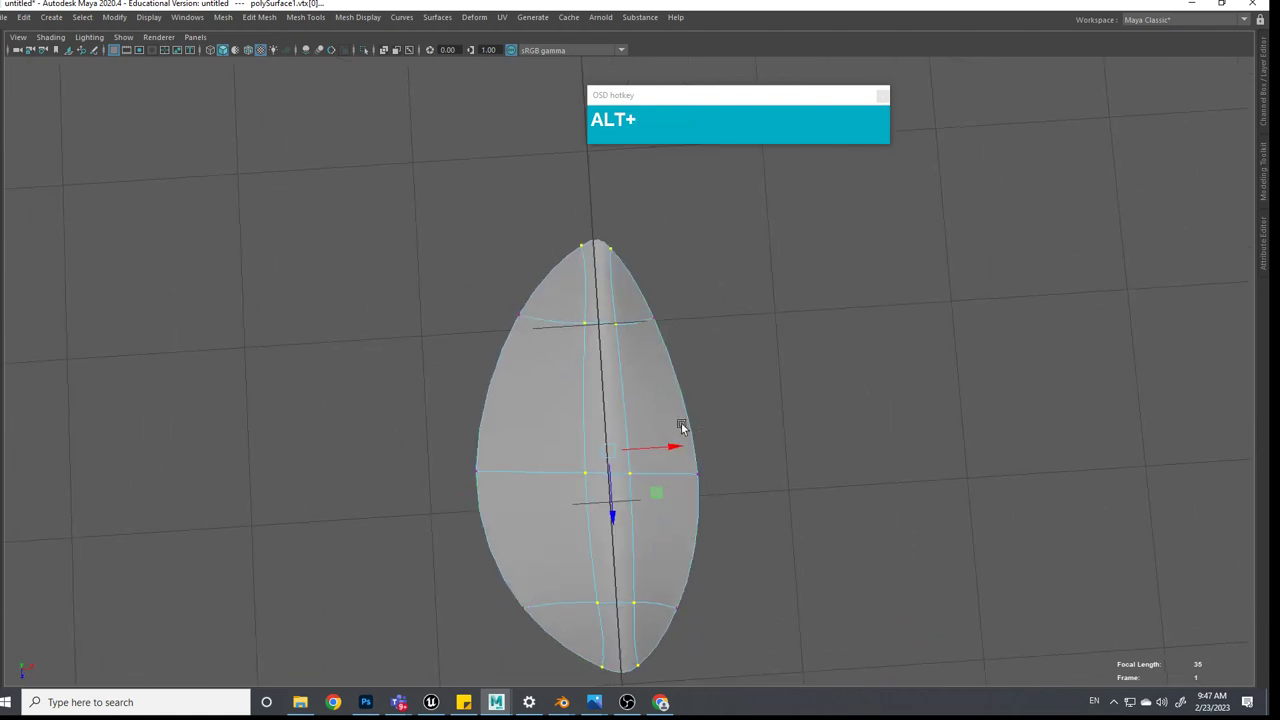
Select the leaf tip vertices and pull them with the Move tool into a sharper tip
{"action": "scroll", "scroll_direction": "up", "scroll_amount": 3}
{"action": "left_click", "coordinate": [585, 260]}
{"action": "key", "text": "1"}
{"action": "scroll", "scroll_direction": "up", "scroll_amount": 3}
{"action": "left_click", "coordinate": [667, 252]}
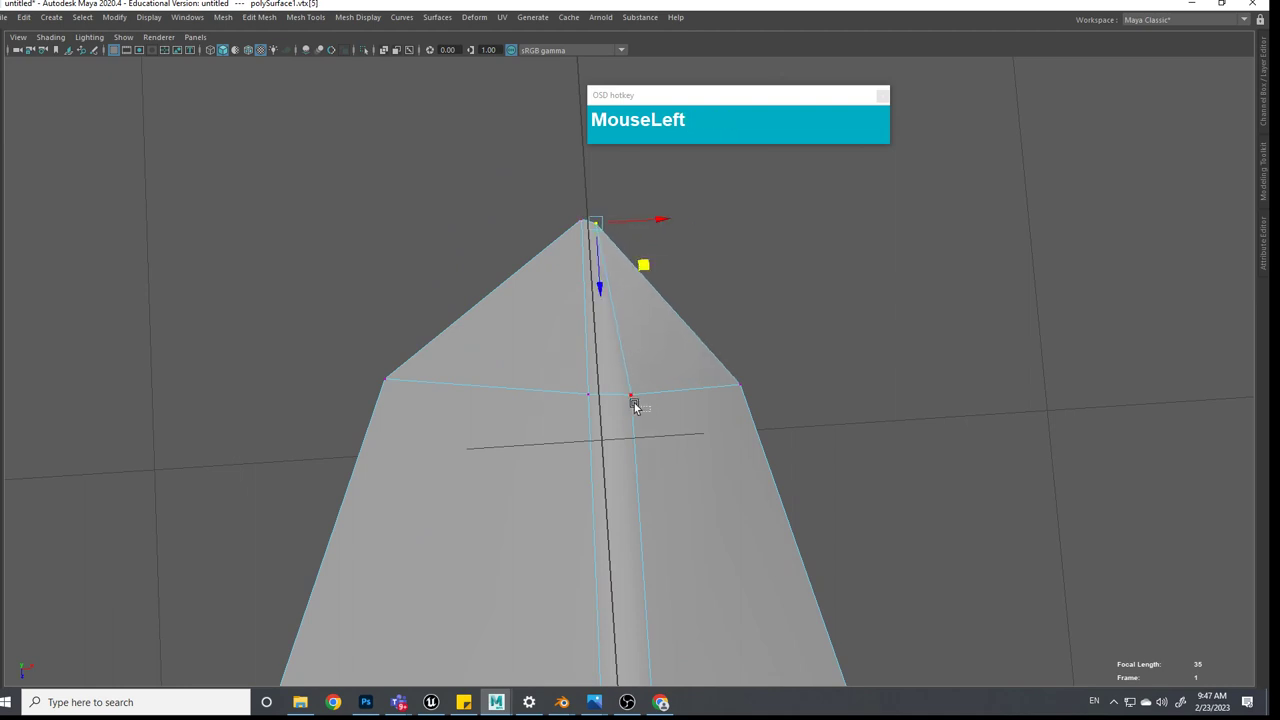
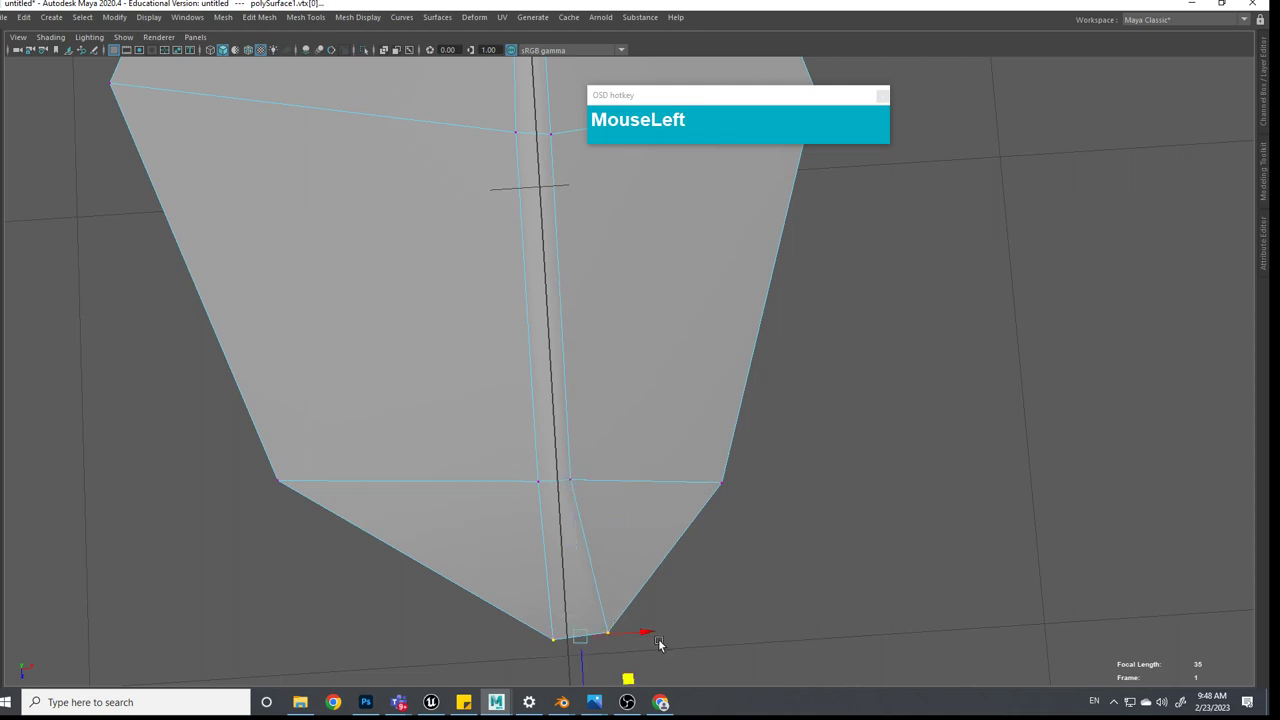
Pull the base vertices inward to sharpen the leaf's stalk end
{"action": "scroll", "scroll_direction": "down", "scroll_amount": 3}
{"action": "left_click", "coordinate": [631, 613]}
{"action": "left_click_drag", "start_coordinate": [577, 480], "coordinate": [650, 515]}
{"action": "left_click", "coordinate": [665, 508]}
{"action": "middle_click", "coordinate": [744, 465]}
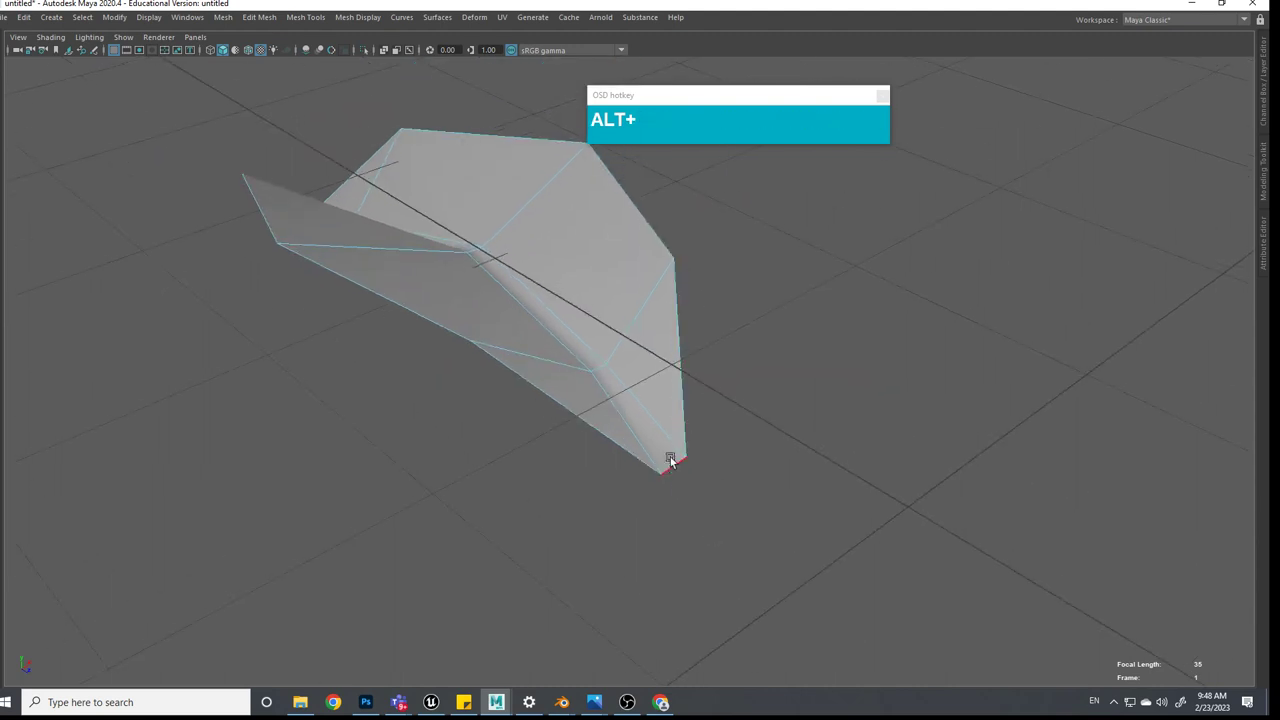
{"action": "scroll", "scroll_direction": "down", "scroll_amount": 3}
{"action": "left_click", "coordinate": [671, 502]}
{"action": "middle_click", "coordinate": [550, 494]}
{"action": "left_click", "coordinate": [588, 543]}
{"action": "scroll", "scroll_direction": "up", "scroll_amount": 3}
{"action": "middle_click", "coordinate": [502, 247]}
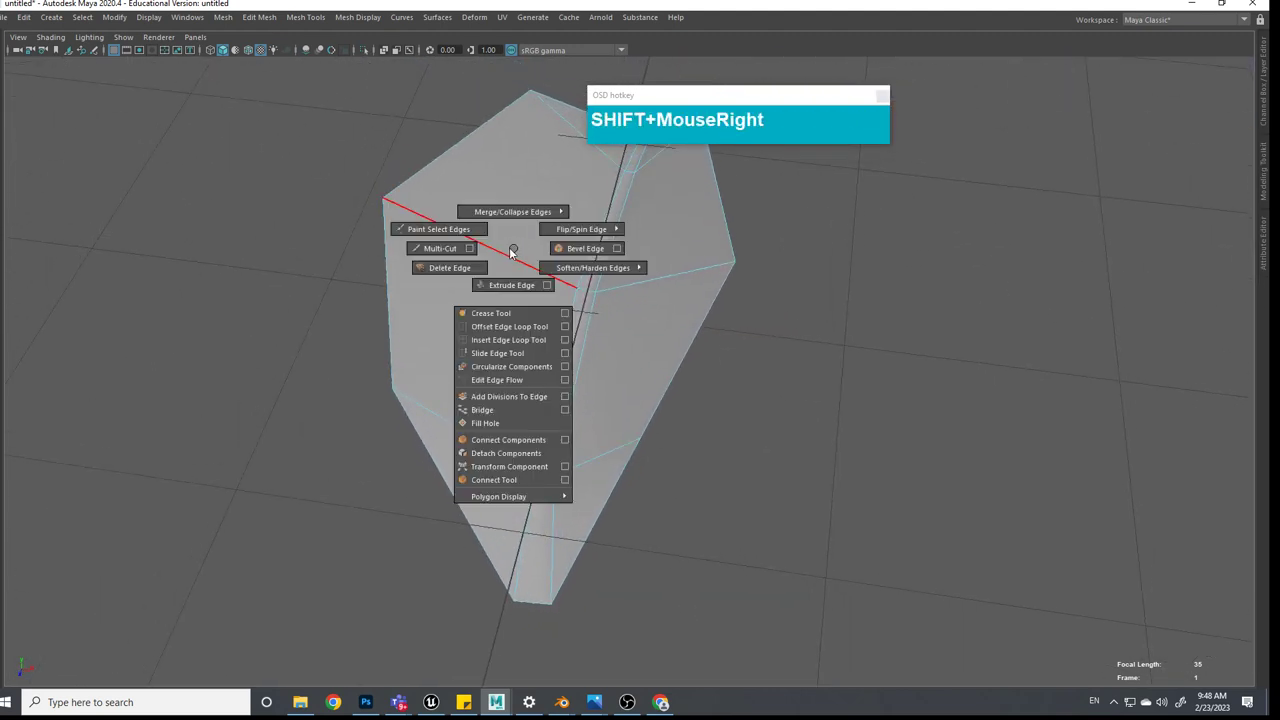
Add an edge cut across the leaf with Multi-Cut and shift the new edges into place
{"action": "right_click", "coordinate": [453, 241]}
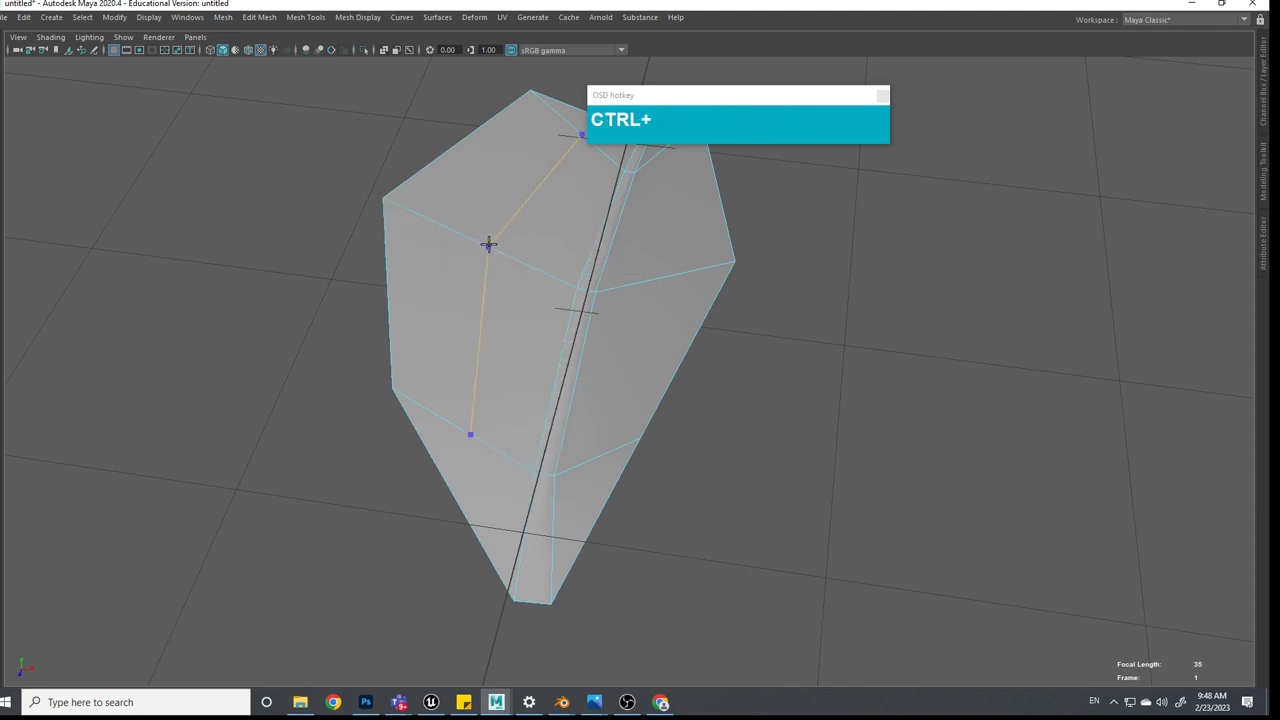
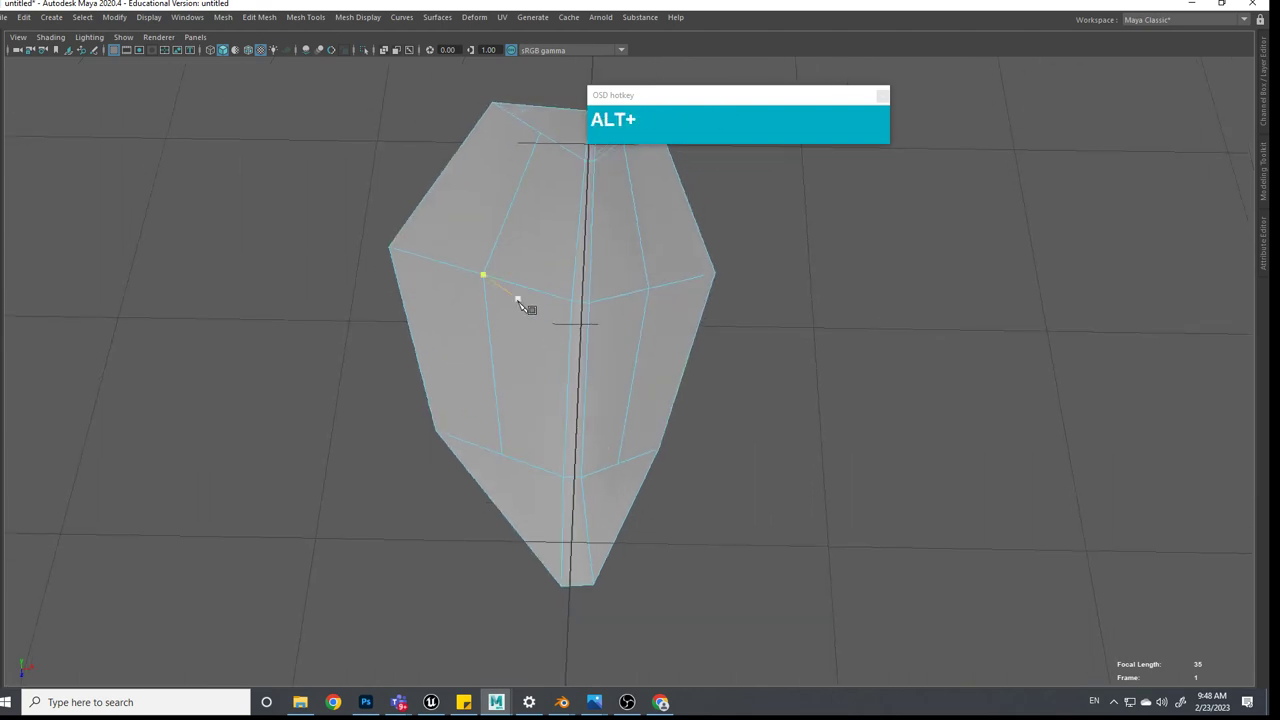
{"action": "key", "text": "w"}
{"action": "left_click", "coordinate": [518, 240]}
{"action": "left_click", "coordinate": [495, 331]}
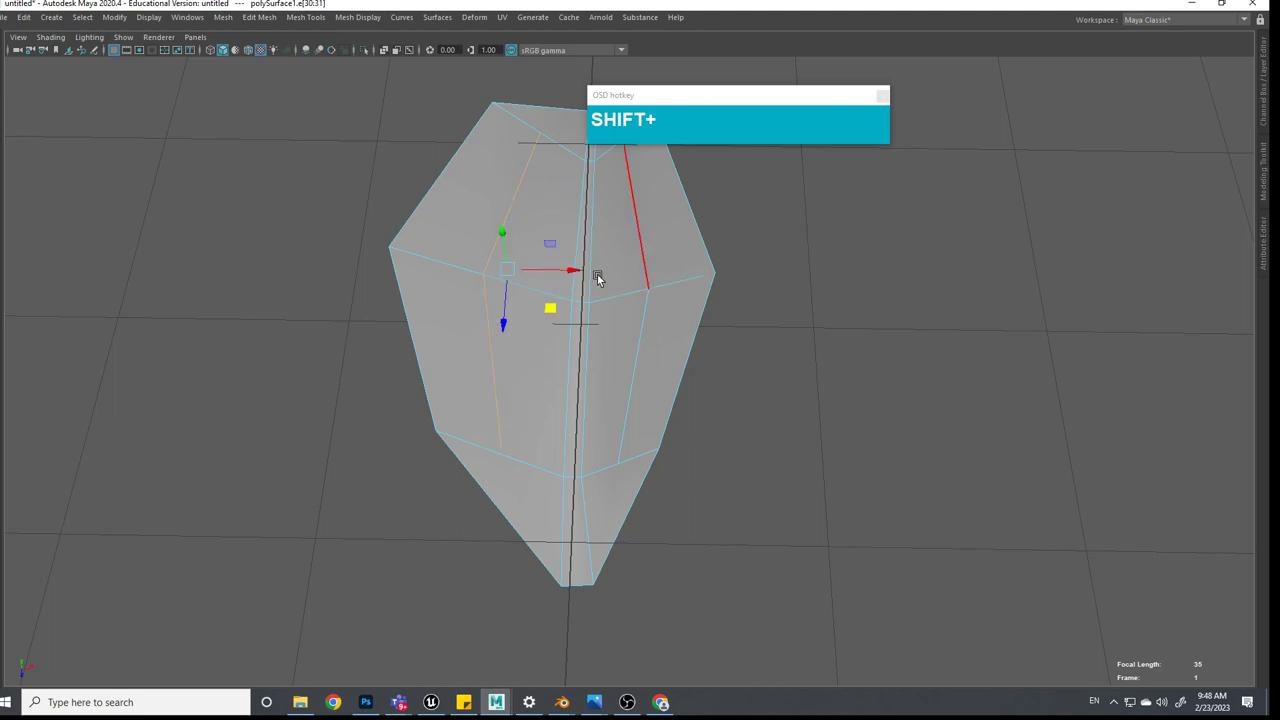
{"action": "left_click", "coordinate": [603, 246]}
{"action": "left_click_drag", "start_coordinate": [531, 316], "coordinate": [617, 282]}
{"action": "left_click", "coordinate": [643, 323]}
Raise the centre-line vertices to form a ridge down the leaf surface
{"action": "scroll", "scroll_direction": "down", "scroll_amount": 3}
{"action": "left_click", "coordinate": [710, 322]}
{"action": "left_click", "coordinate": [686, 328]}
{"action": "key", "text": "alt+3"}
{"action": "left_click", "coordinate": [686, 373]}
{"action": "scroll", "scroll_direction": "down", "scroll_amount": 3}
{"action": "middle_click", "coordinate": [684, 335]}
{"action": "middle_click", "coordinate": [691, 307]}
{"action": "scroll", "scroll_direction": "down", "scroll_amount": 3}
{"action": "left_click", "coordinate": [591, 518]}
{"action": "scroll", "scroll_direction": "up", "scroll_amount": 3}
{"action": "left_click", "coordinate": [607, 534]}
{"action": "left_click", "coordinate": [630, 510]}
{"action": "middle_click", "coordinate": [689, 500]}
{"action": "left_click", "coordinate": [651, 490]}
Push the outer edge vertices outward to round the leaf into a wider teardrop outline
{"action": "scroll", "scroll_direction": "up", "scroll_amount": 3}
{"action": "left_click", "coordinate": [584, 293]}
{"action": "left_click", "coordinate": [618, 283]}
{"action": "left_click", "coordinate": [750, 354]}
{"action": "left_click", "coordinate": [748, 438]}
{"action": "middle_click", "coordinate": [814, 440]}
{"action": "left_click", "coordinate": [504, 363]}
{"action": "right_click", "coordinate": [350, 309]}
{"action": "left_click_drag", "start_coordinate": [321, 253], "coordinate": [620, 517]}
{"action": "left_click", "coordinate": [631, 502]}
{"action": "scroll", "scroll_direction": "down", "scroll_amount": 3}
{"action": "left_click", "coordinate": [772, 546]}
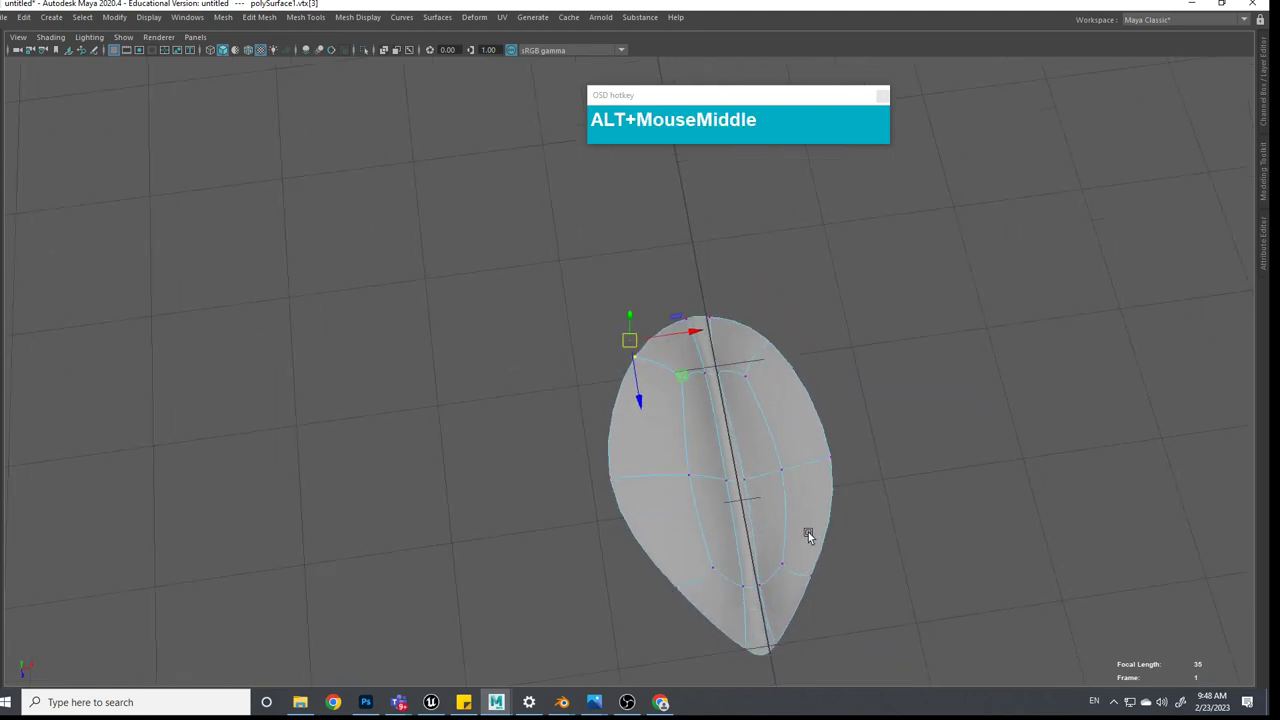
Move vertices along the leaf to bend its surface into an arch
{"action": "middle_click", "coordinate": [675, 383]}
{"action": "middle_click", "coordinate": [651, 468]}
{"action": "left_click", "coordinate": [609, 379]}
{"action": "left_click", "coordinate": [763, 428]}
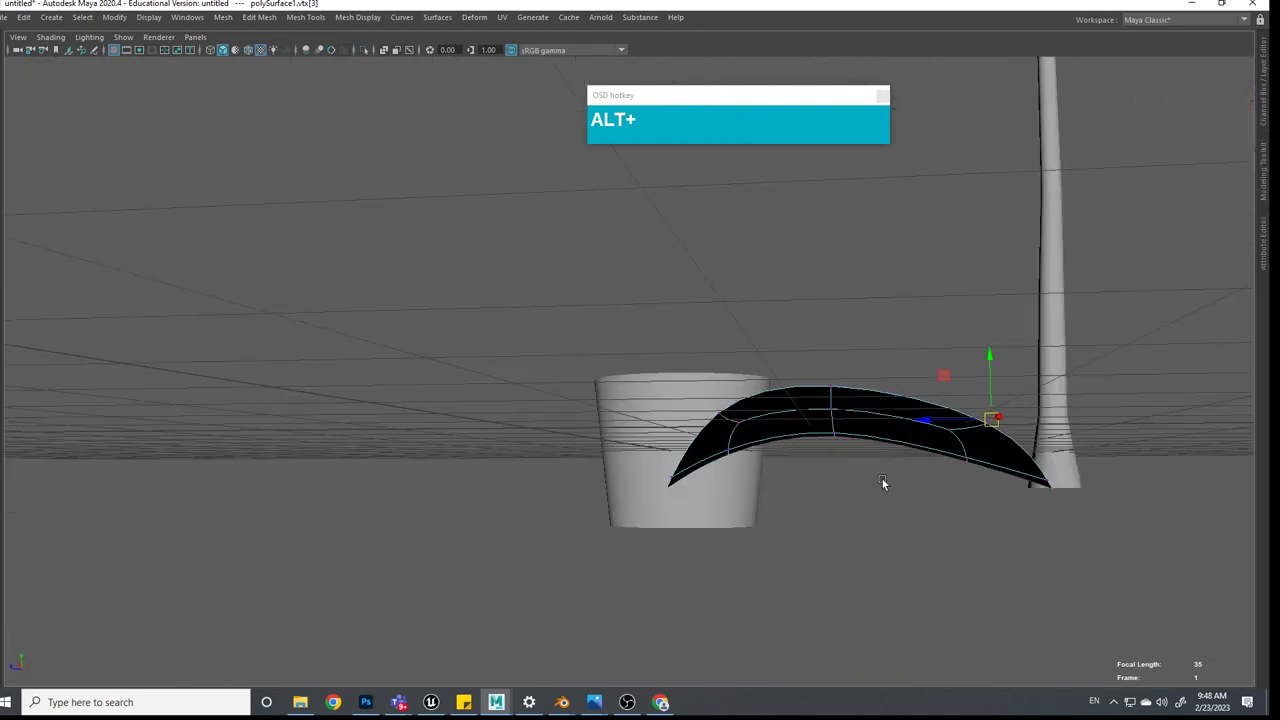
{"action": "left_click", "coordinate": [895, 478]}
{"action": "left_click_drag", "start_coordinate": [887, 464], "coordinate": [987, 443]}
{"action": "left_click", "coordinate": [961, 482]}
{"action": "scroll", "scroll_direction": "down", "scroll_amount": 3}
{"action": "left_click", "coordinate": [797, 431]}
Compare the arched leaf against the reference plant image and refine its curve
{"action": "middle_click", "coordinate": [428, 333]}
{"action": "scroll", "scroll_direction": "down", "scroll_amount": 3}
{"action": "scroll", "scroll_direction": "up", "scroll_amount": 3}
{"action": "middle_click", "coordinate": [1135, 245]}
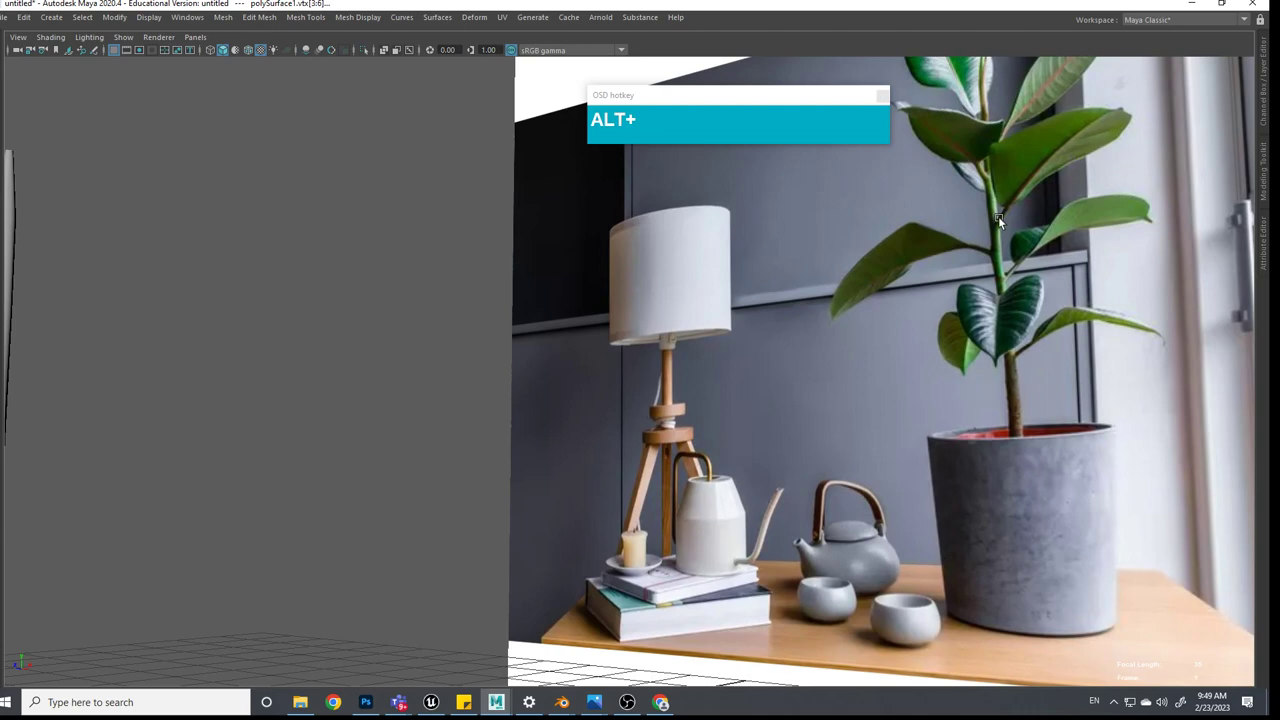
{"action": "scroll", "scroll_direction": "down", "scroll_amount": 3}
{"action": "left_click", "coordinate": [517, 584]}
{"action": "middle_click", "coordinate": [1022, 390]}
{"action": "scroll", "scroll_direction": "up", "scroll_amount": 3}
Taper the leaf base to a narrow edge and select that base edge
{"action": "left_click", "coordinate": [535, 333]}
{"action": "key", "text": "alt+1"}
{"action": "middle_click", "coordinate": [550, 355]}
{"action": "scroll", "scroll_direction": "up", "scroll_amount": 3}
{"action": "left_click_drag", "start_coordinate": [590, 357], "coordinate": [667, 391]}
{"action": "left_click", "coordinate": [667, 391]}
{"action": "scroll", "scroll_direction": "down", "scroll_amount": 3}
{"action": "left_click", "coordinate": [637, 437]}
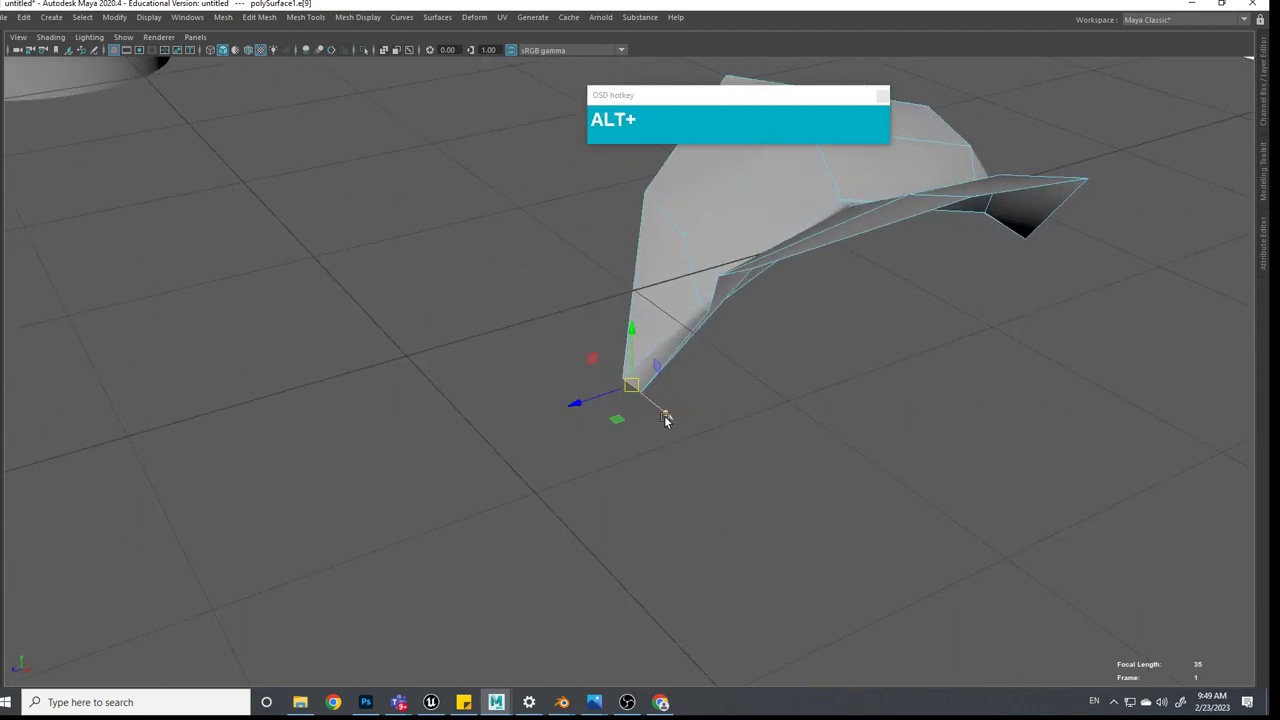
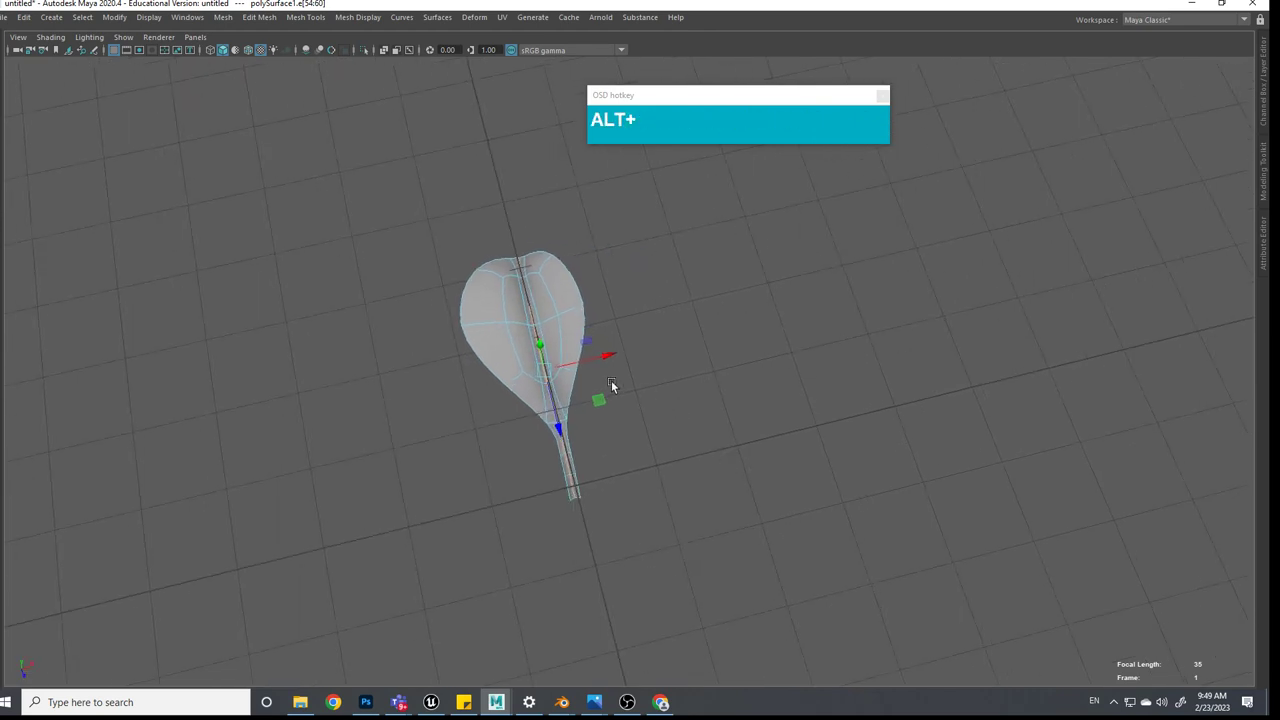
Rename the original leaf mesh to Master_Leaf in the Outliner, correcting a typo
{"action": "right_click", "coordinate": [536, 328]}
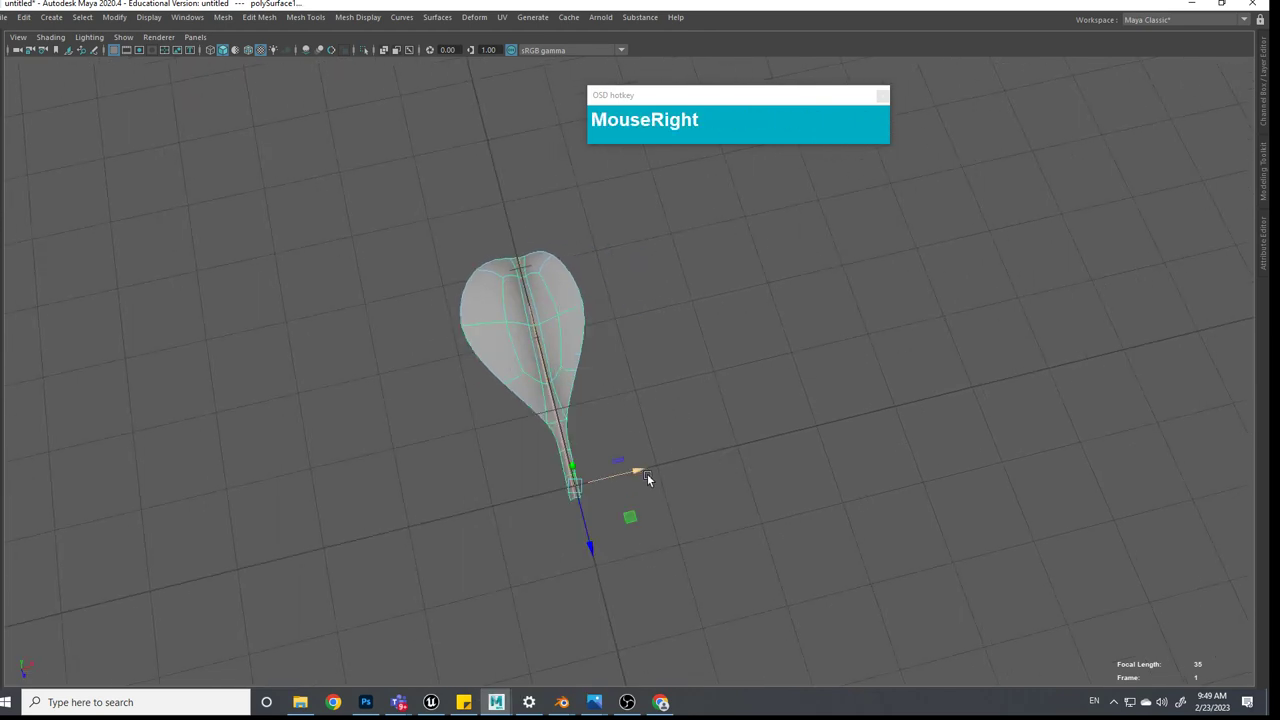
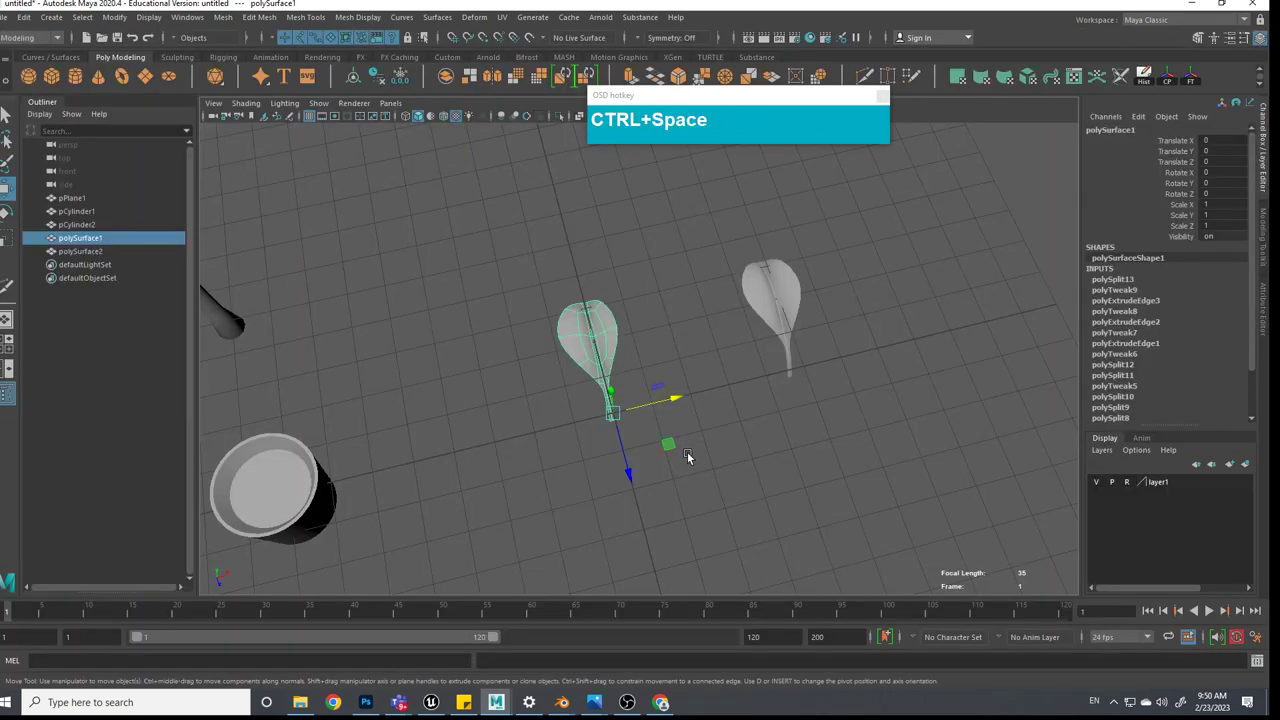
{"action": "left_click", "coordinate": [102, 238]}
{"action": "type", "text": "te"}
{"action": "key", "text": "BackSpace"}
{"action": "type", "text": "Backspaceaster"}
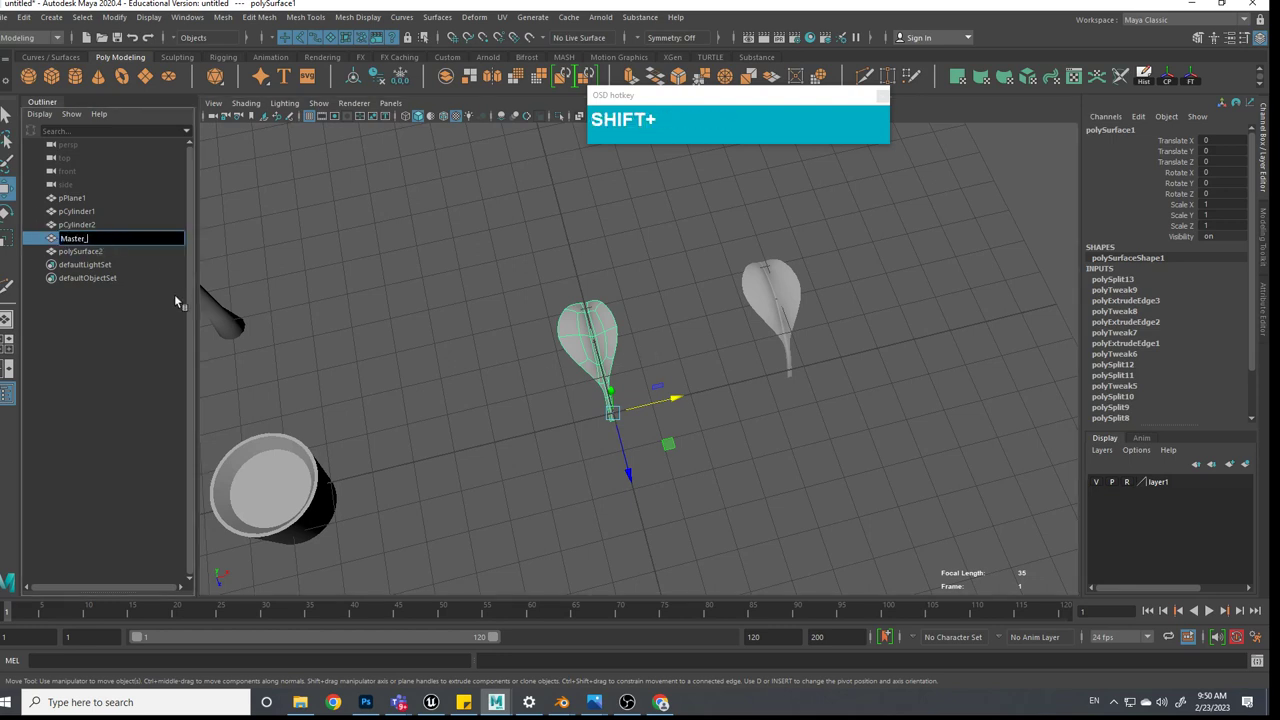
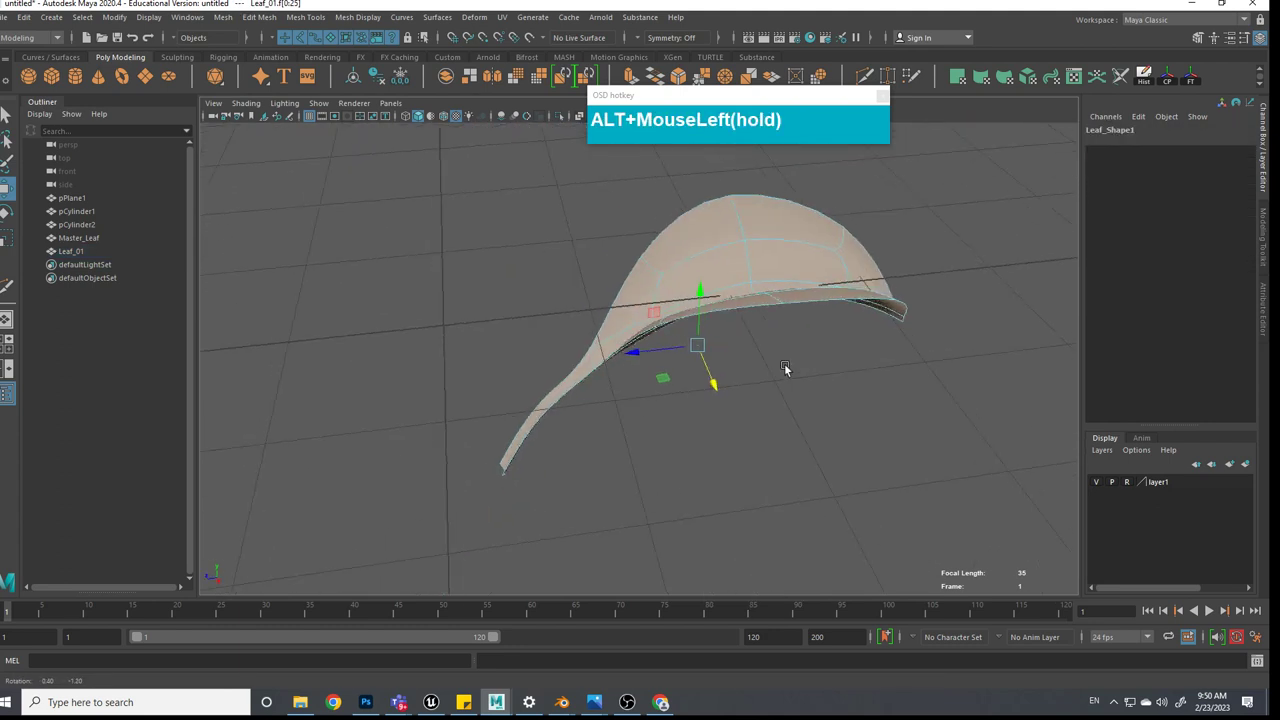
Switch Leaf_01 to face mode and extrude its faces to give the leaf thickness
{"action": "right_click", "coordinate": [795, 283]}
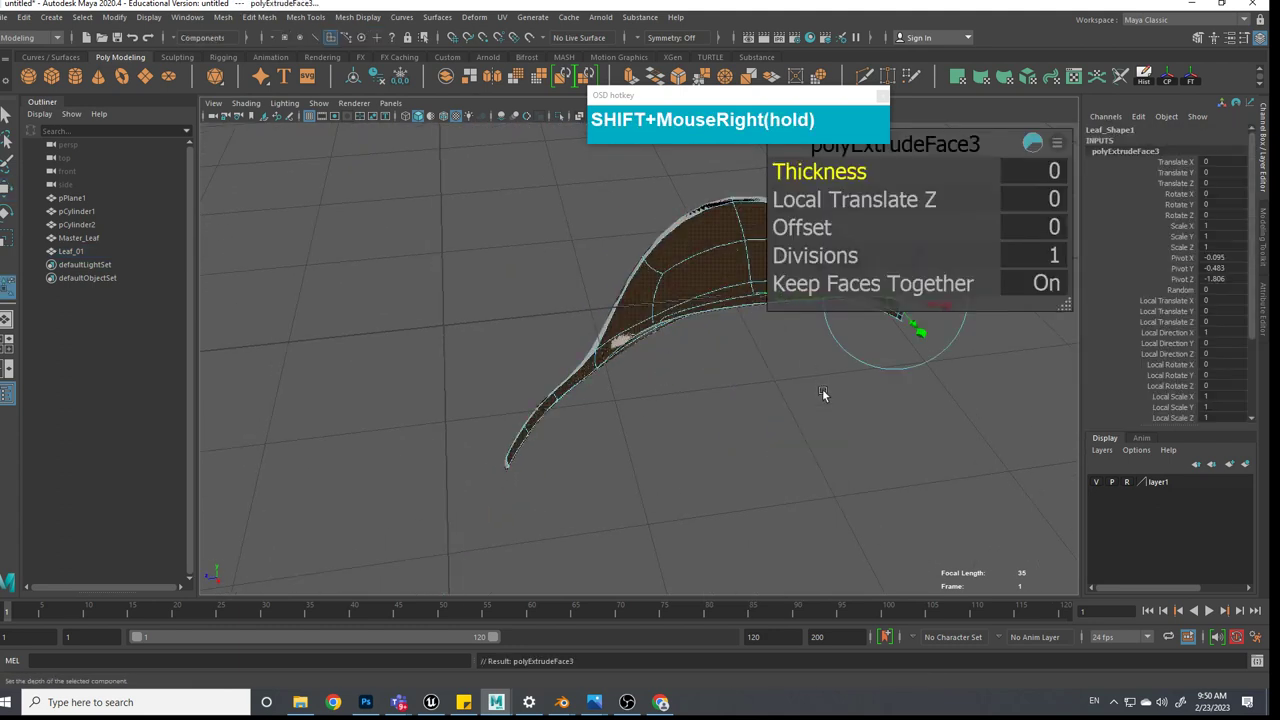
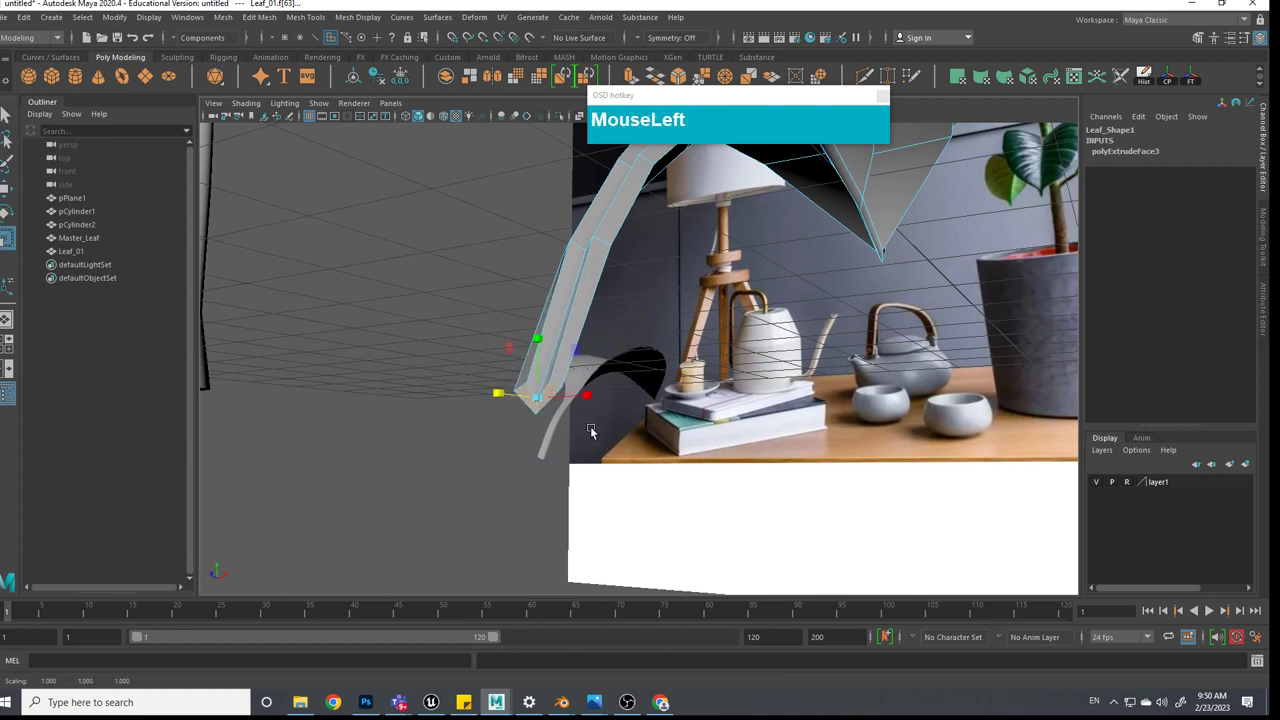
{"action": "key", "text": "Delete"}
{"action": "scroll", "scroll_direction": "down", "scroll_amount": 3}
Delete the faces at Leaf_01's stalk end so it pinches to a point
{"action": "left_click", "coordinate": [625, 447]}
{"action": "scroll", "scroll_direction": "up", "scroll_amount": 3}
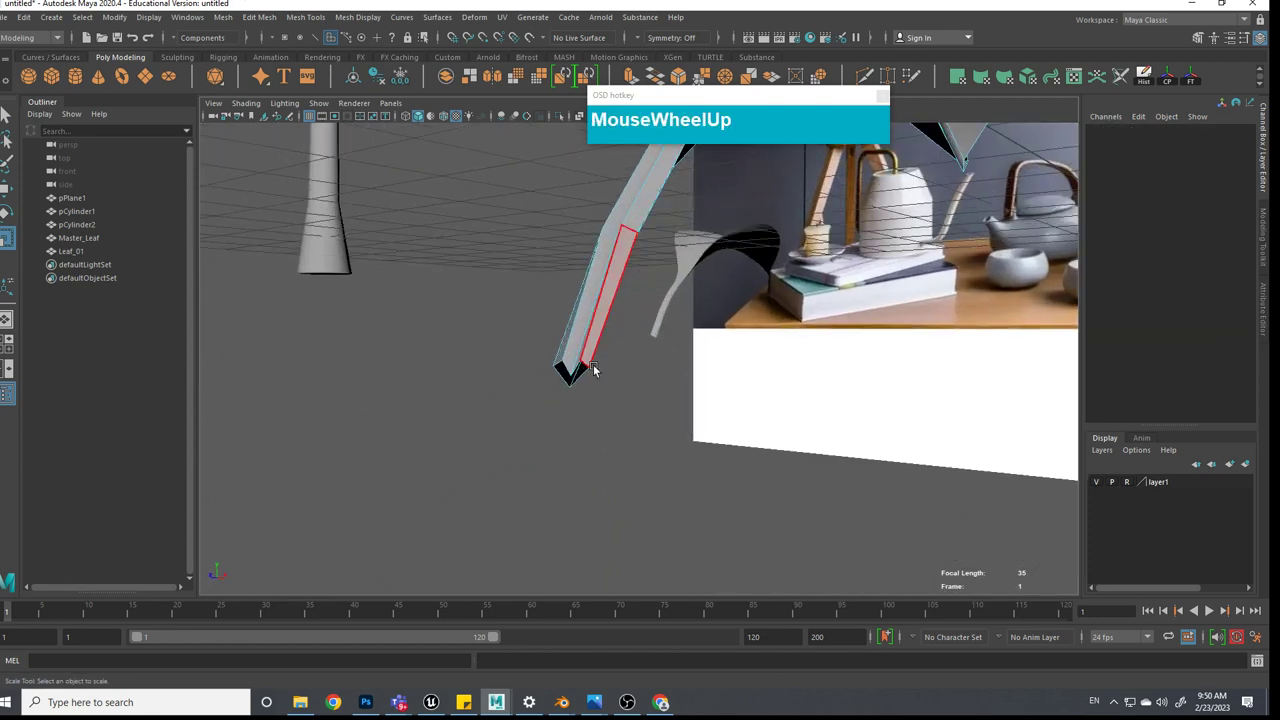
{"action": "scroll", "scroll_direction": "down", "scroll_amount": 3}
{"action": "left_click", "coordinate": [648, 380]}
{"action": "right_click", "coordinate": [715, 218]}
{"action": "key", "text": "d"}
{"action": "left_click_drag", "start_coordinate": [607, 169], "coordinate": [658, 365]}
{"action": "scroll", "scroll_direction": "up", "scroll_amount": 3}
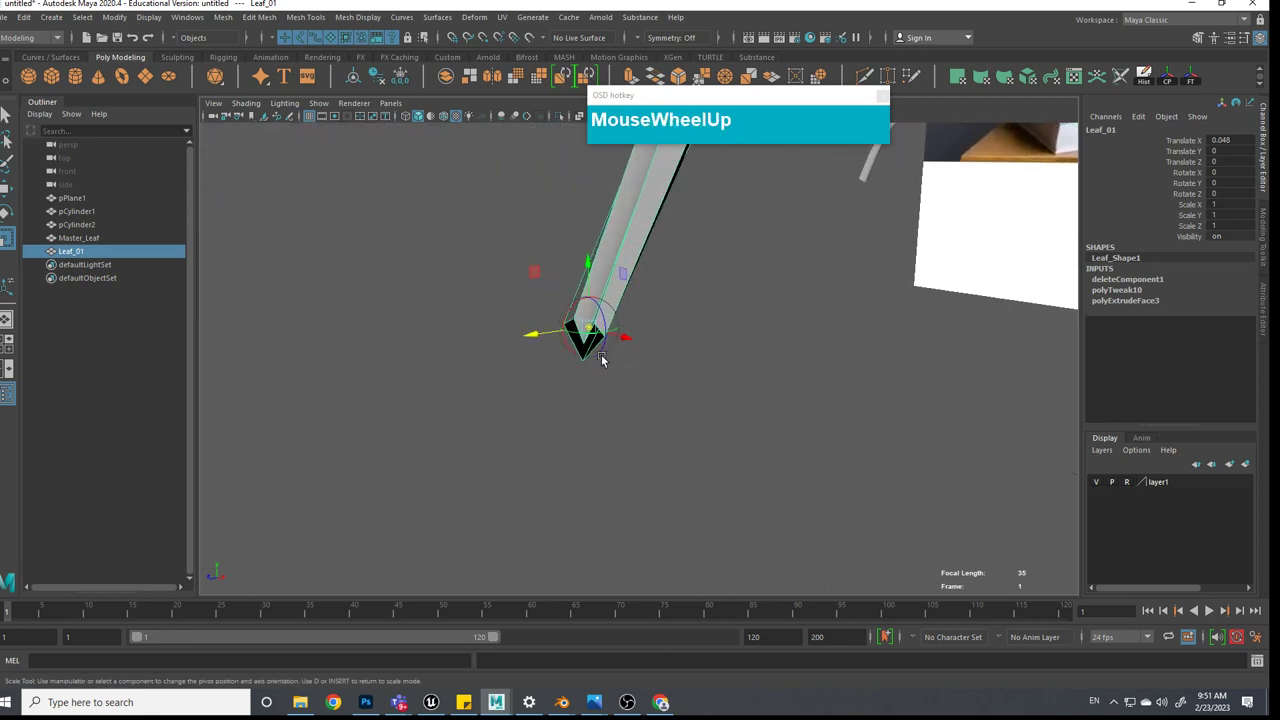
{"action": "scroll", "scroll_direction": "down", "scroll_amount": 3}
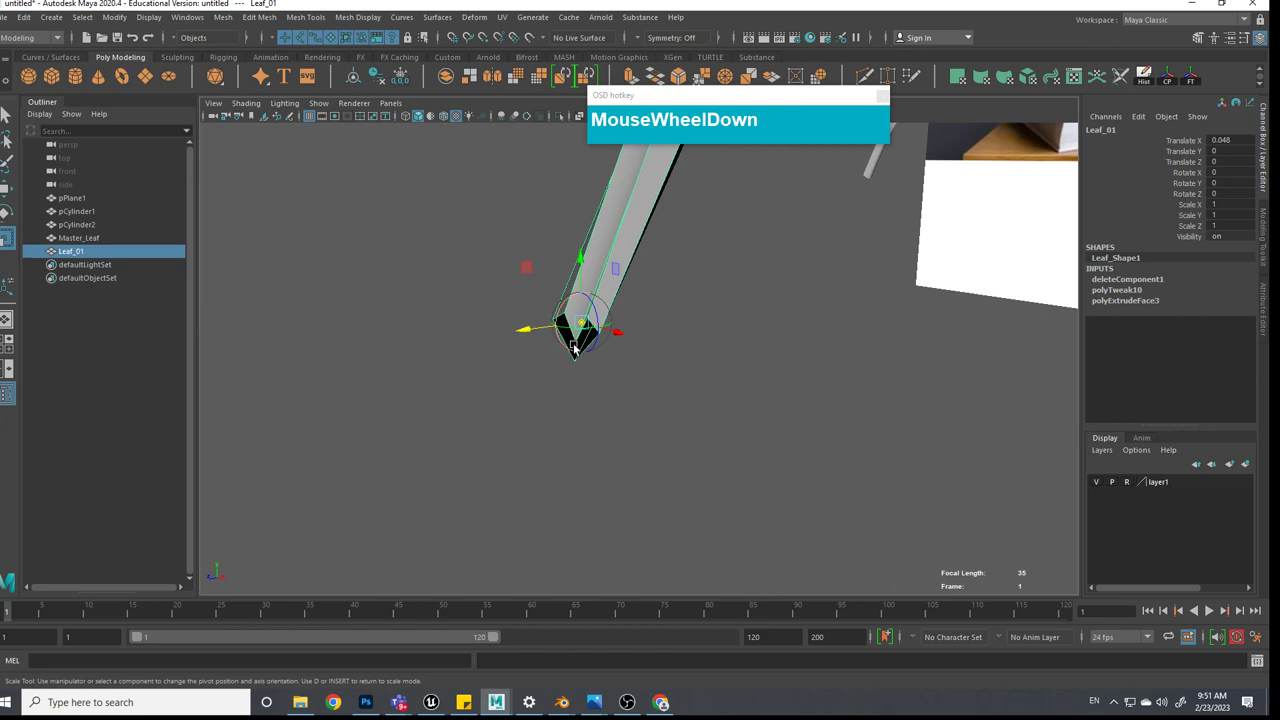
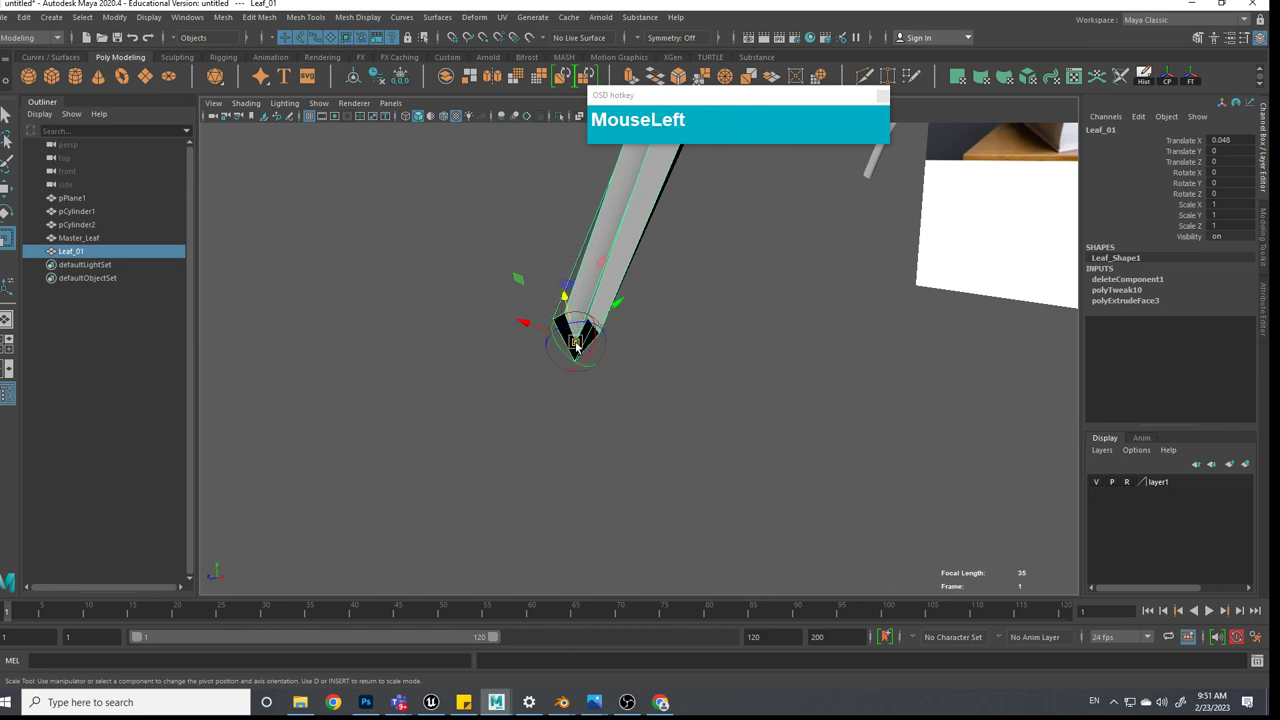
Move Leaf_01's pivot to the stalk tip and rotate the leaf to a tilted angle
{"action": "left_click_drag", "start_coordinate": [581, 347], "coordinate": [621, 432]}
{"action": "left_click", "coordinate": [620, 430]}
{"action": "key", "text": "w"}
{"action": "scroll", "scroll_direction": "down", "scroll_amount": 3}
{"action": "left_click", "coordinate": [647, 385]}
{"action": "scroll", "scroll_direction": "up", "scroll_amount": 3}
{"action": "type", "text": "er"}
{"action": "key", "text": "e"}
{"action": "left_click", "coordinate": [602, 324]}
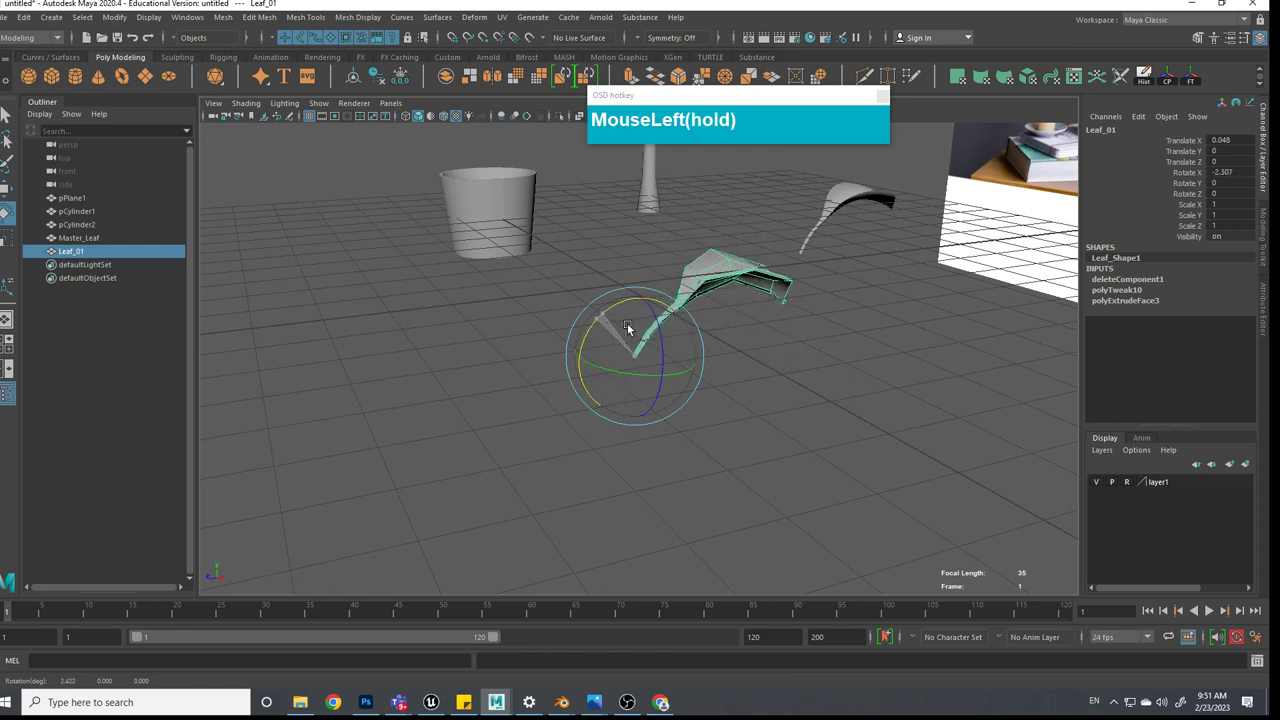
Scale Leaf_01 to 1.395 and move it so its stalk attaches to the top of the stem cylinder
{"action": "key", "text": "z"}
{"action": "scroll", "scroll_direction": "down", "scroll_amount": 3}
{"action": "left_click", "coordinate": [747, 406]}
{"action": "scroll", "scroll_direction": "down", "scroll_amount": 3}
{"action": "middle_click", "coordinate": [755, 437]}
{"action": "scroll", "scroll_direction": "up", "scroll_amount": 3}
{"action": "scroll", "scroll_direction": "down", "scroll_amount": 3}
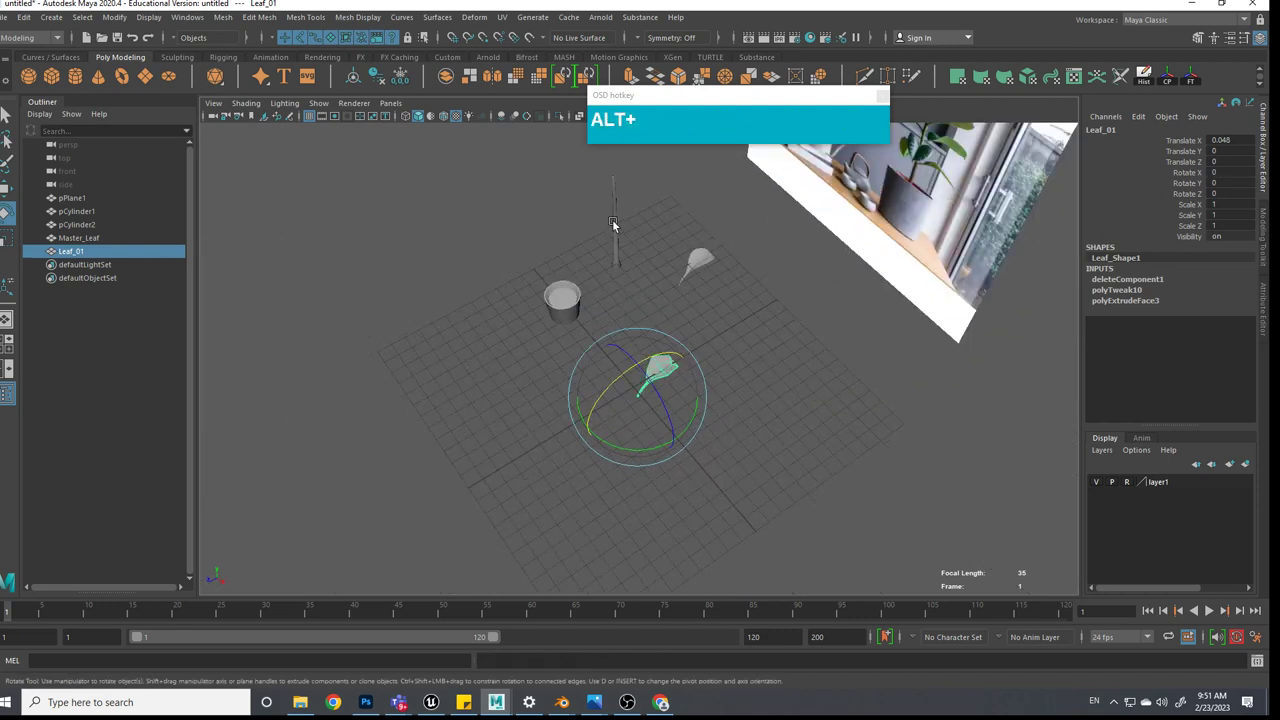
{"action": "left_click", "coordinate": [626, 232]}
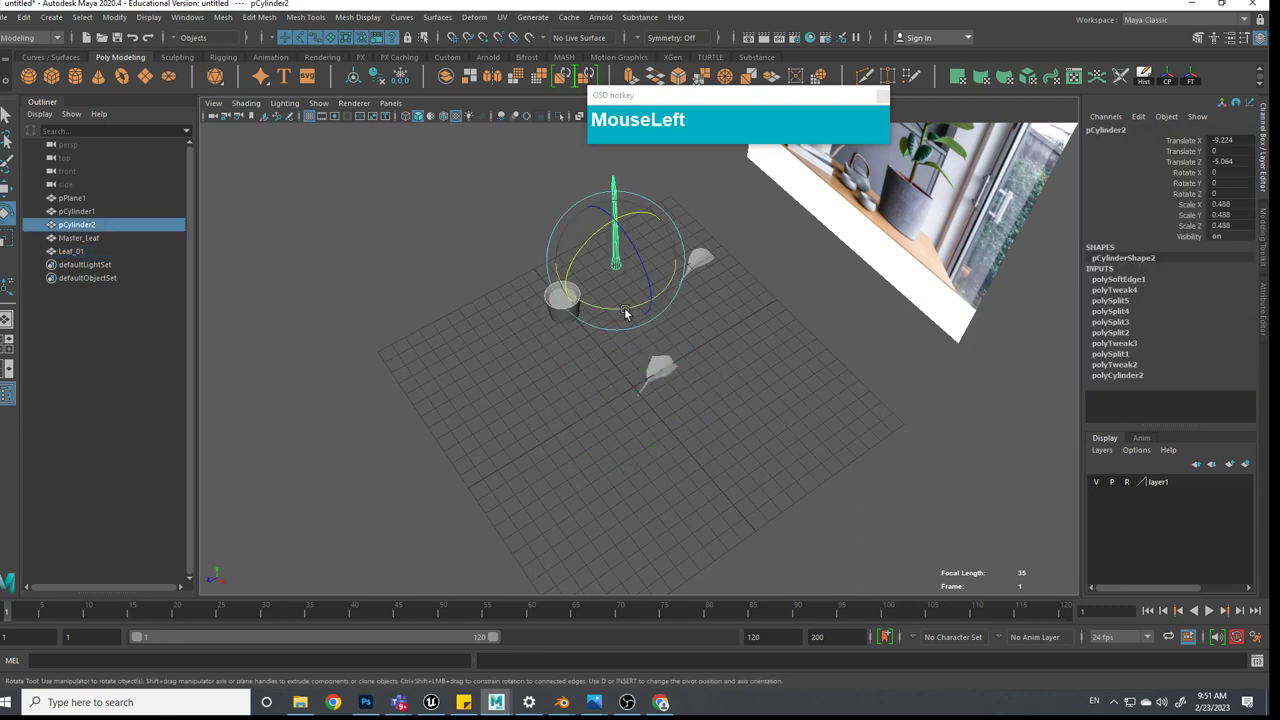
{"action": "key", "text": "w"}
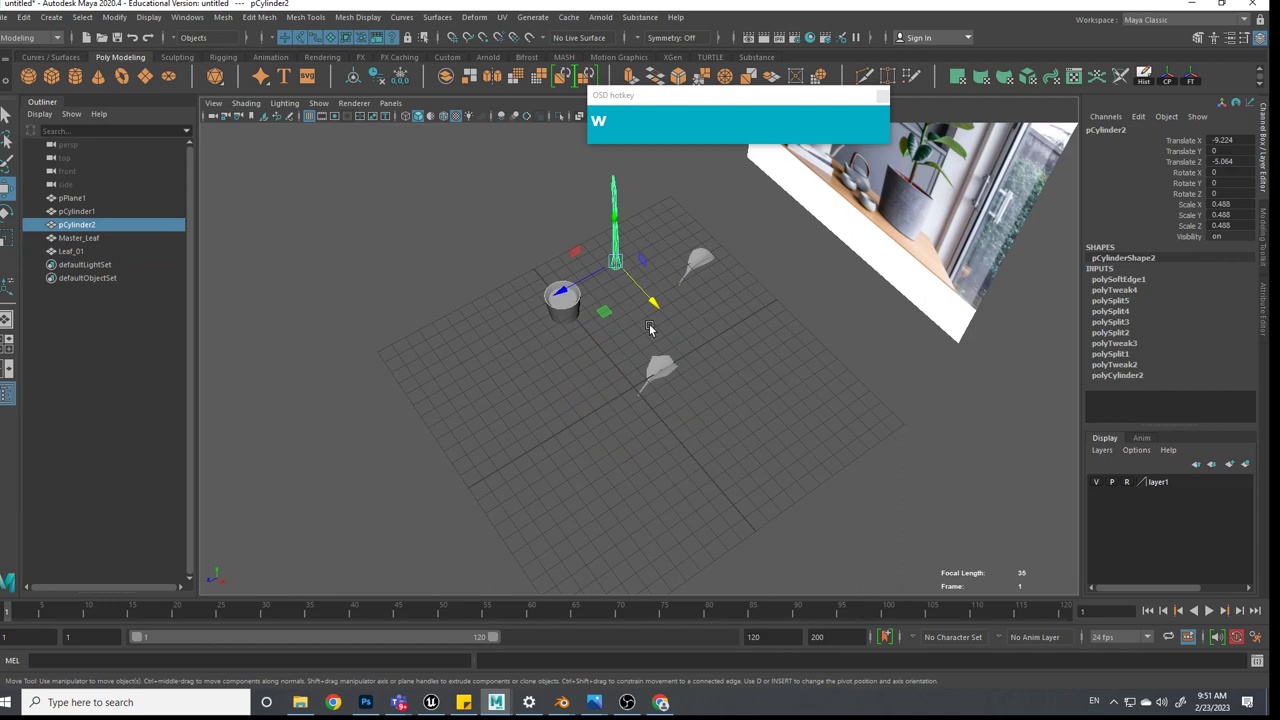
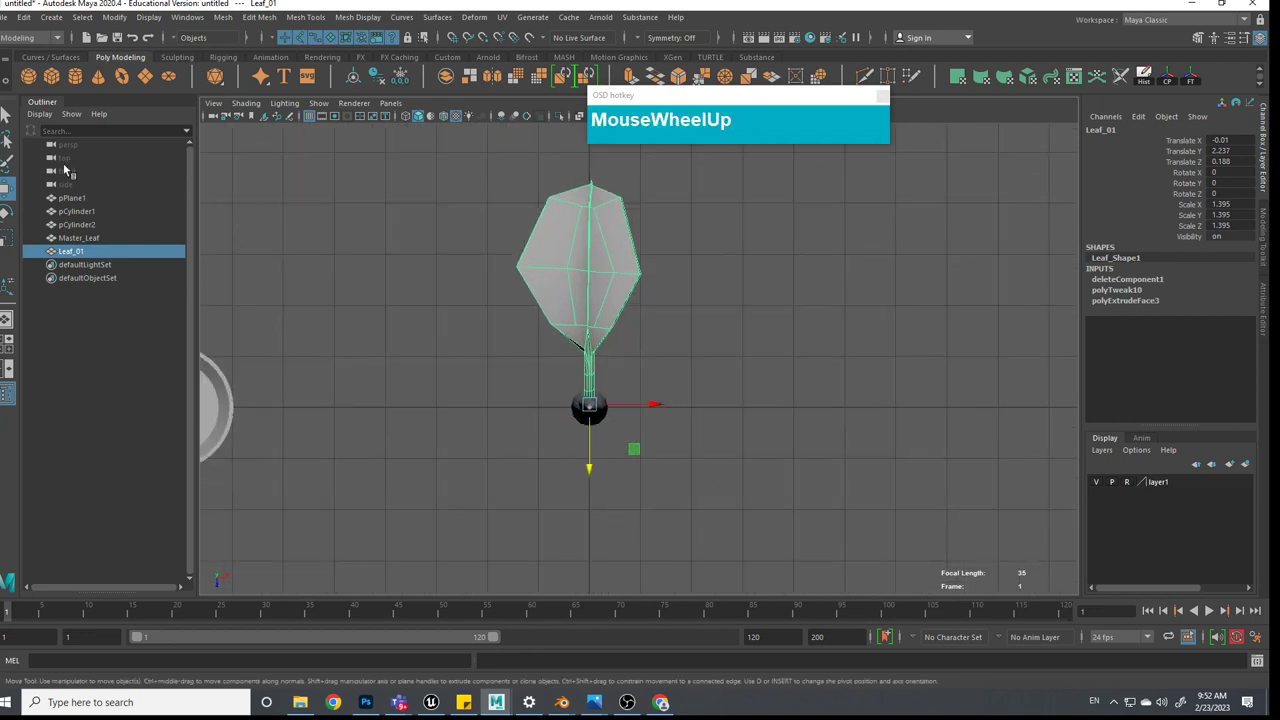
Duplicate Special Leaf_01 as 8 instances, translate Y 1 and rotate Y 40, creating Leaf_02 to Leaf_09
{"action": "left_click", "coordinate": [29, 24]}
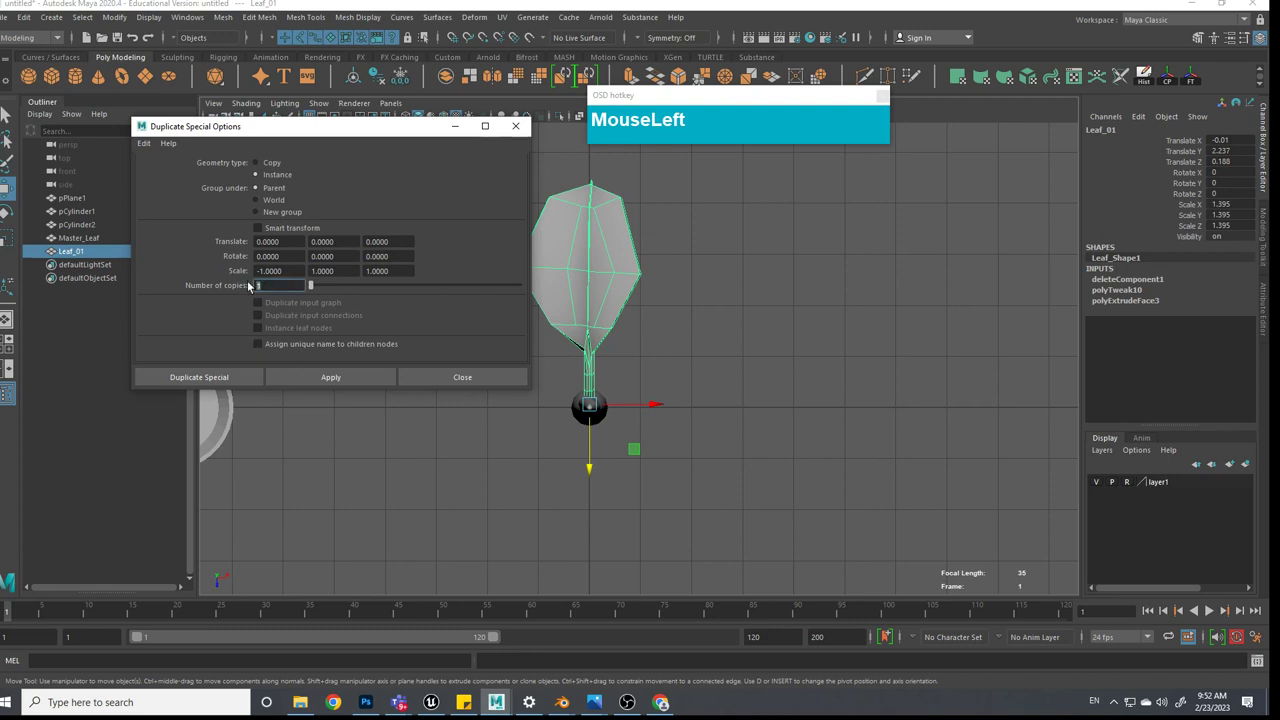
{"action": "key", "text": "KP_8"}
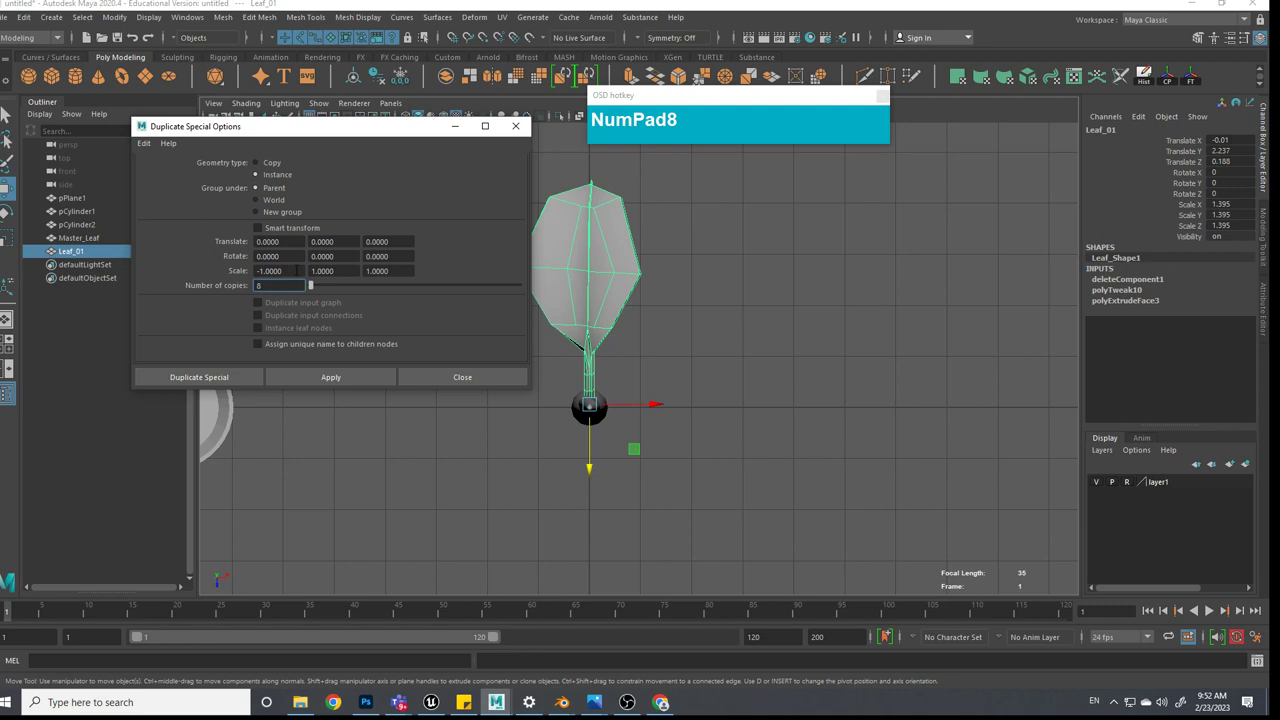
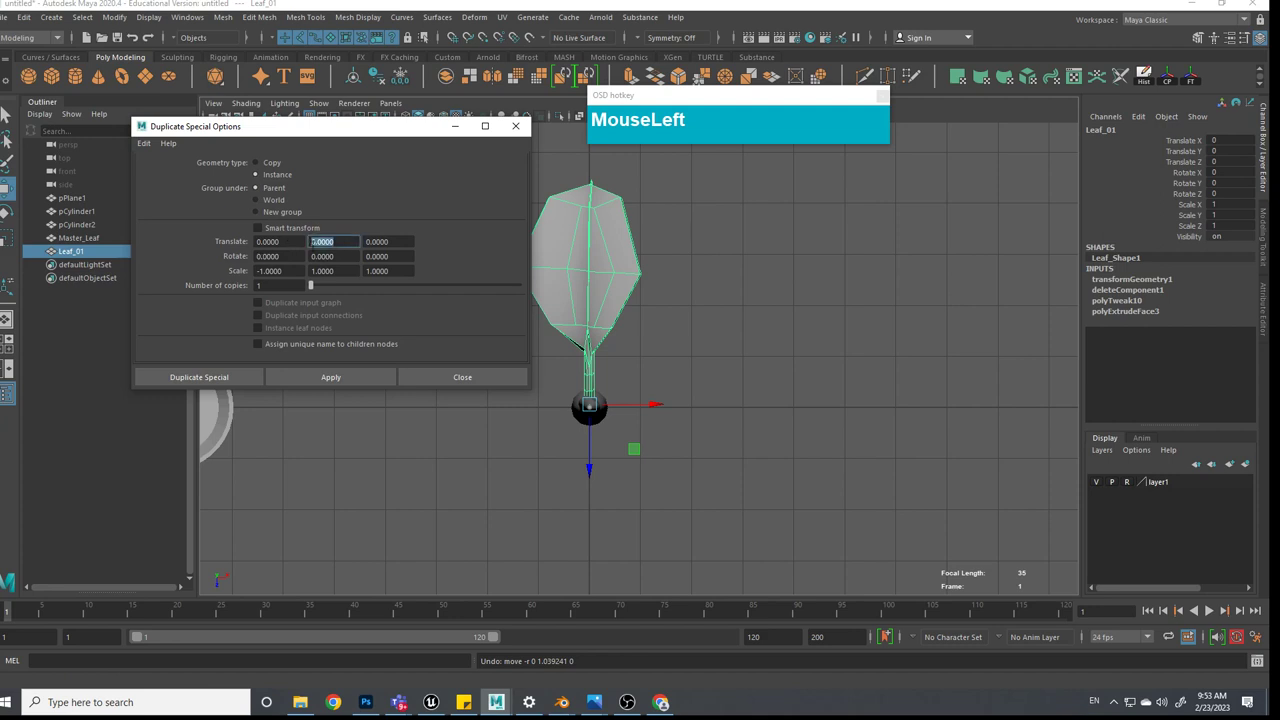
{"action": "key", "text": "KP_1"}
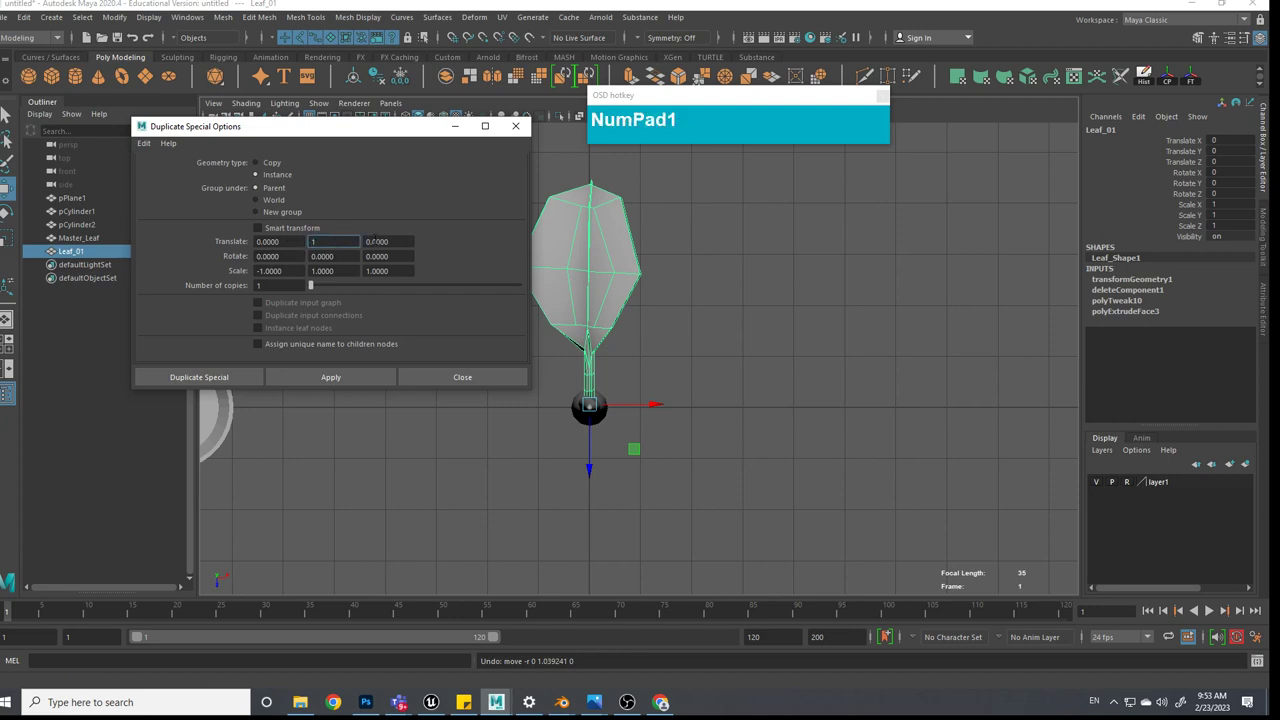
{"action": "left_click", "coordinate": [387, 207]}
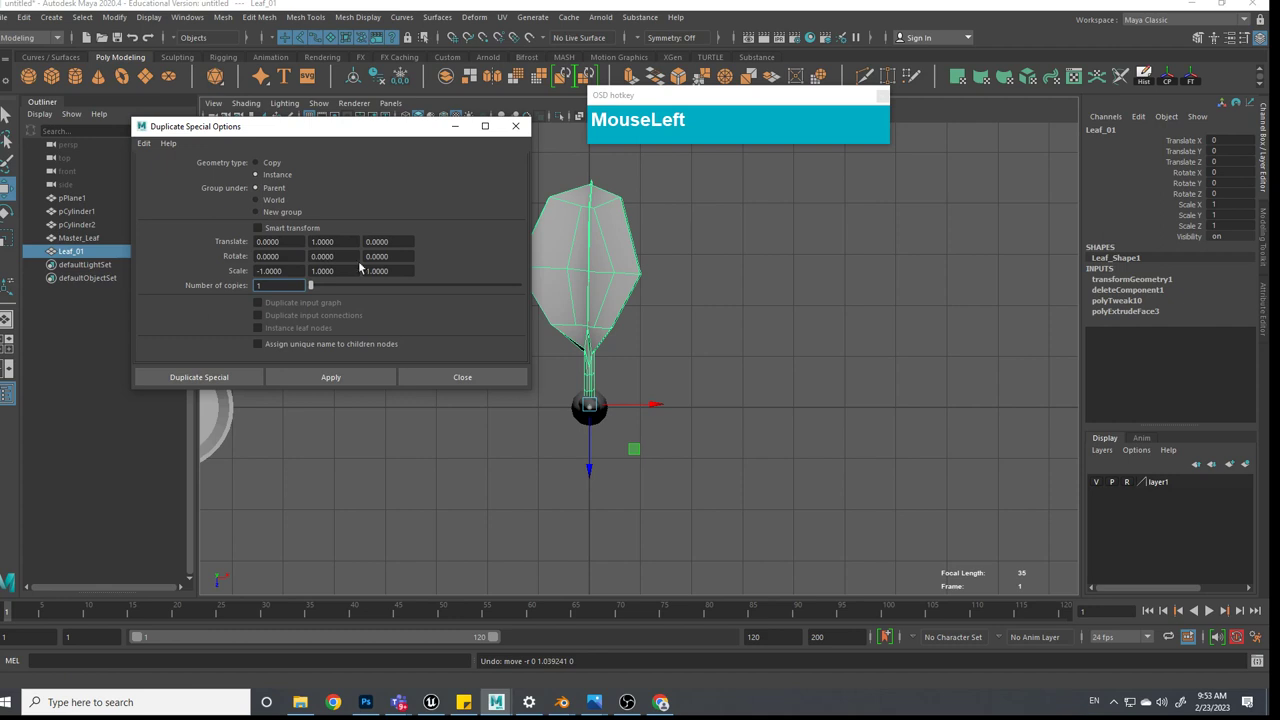
{"action": "key", "text": "KP_8"}
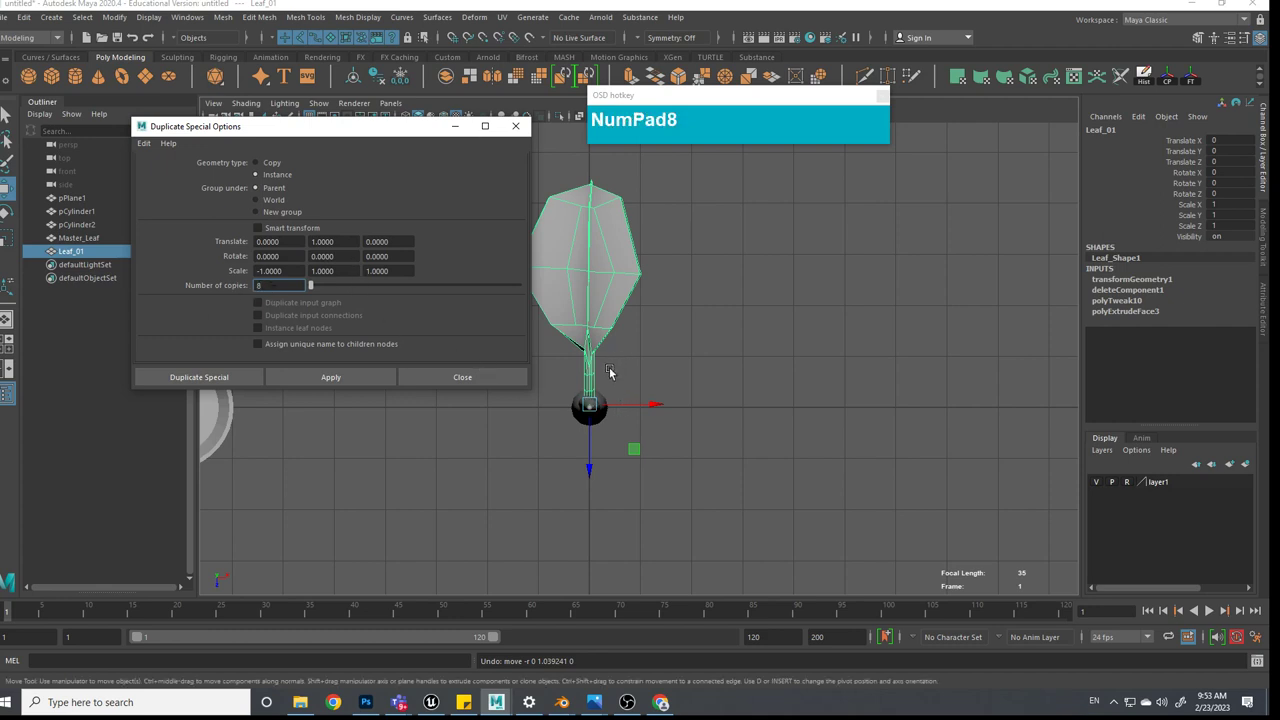
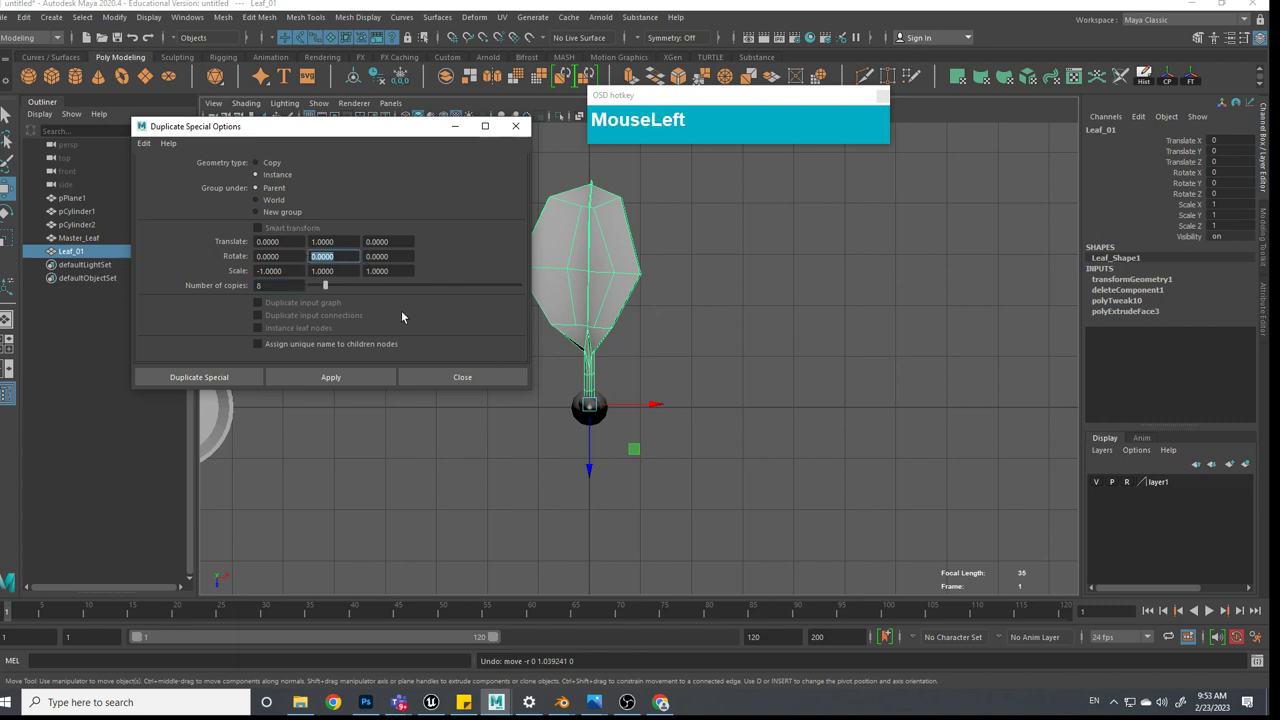
{"action": "key", "text": "KP_4"}
{"action": "key", "text": "KP_0"}
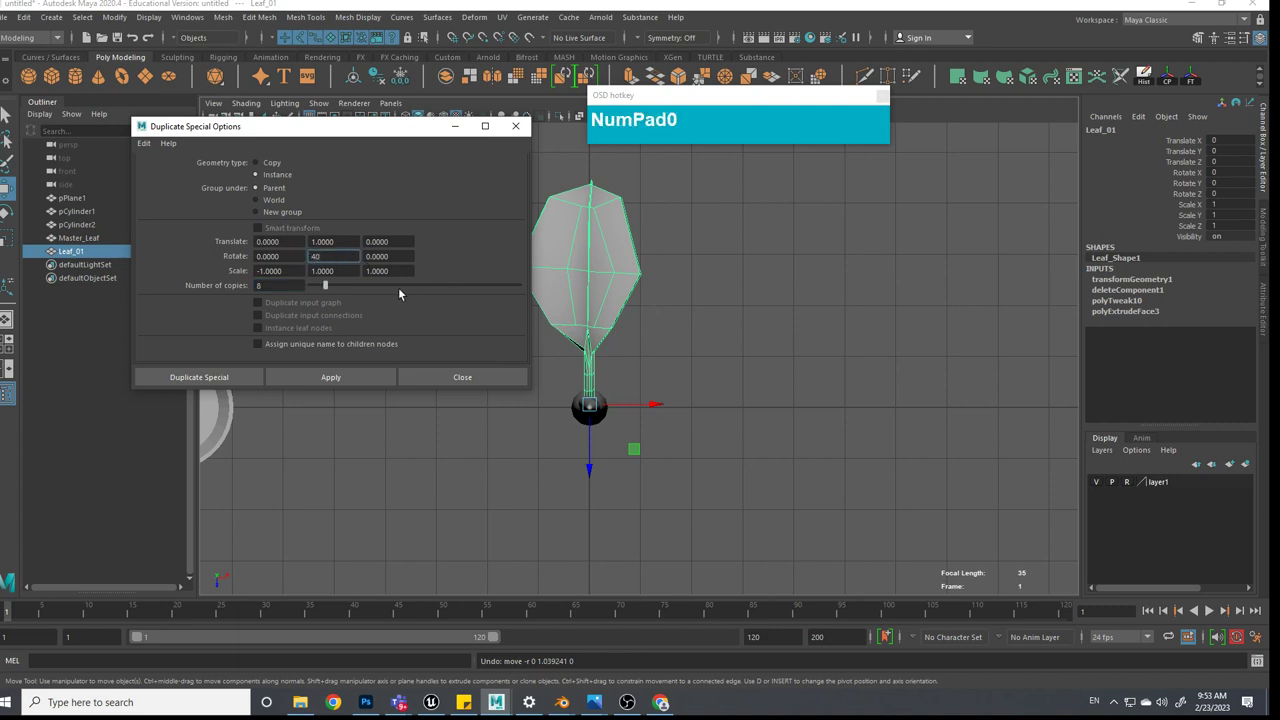
{"action": "left_click", "coordinate": [225, 382]}
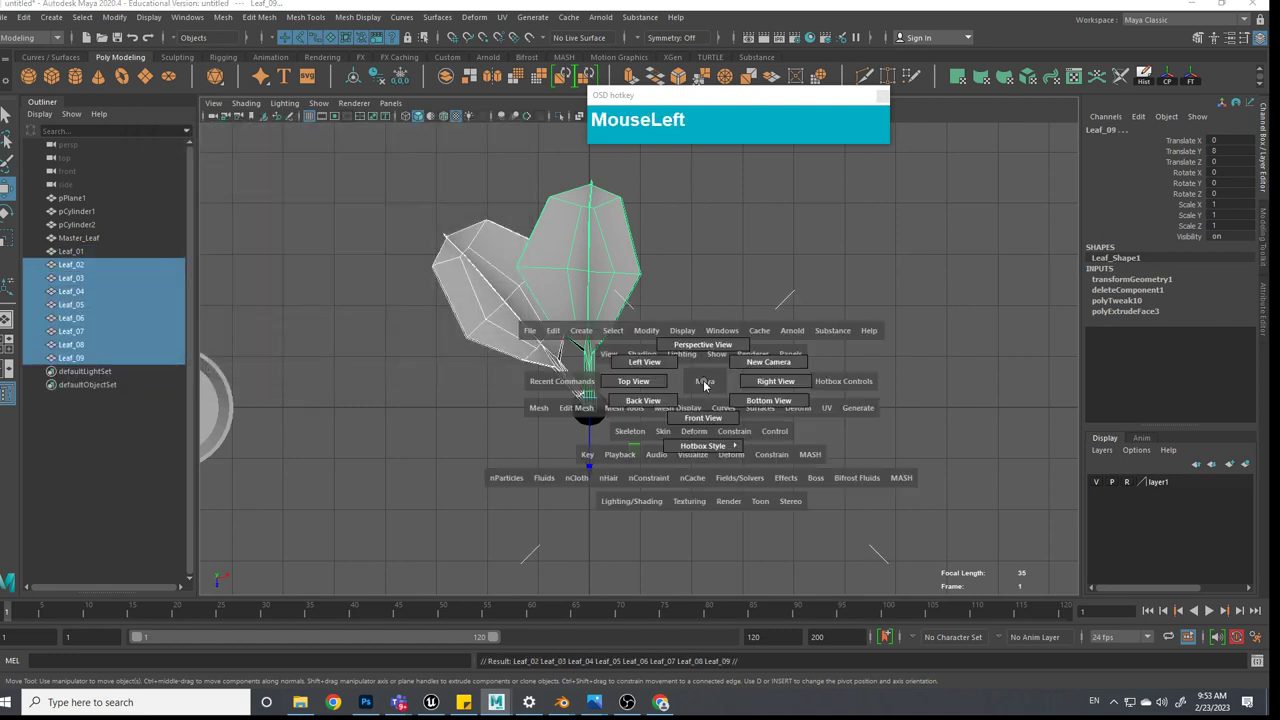
Inspect the stacked leaf copies from the perspective view
{"action": "left_click", "coordinate": [691, 376]}
{"action": "middle_click", "coordinate": [693, 354]}
{"action": "left_click", "coordinate": [653, 431]}
{"action": "middle_click", "coordinate": [614, 426]}
{"action": "left_click", "coordinate": [598, 474]}
{"action": "left_click_drag", "start_coordinate": [488, 412], "coordinate": [590, 422]}
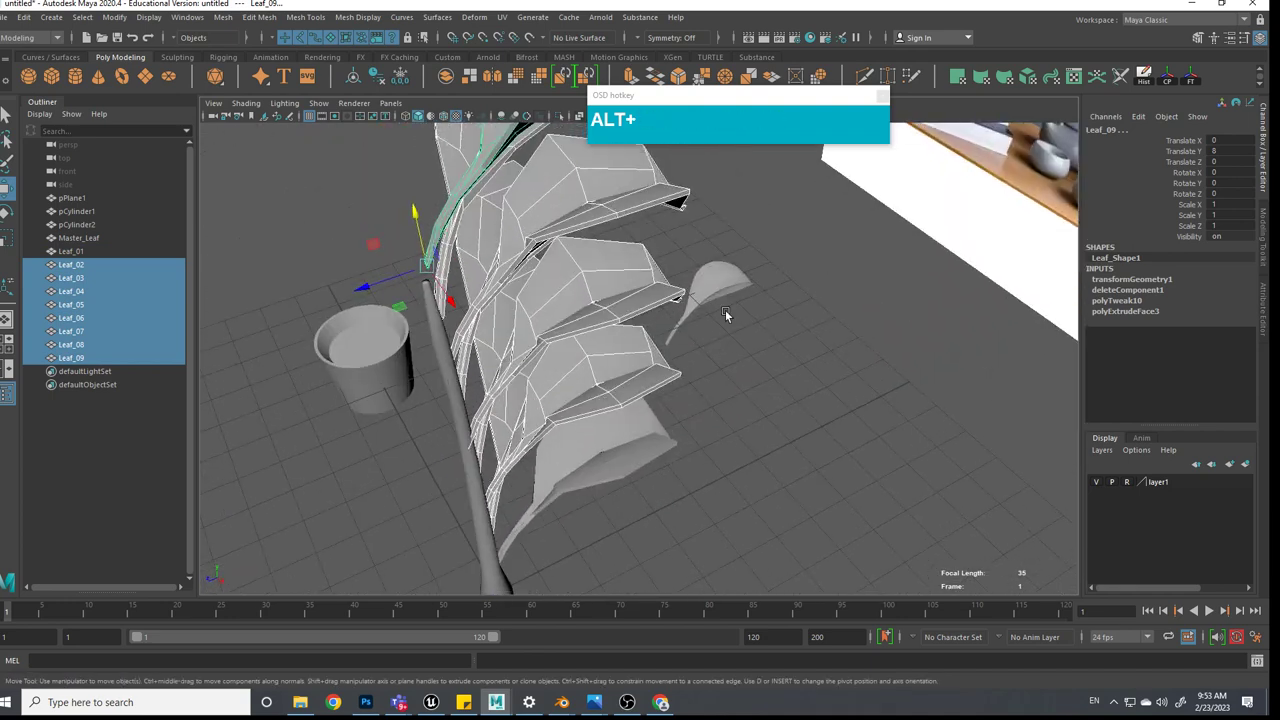
Undo the eight duplicates and Leaf_01's test rotation, leaving only Leaf_01 on the stem
{"action": "key", "text": "ctrl+z"}
{"action": "key", "text": "z"}
{"action": "left_click_drag", "start_coordinate": [633, 495], "coordinate": [662, 490]}
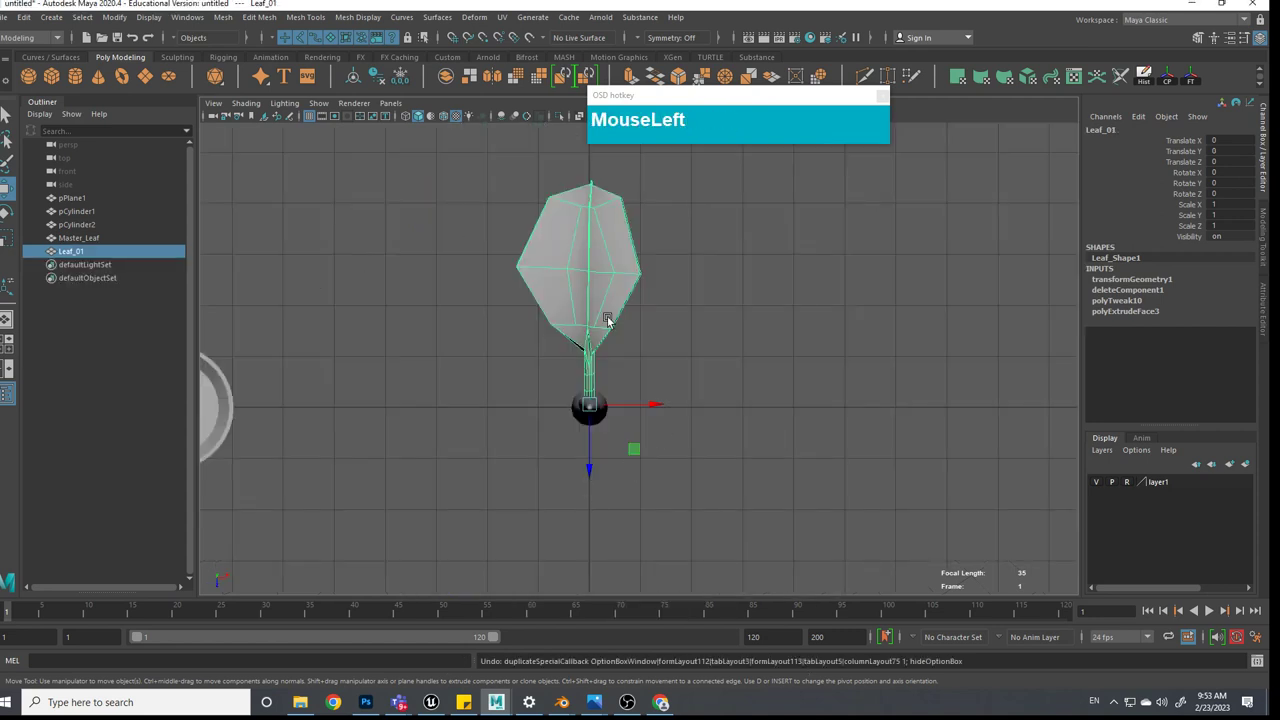
{"action": "left_click_drag", "start_coordinate": [645, 366], "coordinate": [725, 448]}
{"action": "key", "text": "ctrl+z"}
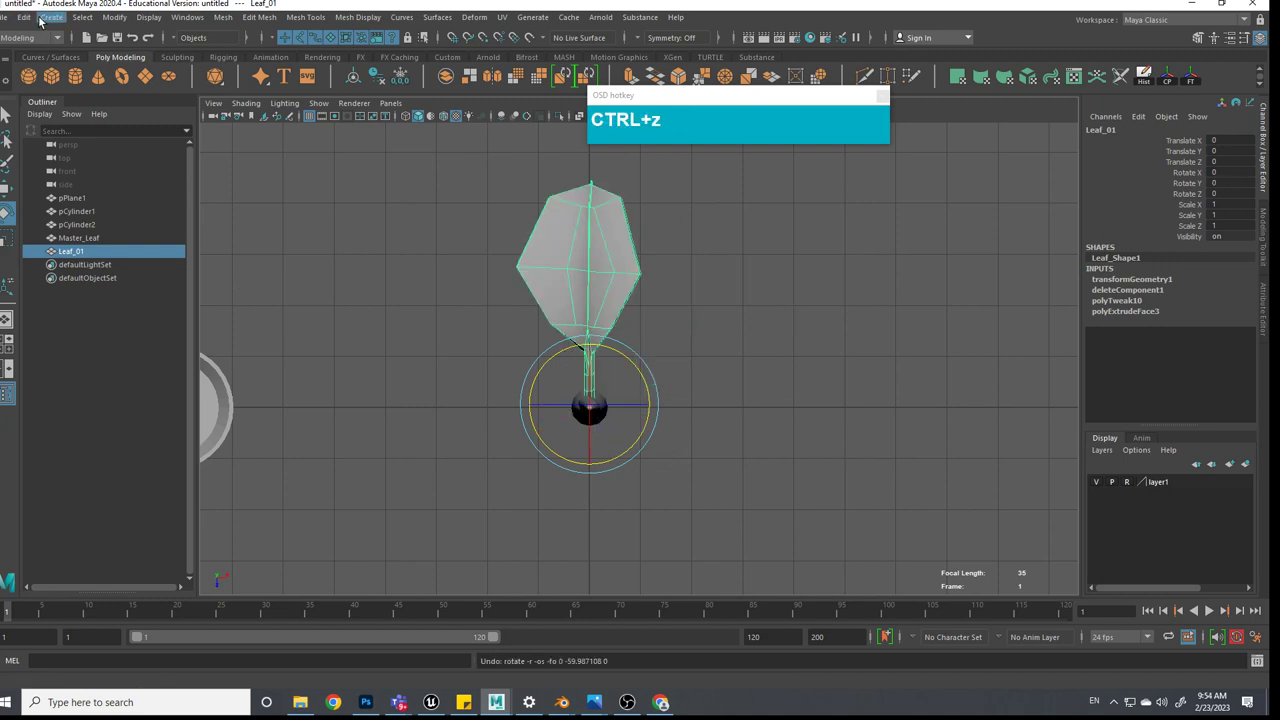
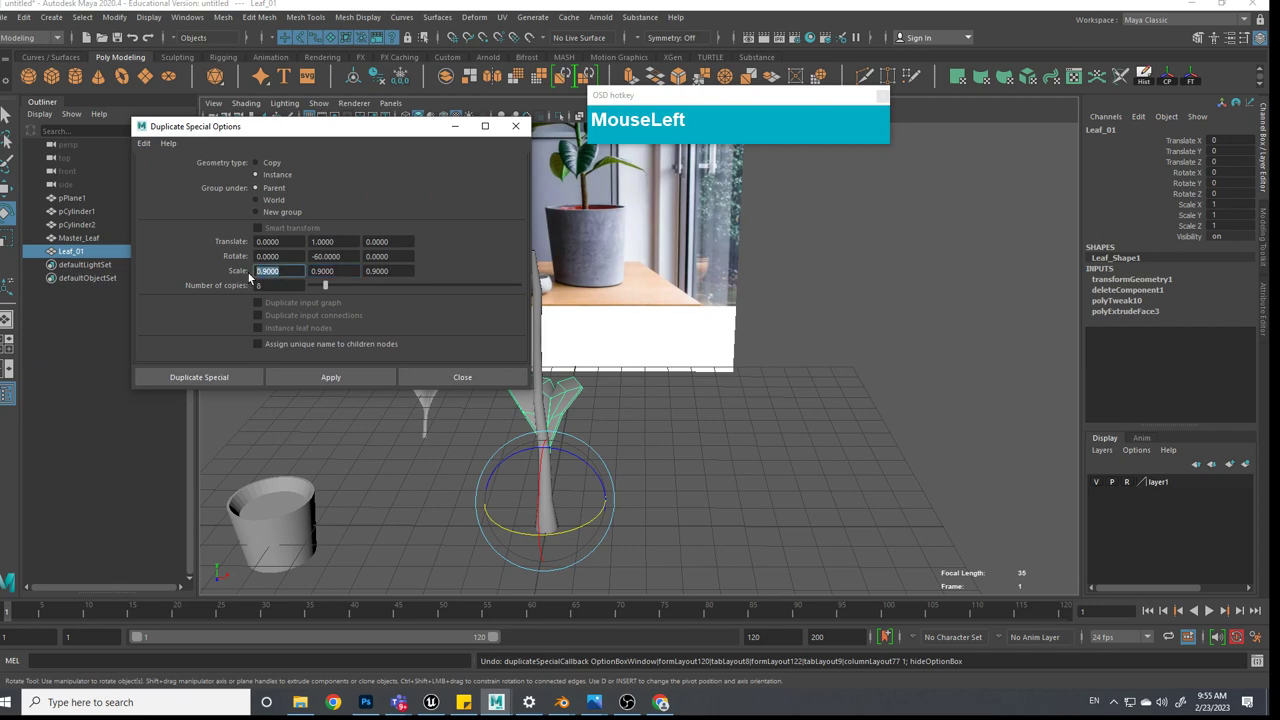
Enter the 0.9 scale value in the Duplicate Special options for the -60-degree spiral copies
{"action": "key", "text": "KP_0"}
{"action": "key", "text": "KP_Decimal"}
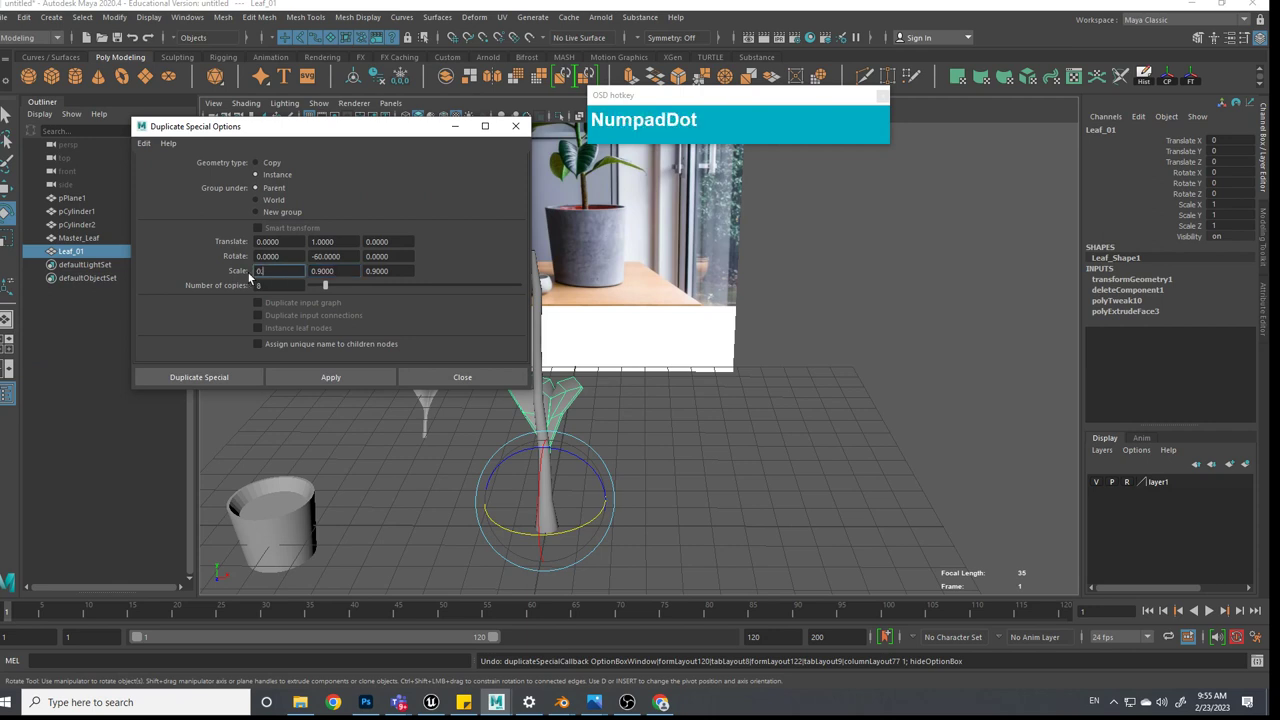
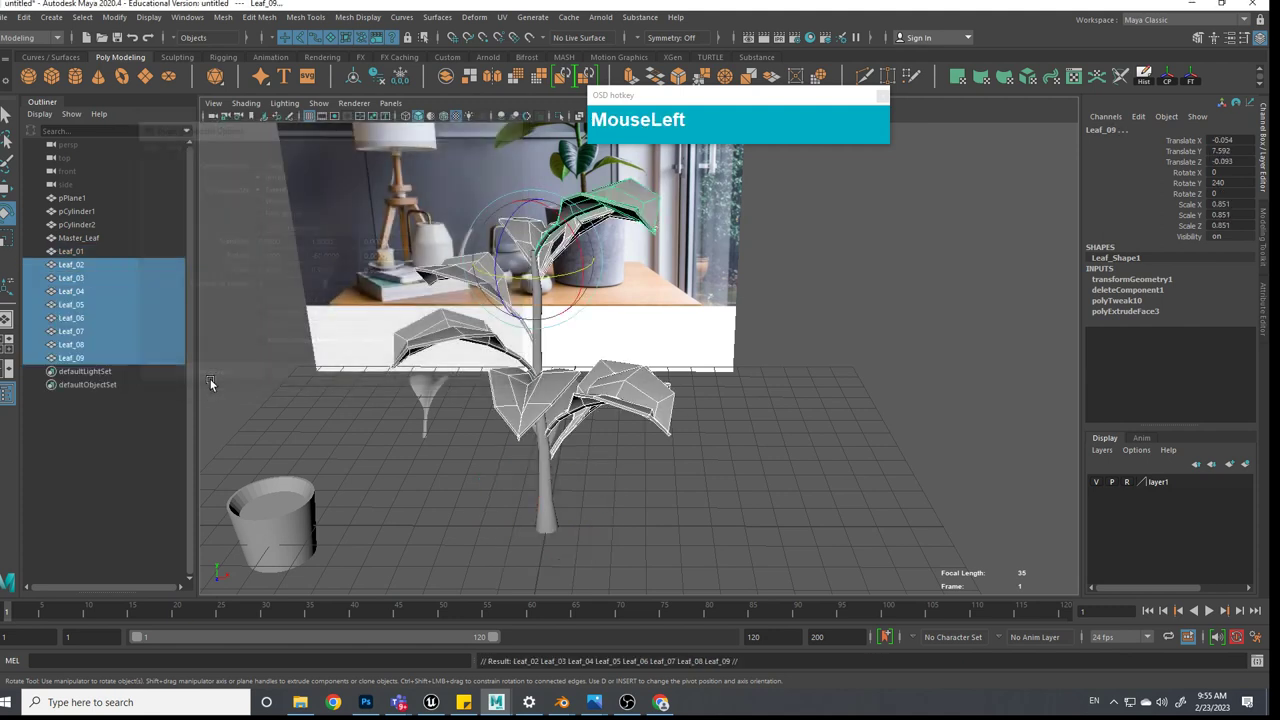
Select Leaf_08 just below the top and turn it around the stem with the Rotate tool
{"action": "left_click", "coordinate": [697, 484]}
{"action": "scroll", "scroll_direction": "up", "scroll_amount": 3}
{"action": "left_click", "coordinate": [706, 465]}
{"action": "left_click", "coordinate": [660, 276]}
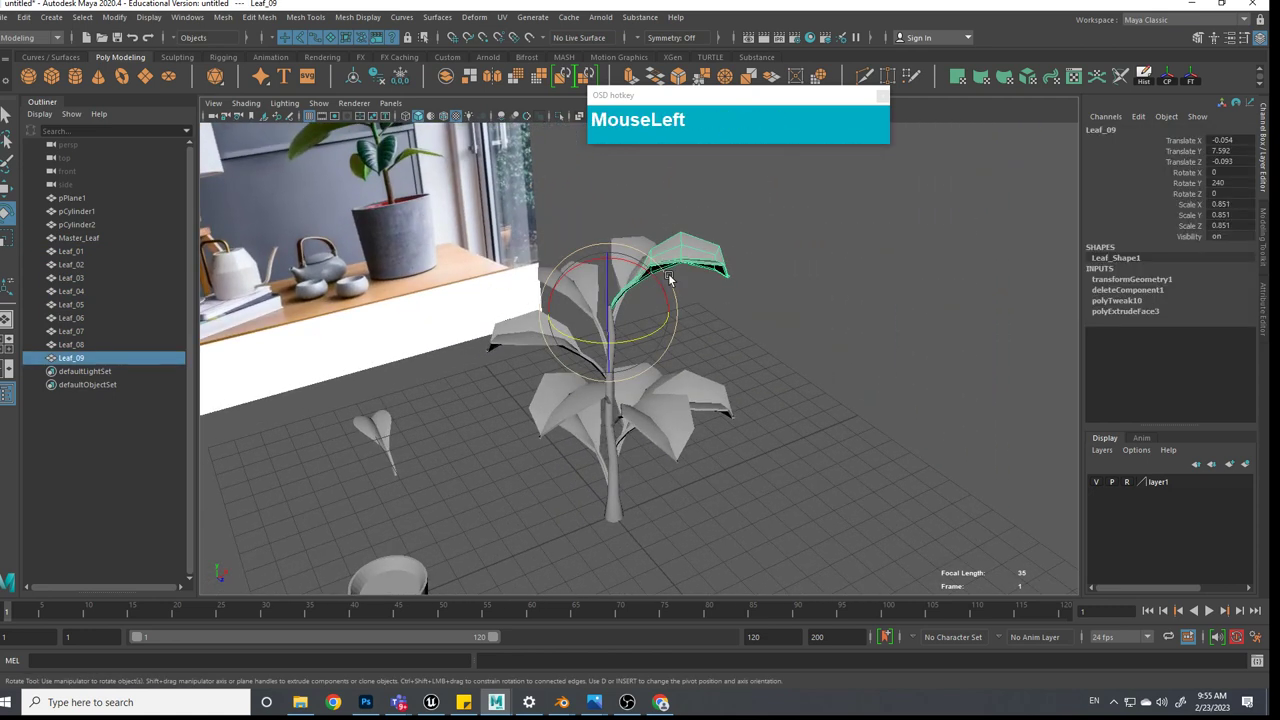
{"action": "left_click", "coordinate": [612, 317]}
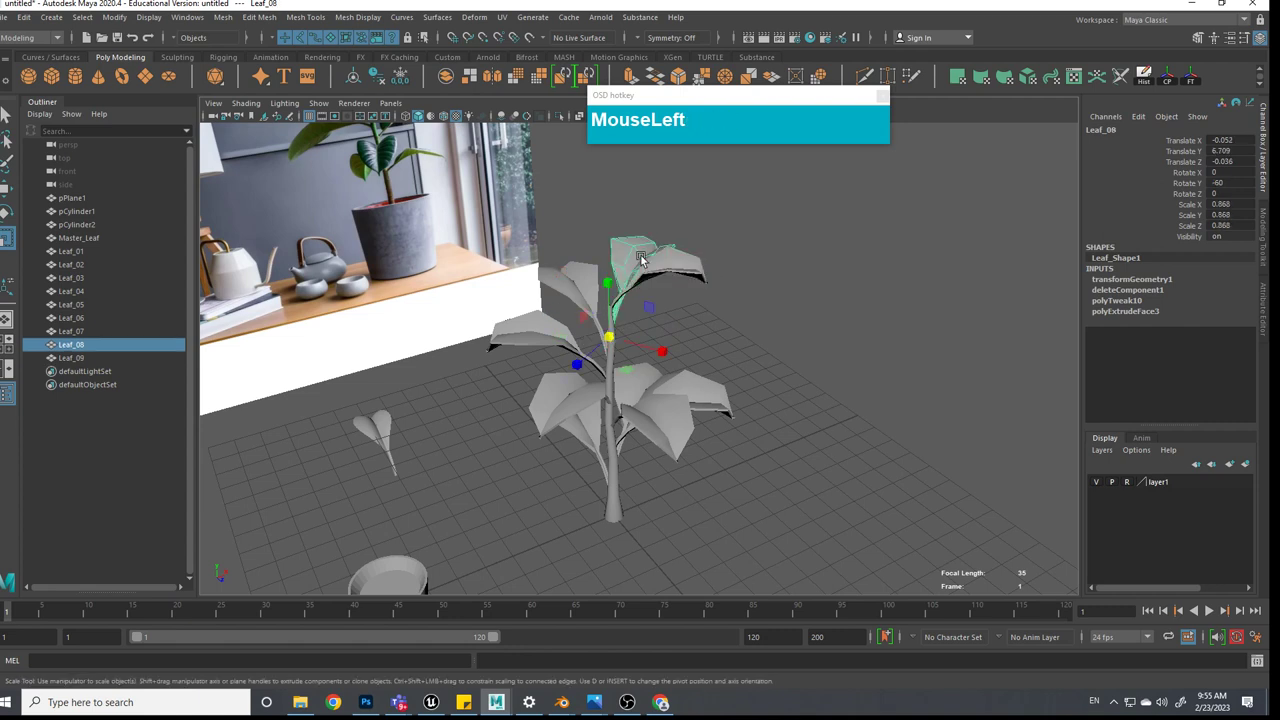
{"action": "left_click", "coordinate": [713, 426]}
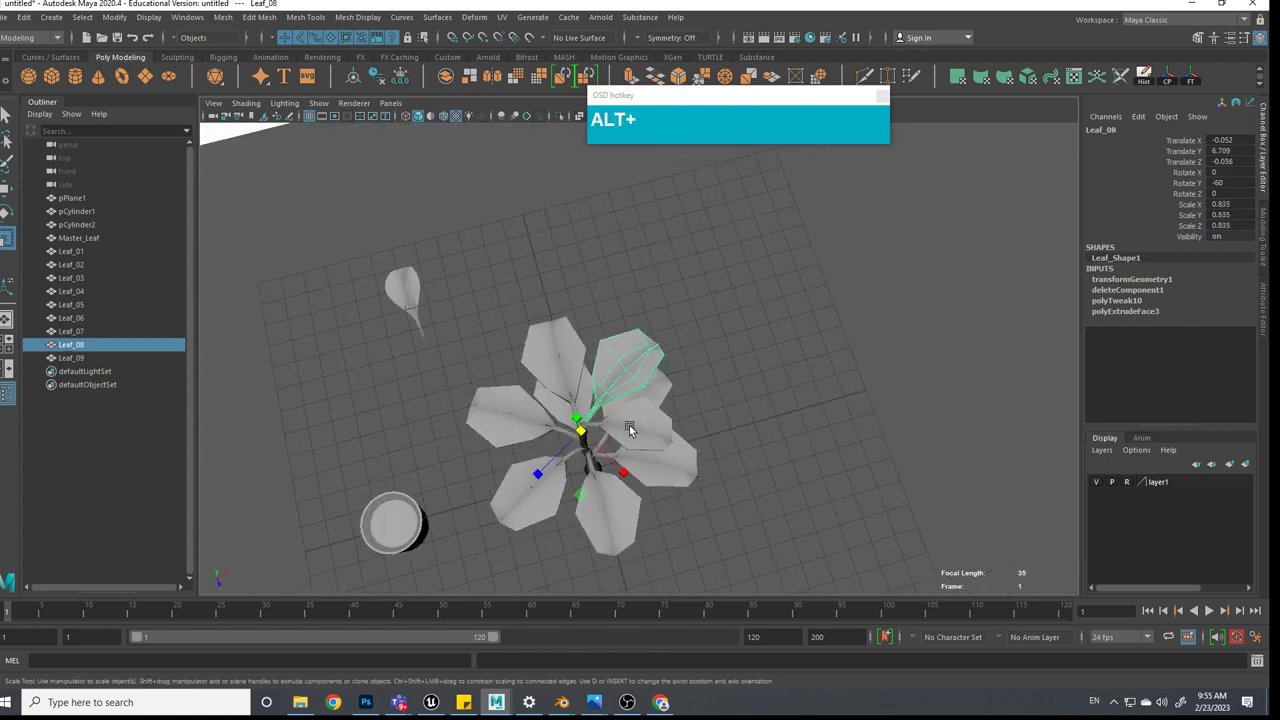
{"action": "key", "text": "alt+e"}
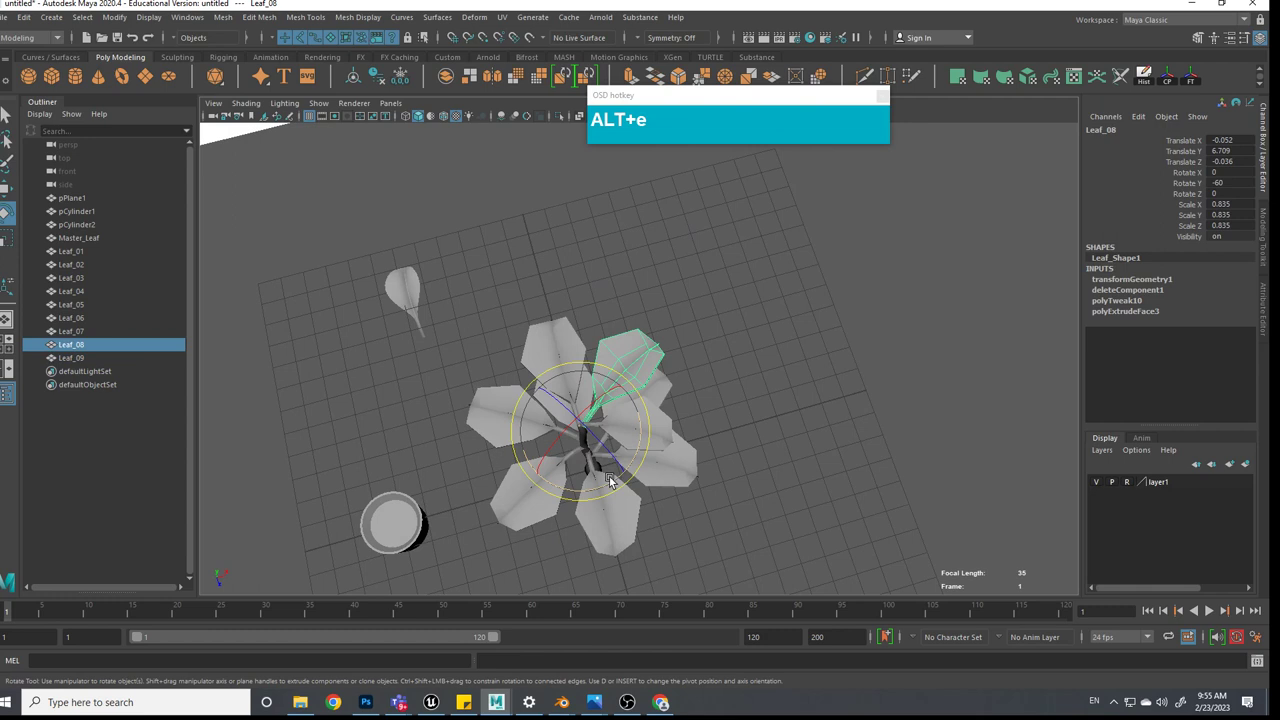
{"action": "left_click_drag", "start_coordinate": [618, 477], "coordinate": [731, 519]}
Go through further leaves down the stem, ending on Leaf_04 to adjust its angle
{"action": "left_click", "coordinate": [723, 512]}
{"action": "scroll", "scroll_direction": "up", "scroll_amount": 3}
{"action": "left_click", "coordinate": [613, 461]}
{"action": "scroll", "scroll_direction": "down", "scroll_amount": 3}
{"action": "left_click", "coordinate": [641, 465]}
{"action": "scroll", "scroll_direction": "up", "scroll_amount": 3}
{"action": "scroll", "scroll_direction": "down", "scroll_amount": 3}
{"action": "left_click", "coordinate": [692, 468]}
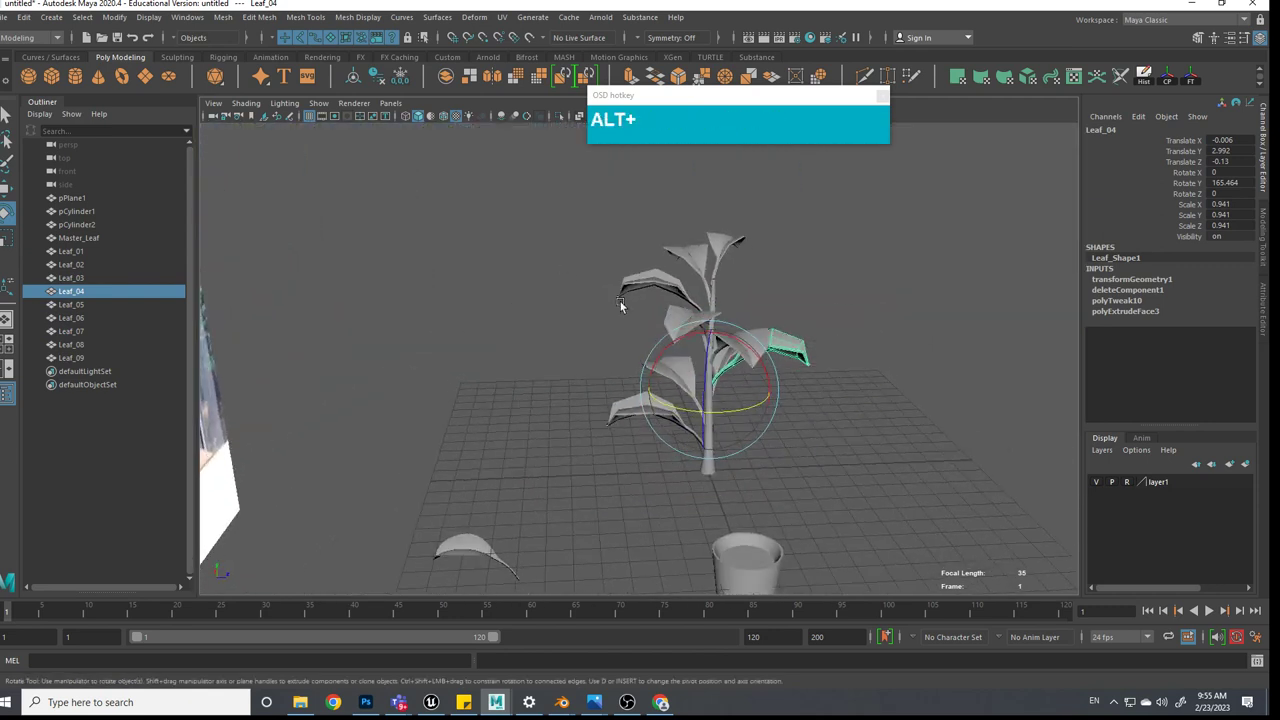
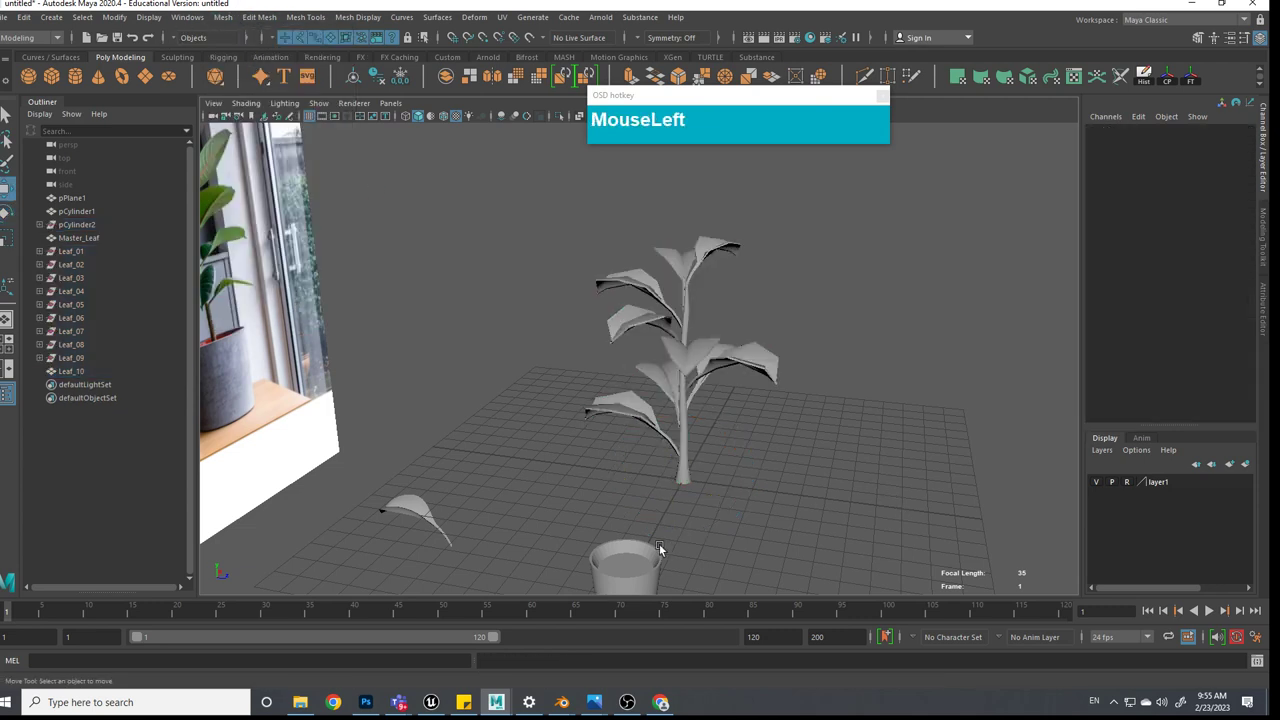
Move the pot pCylinder1 under the base of the stem
{"action": "left_click", "coordinate": [672, 569]}
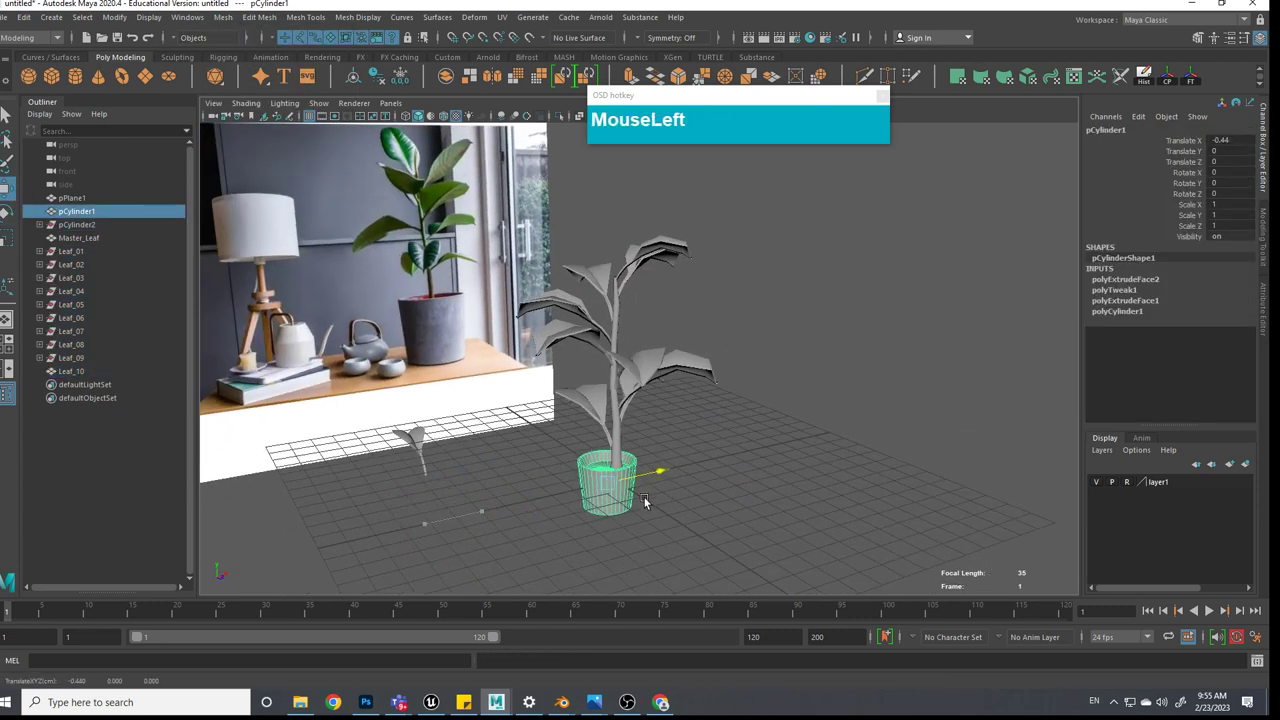
{"action": "left_click_drag", "start_coordinate": [654, 499], "coordinate": [667, 477]}
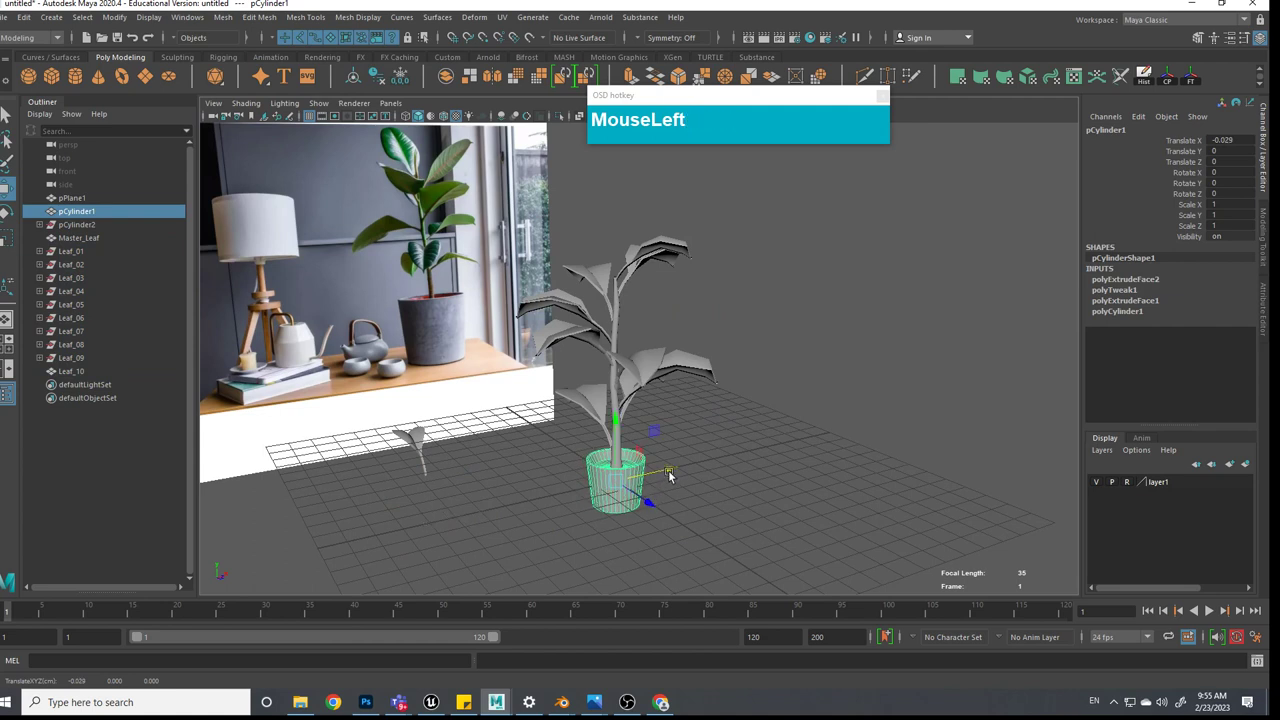
{"action": "left_click", "coordinate": [645, 492]}
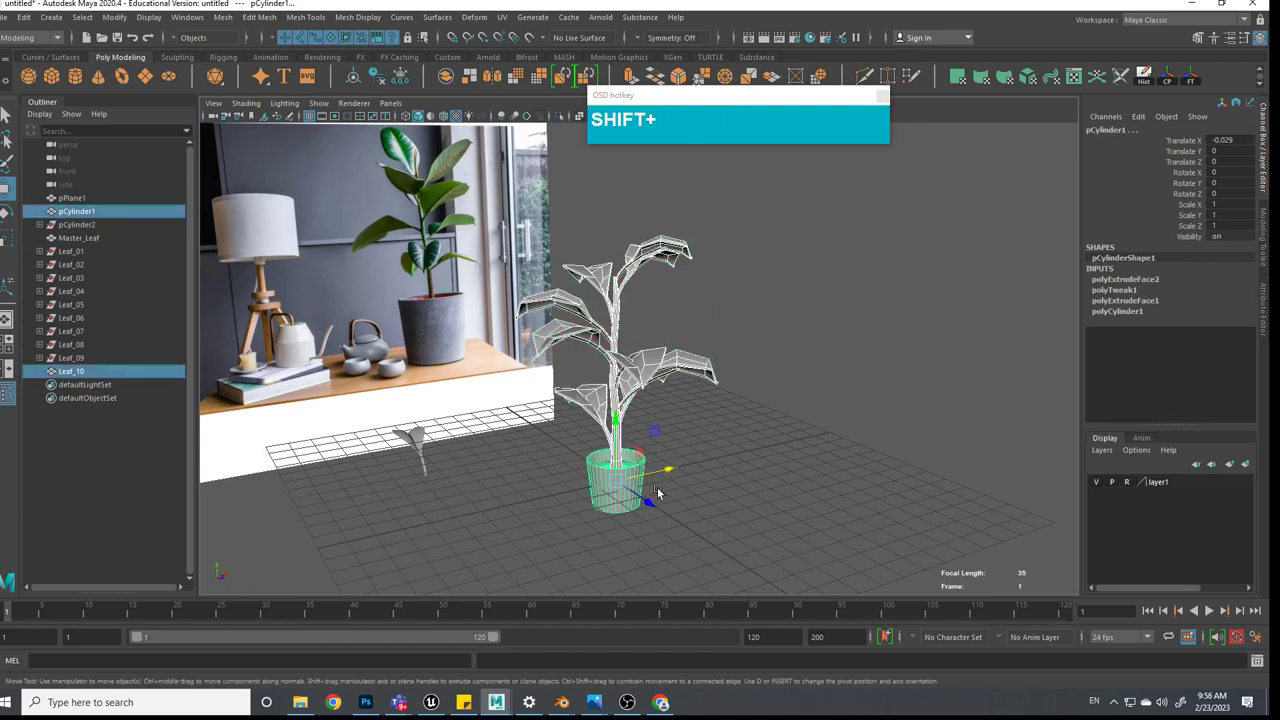
Delete the extra Leaf_10 and select the whole plant together with the pot
{"action": "key", "text": "ctrl+p"}
{"action": "left_click", "coordinate": [837, 504]}
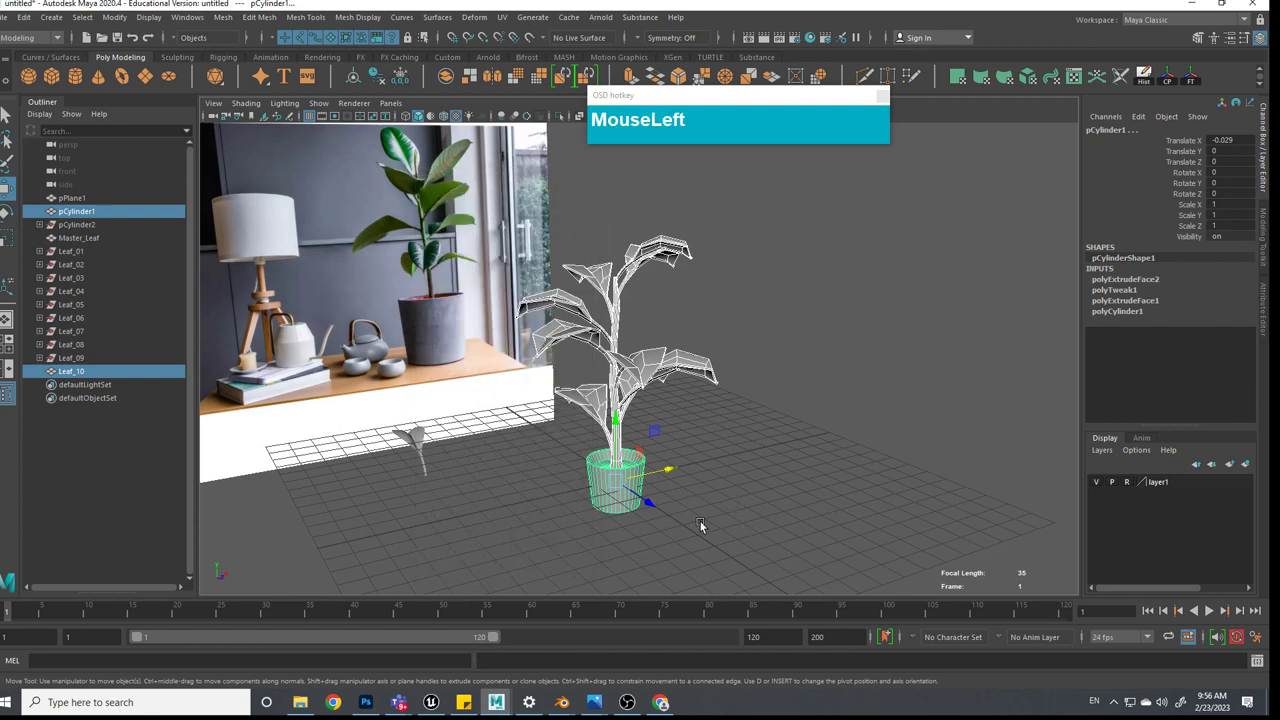
{"action": "key", "text": "p"}
{"action": "left_click", "coordinate": [715, 524]}
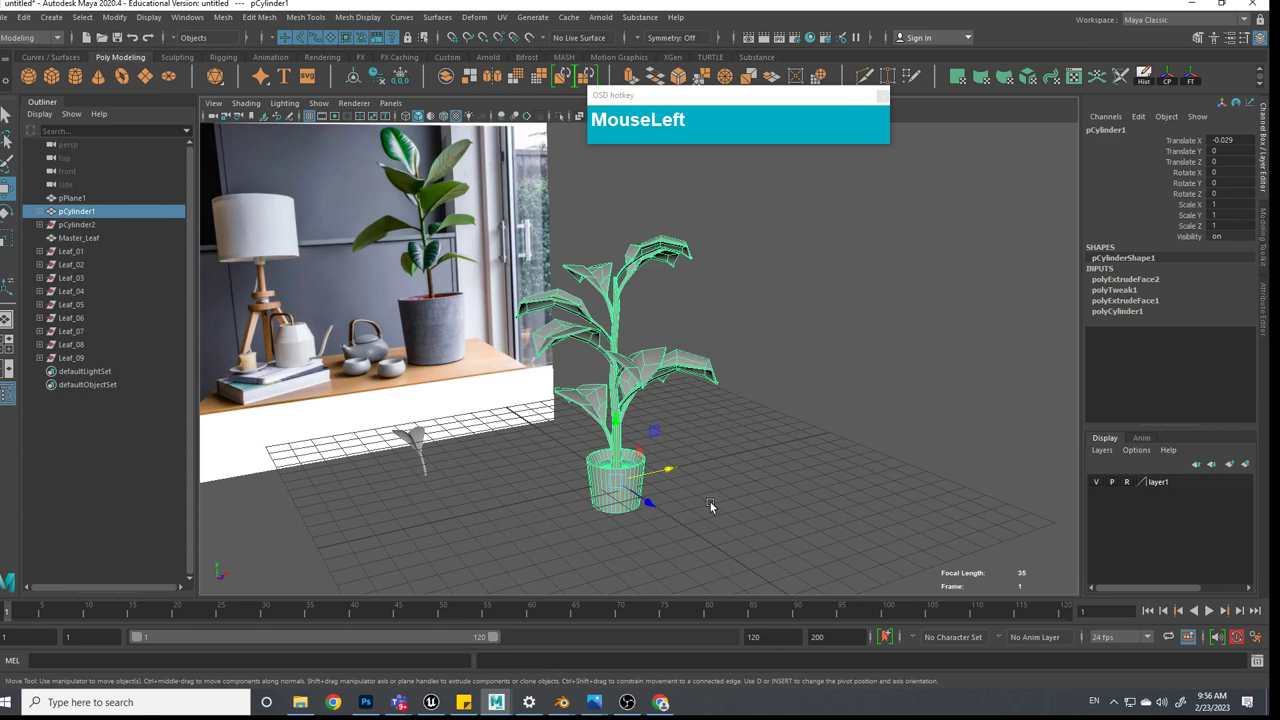
Switch the selected plant and pot to smooth mesh preview (3) and clear the selection
{"action": "key", "text": "3"}
{"action": "left_click", "coordinate": [716, 524]}
{"action": "left_click", "coordinate": [687, 522]}
{"action": "scroll", "scroll_direction": "up", "scroll_amount": 3}
{"action": "left_click", "coordinate": [697, 516]}
{"action": "scroll", "scroll_direction": "up", "scroll_amount": 3}
{"action": "middle_click", "coordinate": [612, 464]}
Orbit and zoom around the smoothed potted plant to review it from several angles
{"action": "left_click", "coordinate": [711, 469]}
{"action": "middle_click", "coordinate": [749, 486]}
{"action": "left_click", "coordinate": [750, 460]}
{"action": "middle_click", "coordinate": [829, 432]}
{"action": "scroll", "scroll_direction": "down", "scroll_amount": 3}
{"action": "left_click_drag", "start_coordinate": [773, 508], "coordinate": [746, 511]}
{"action": "middle_click", "coordinate": [751, 468]}
{"action": "left_click", "coordinate": [765, 458]}
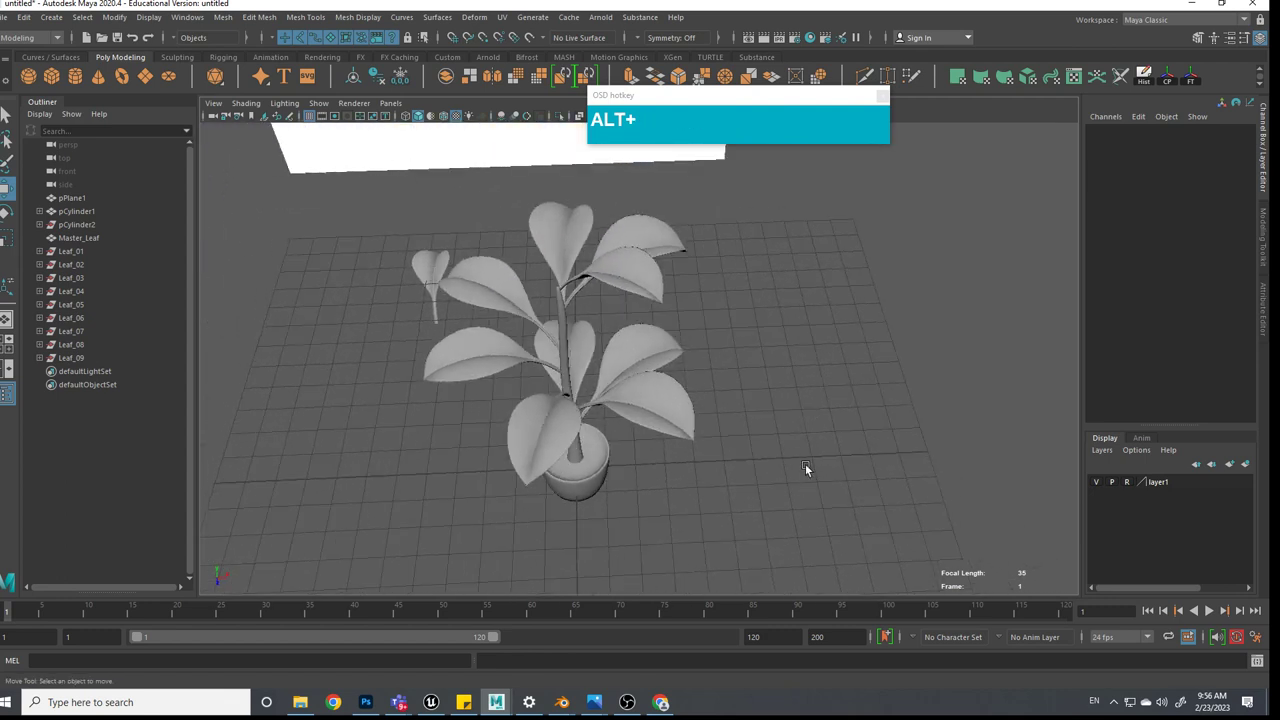